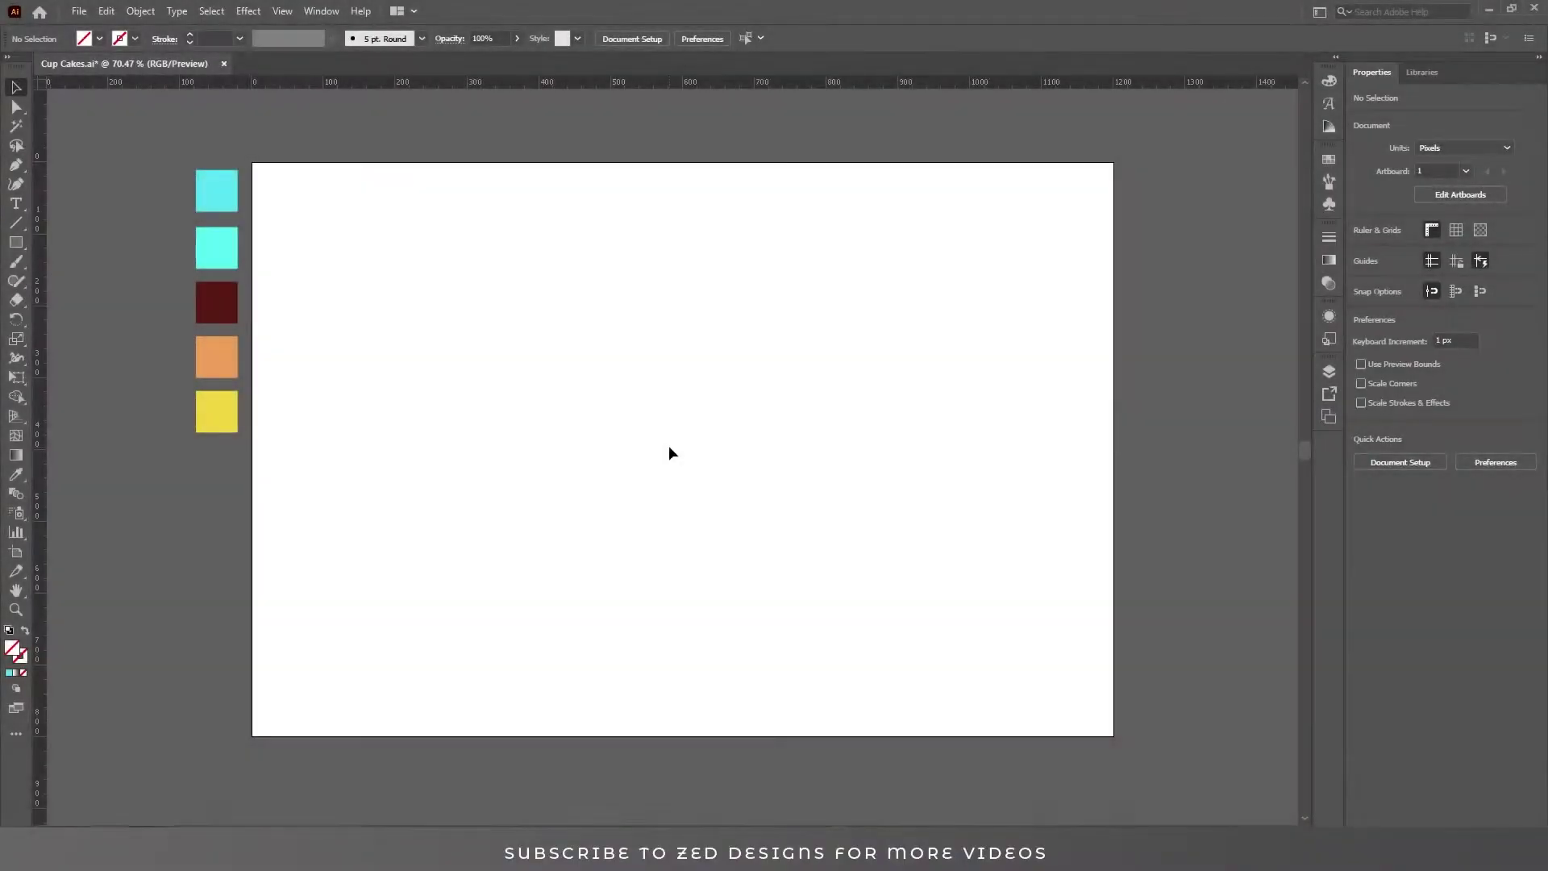
Place a 1200×800 px rectangle and align it to the artboard as the cyan background
left_click(17, 242)
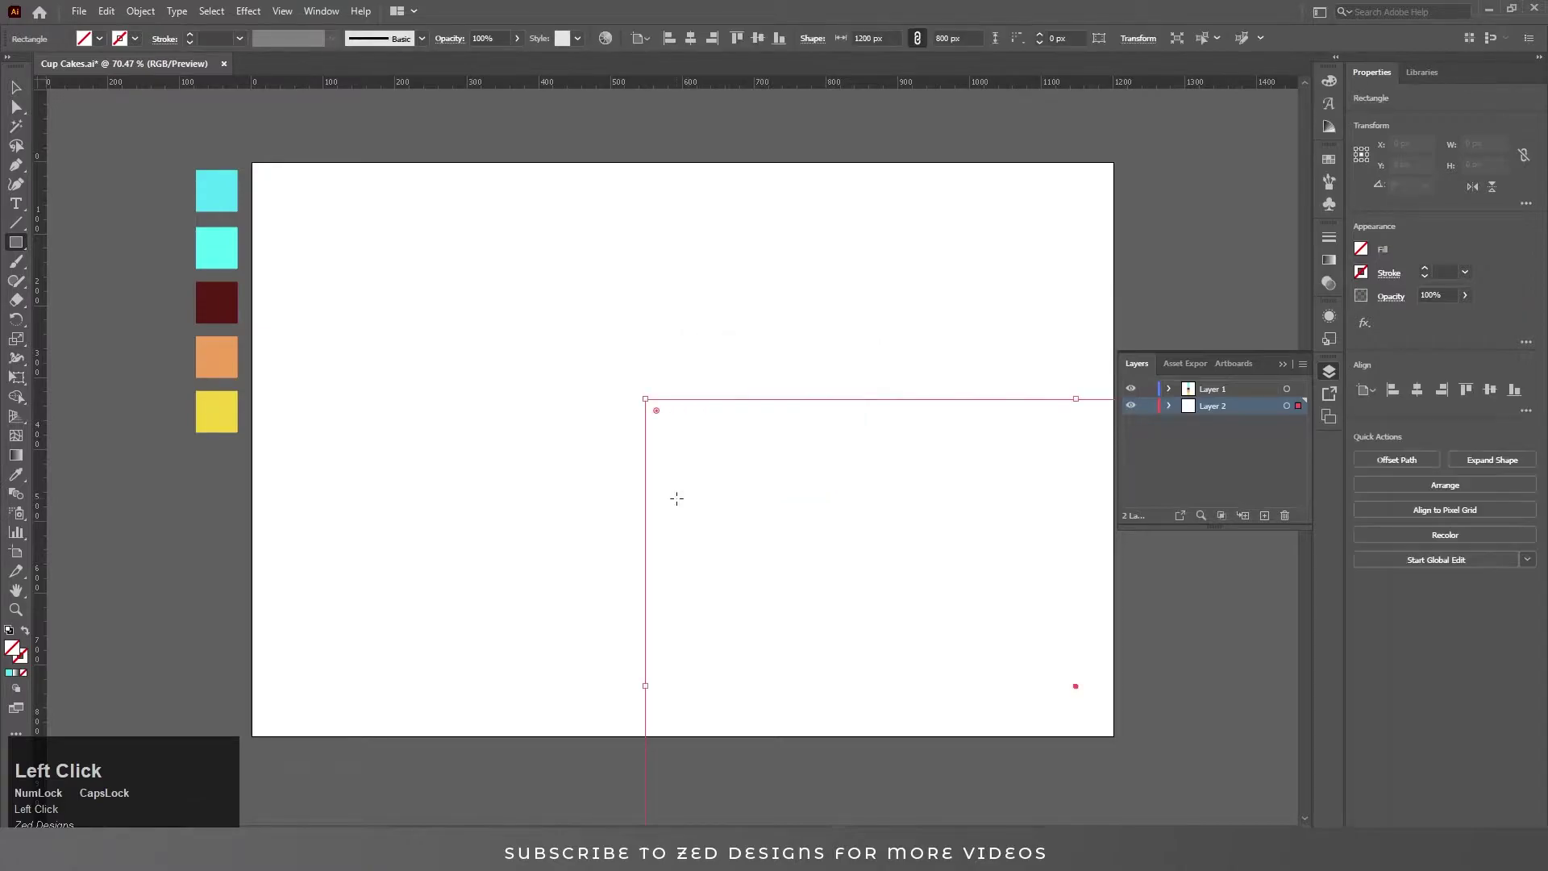
key("v")
left_click(692, 39)
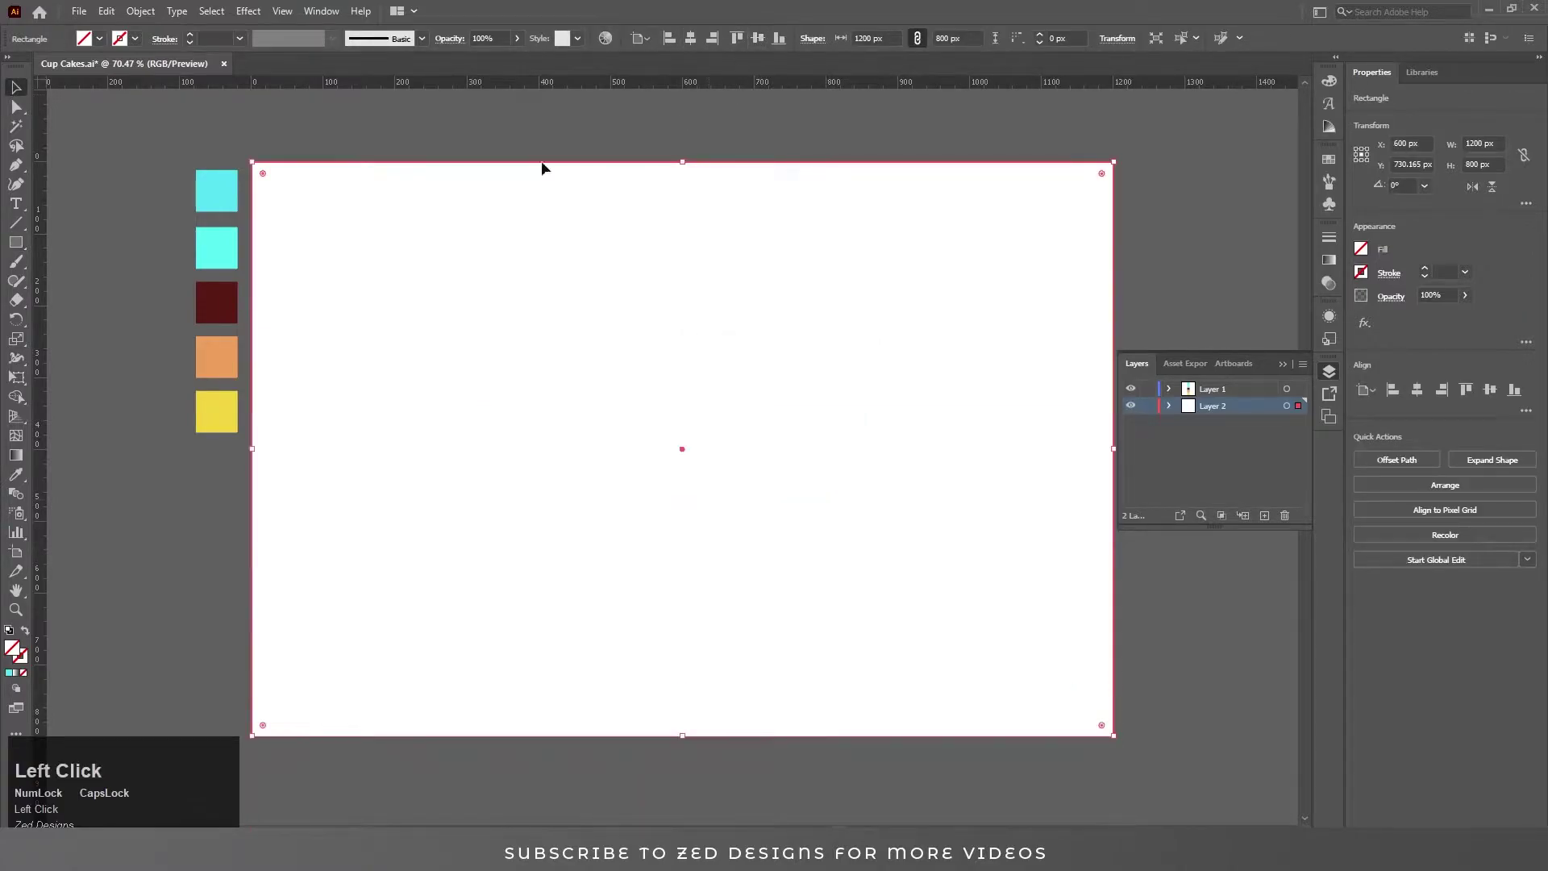
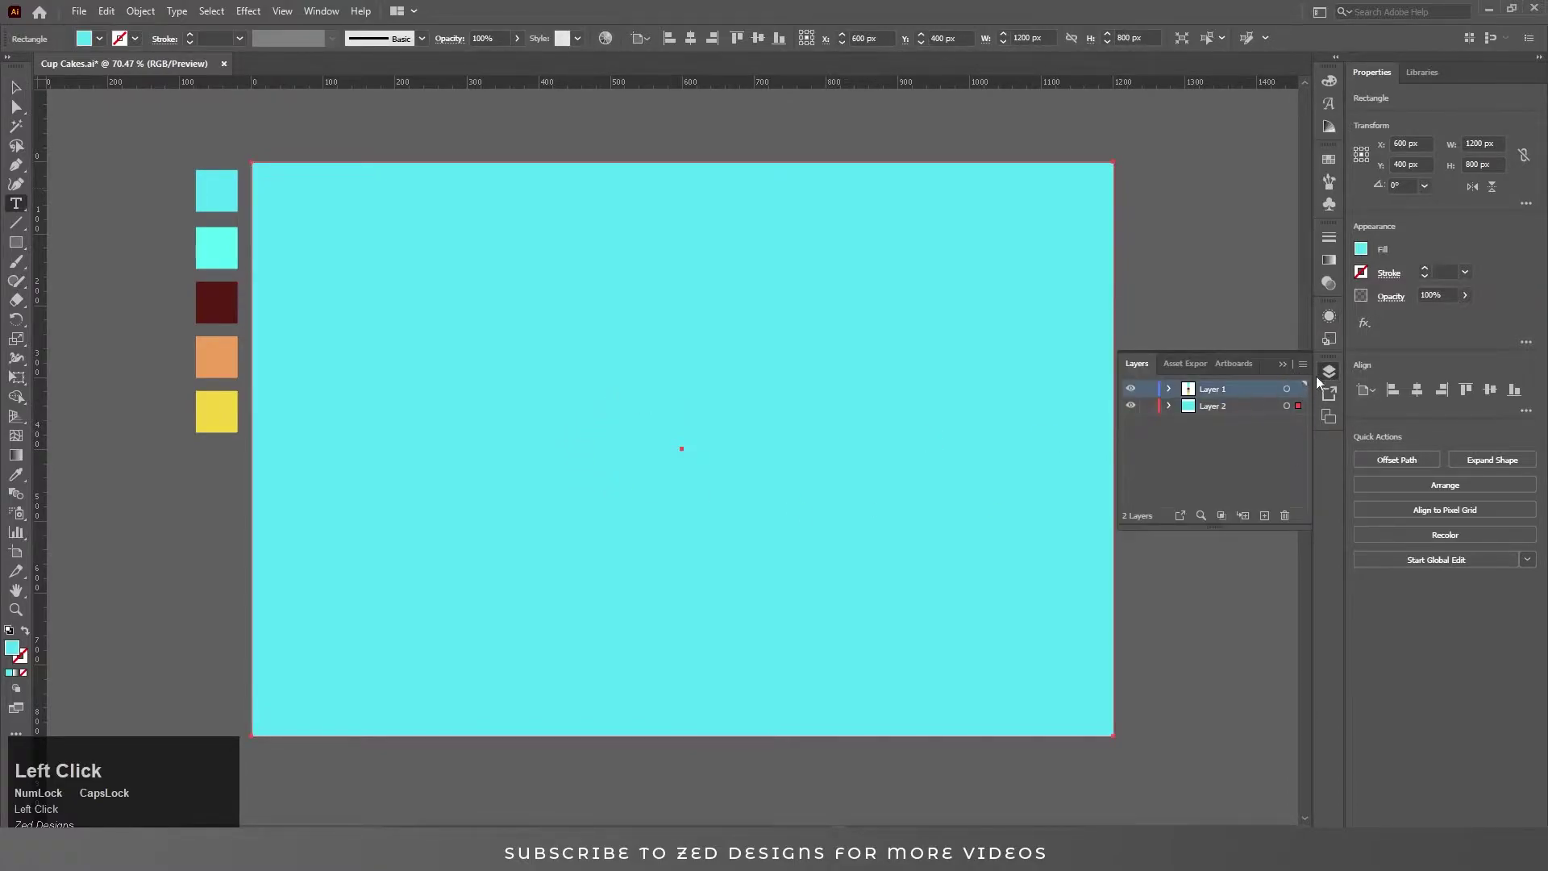
Type CUP, enlarge it to 430 pt and centre it on the artboard
key("t")
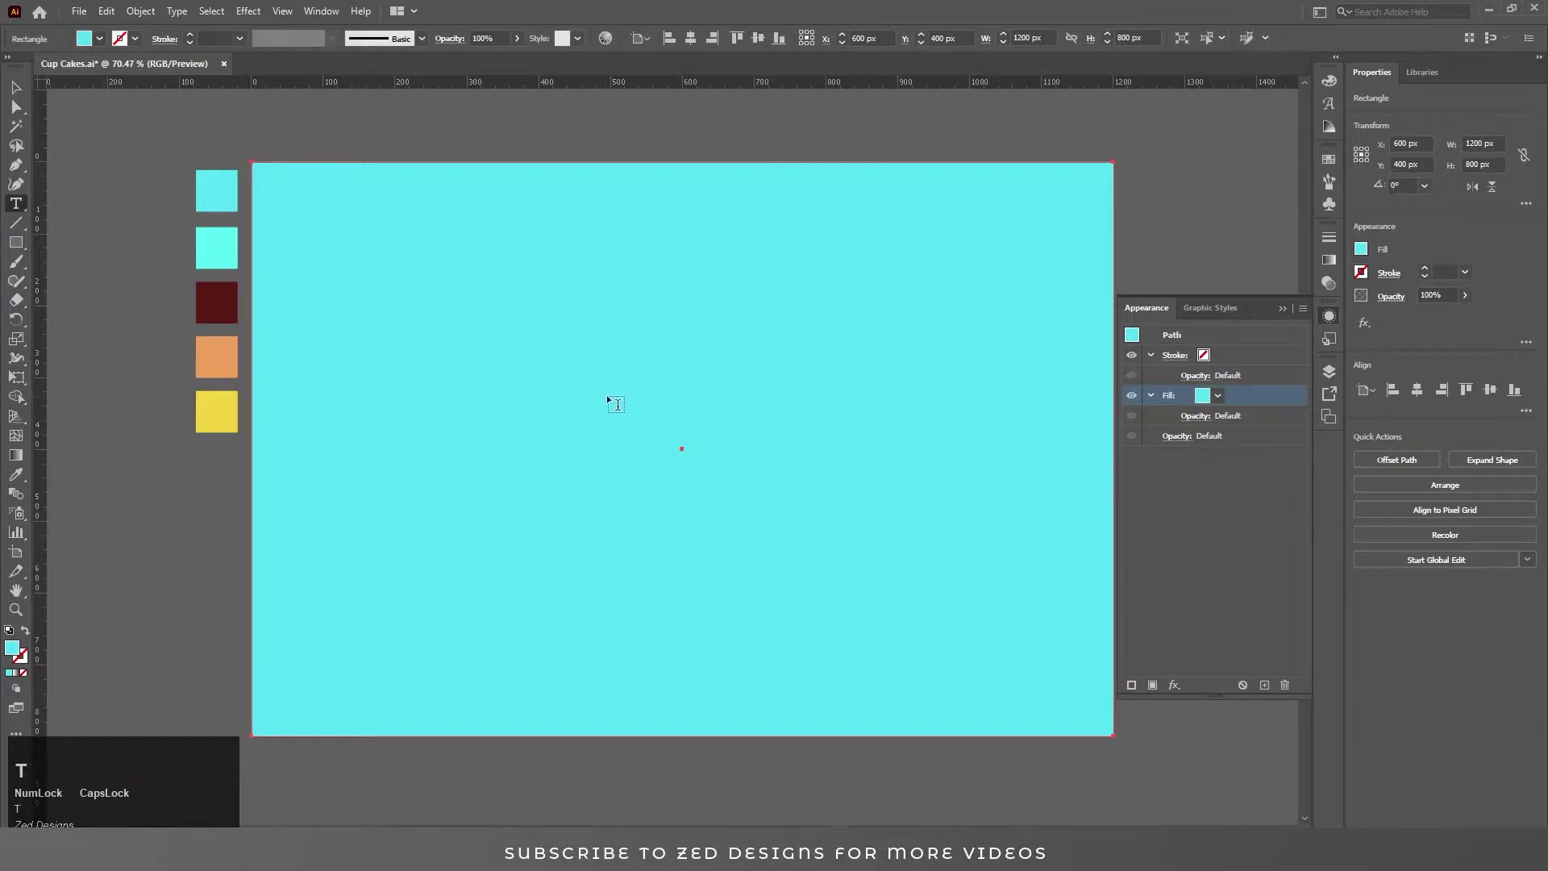
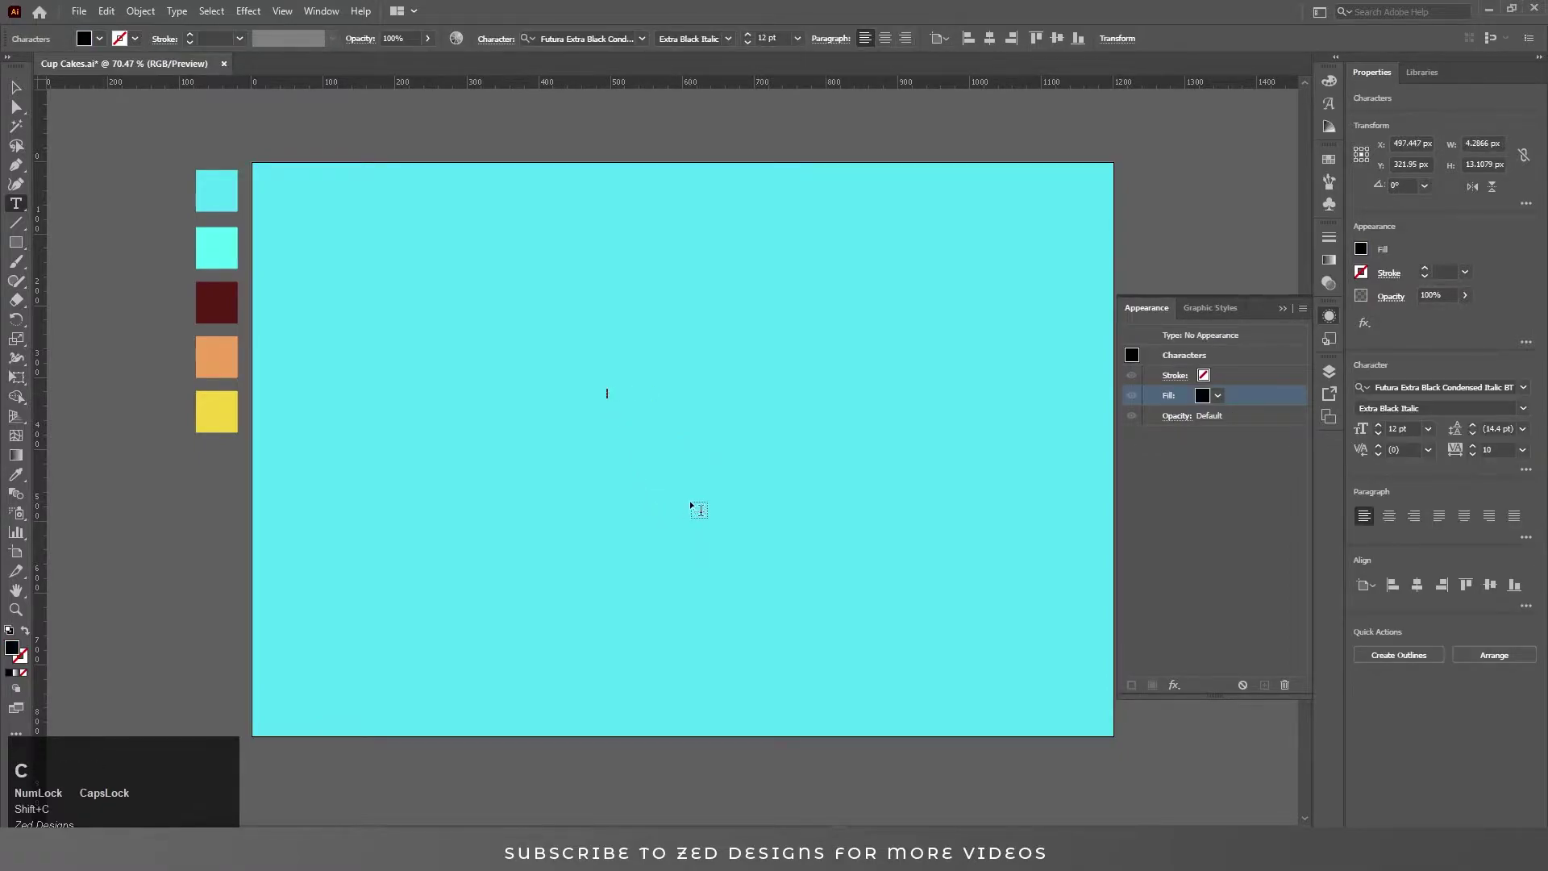
type("cup")
left_click(22, 93)
key("ctrl+a")
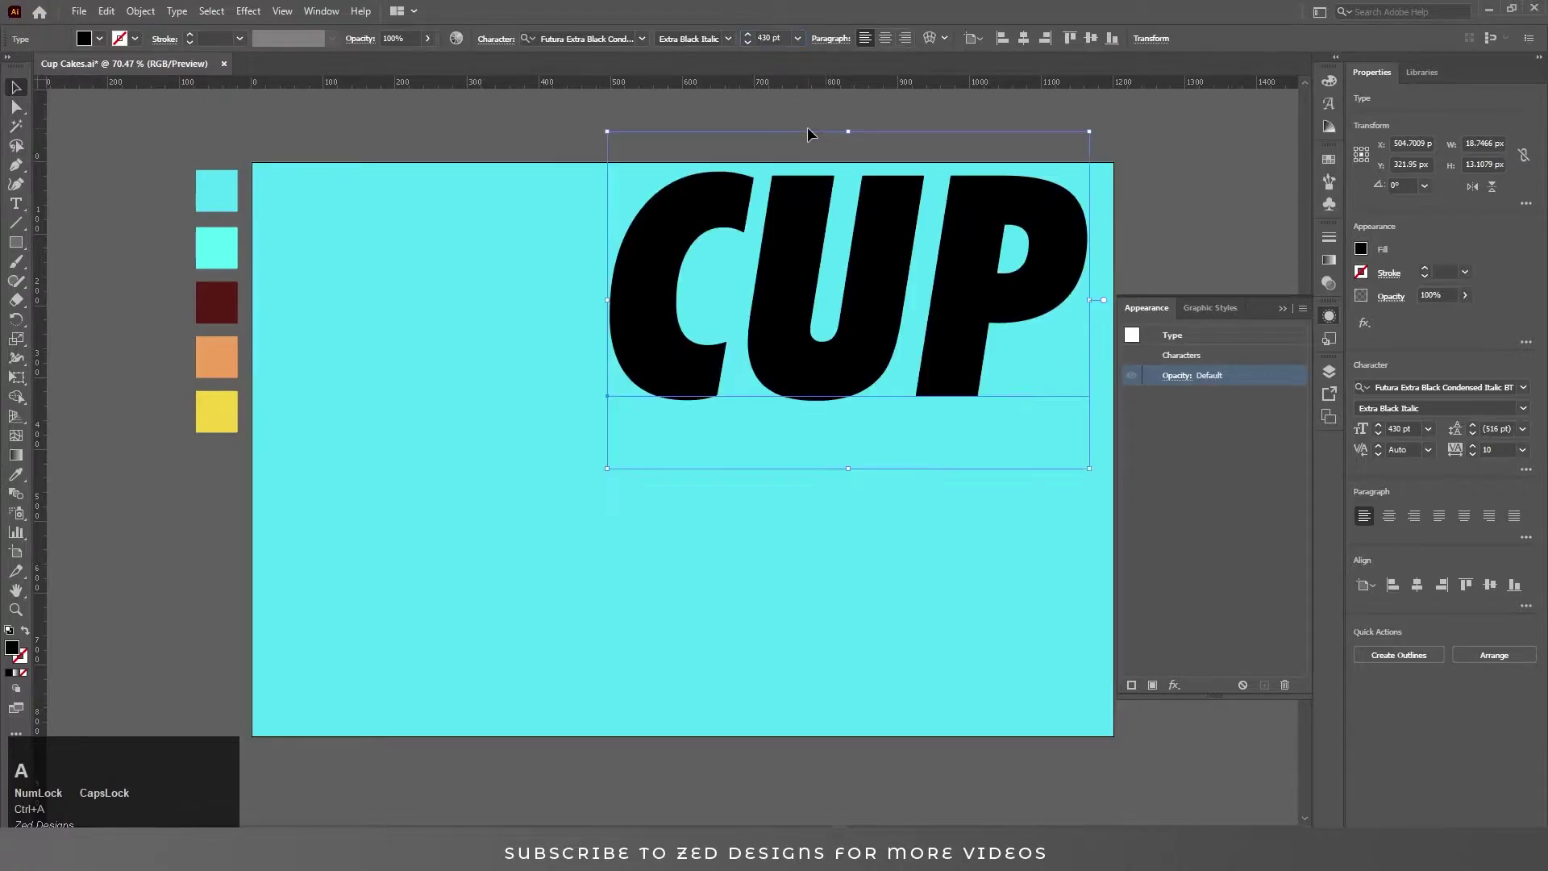
left_click(1026, 42)
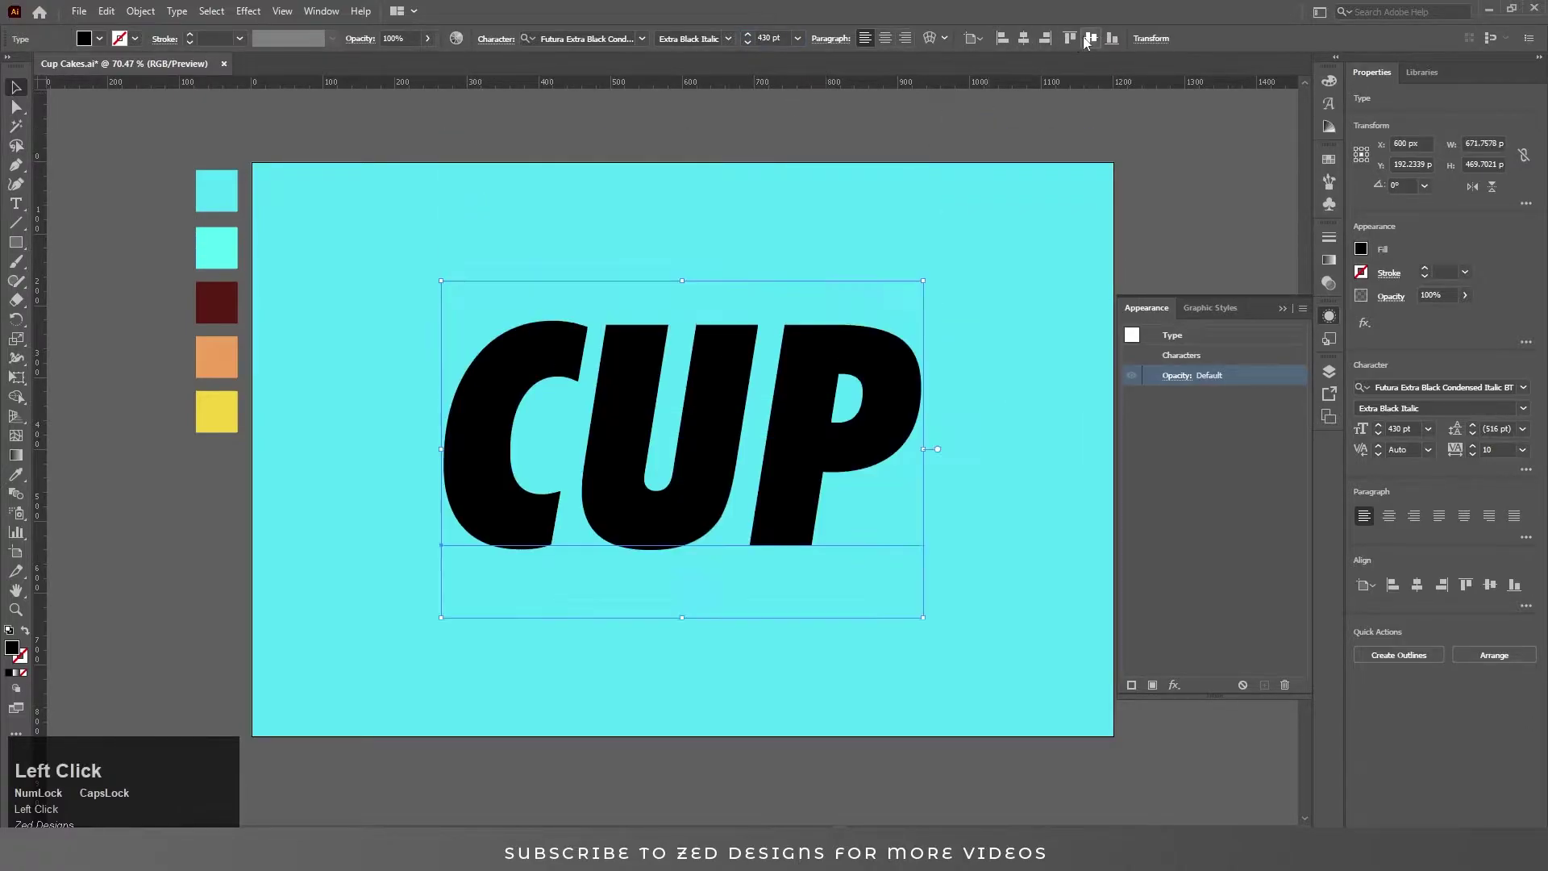
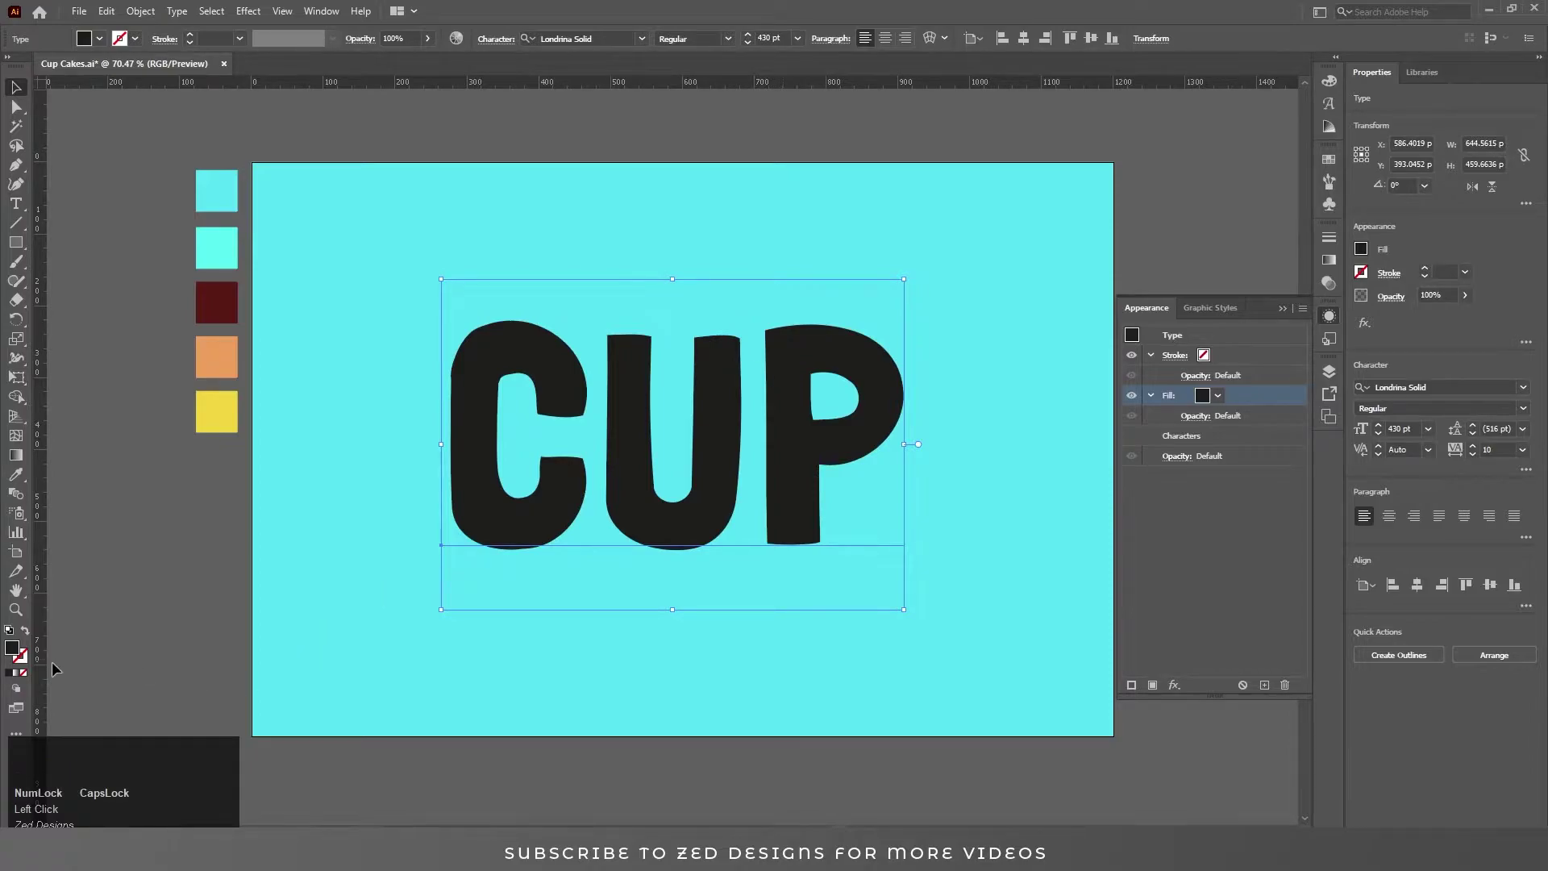
Fill CUP cyan and add a dark brown fill expanded 5 px with Offset Path beneath it
left_click(1244, 400)
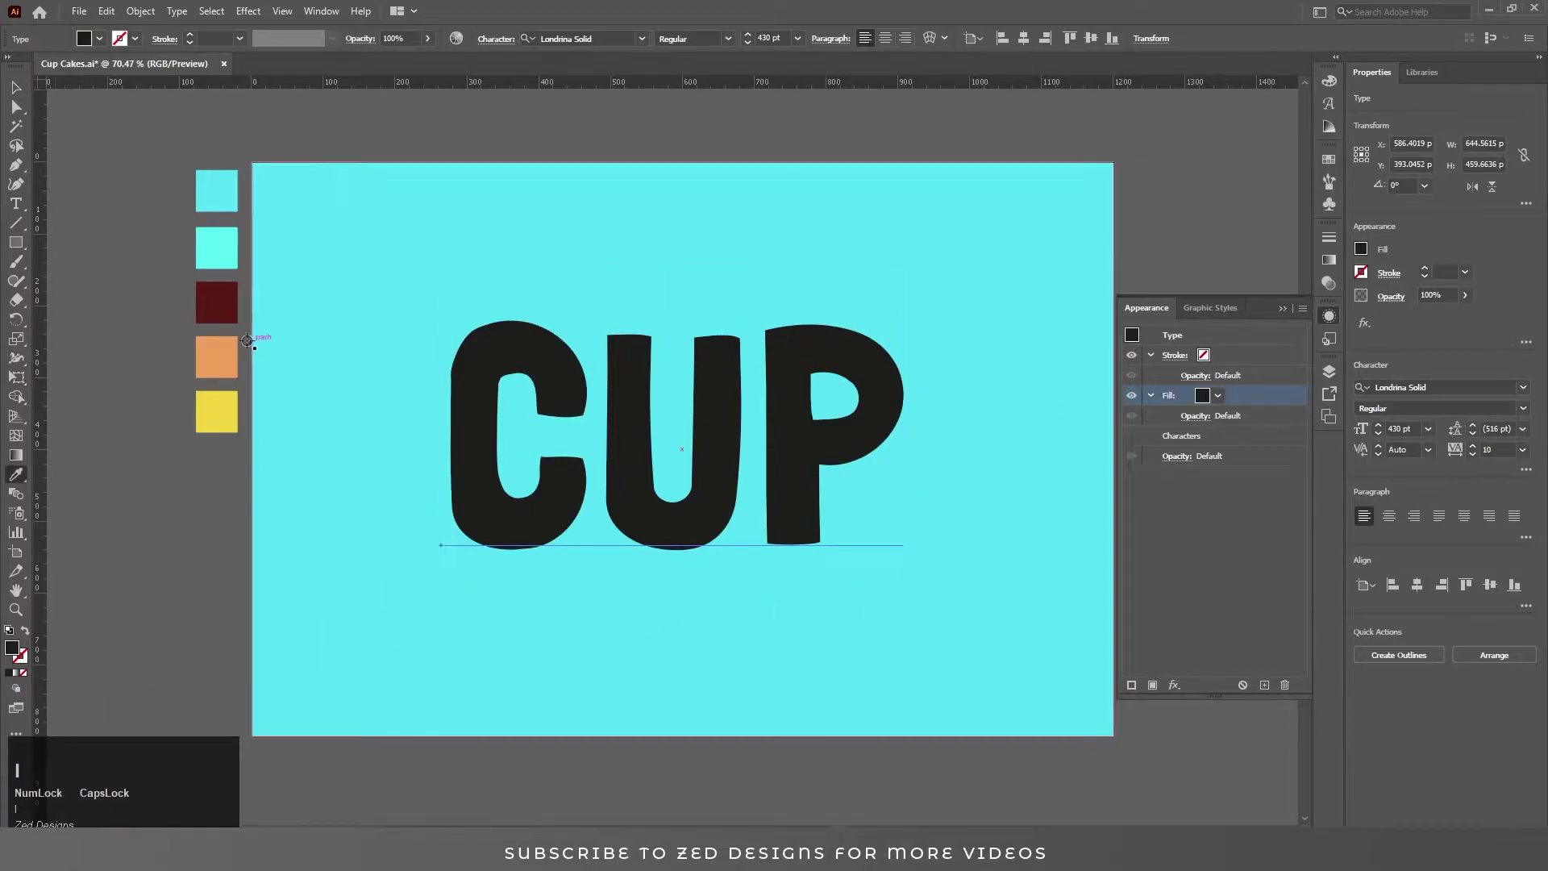
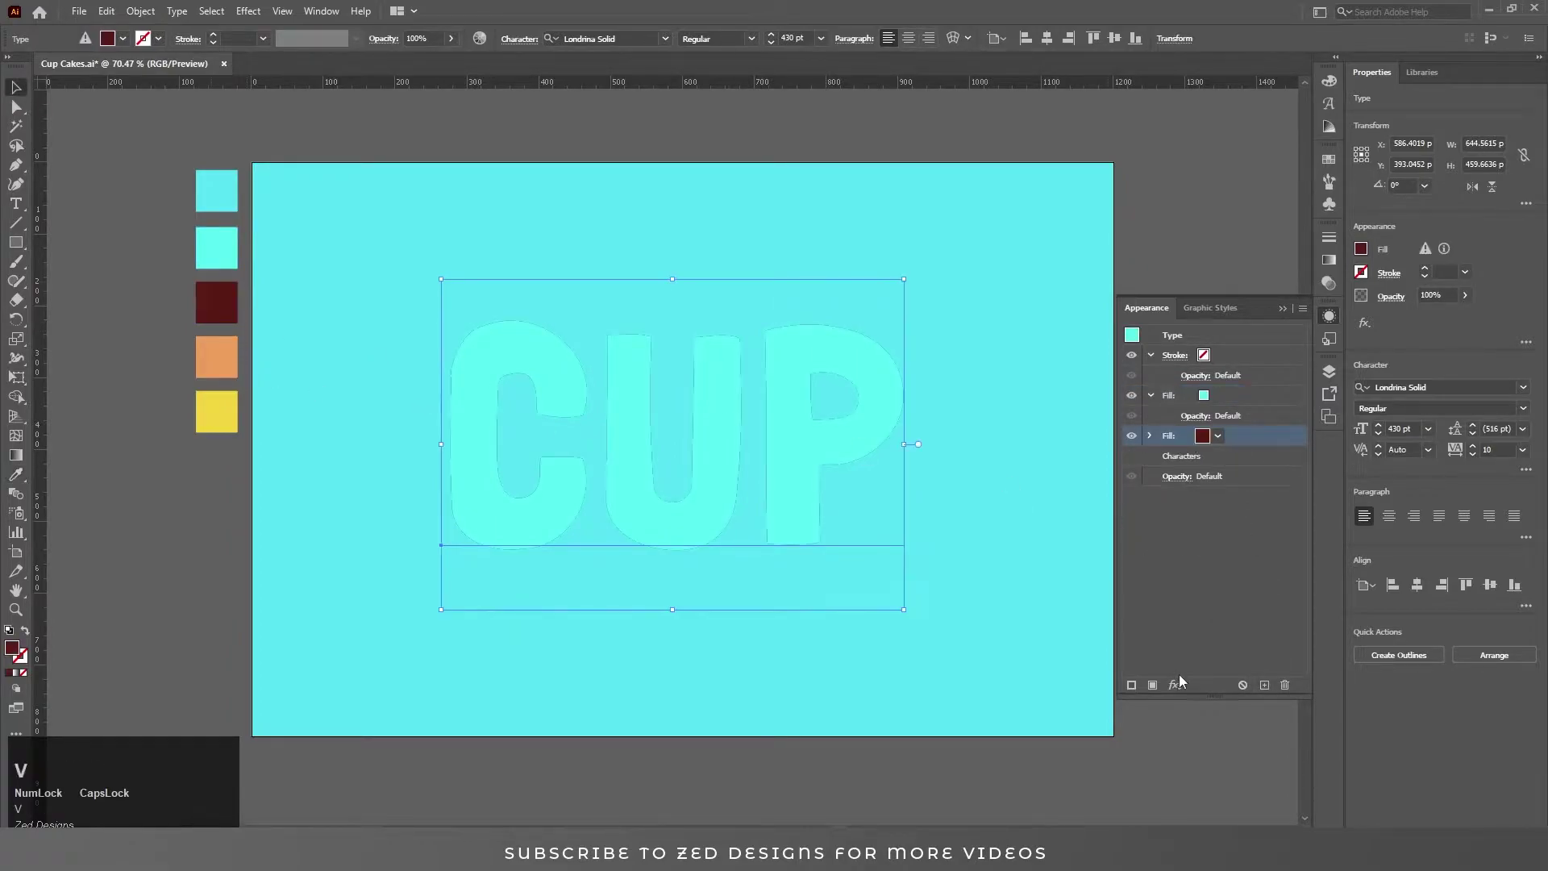
left_click(1182, 693)
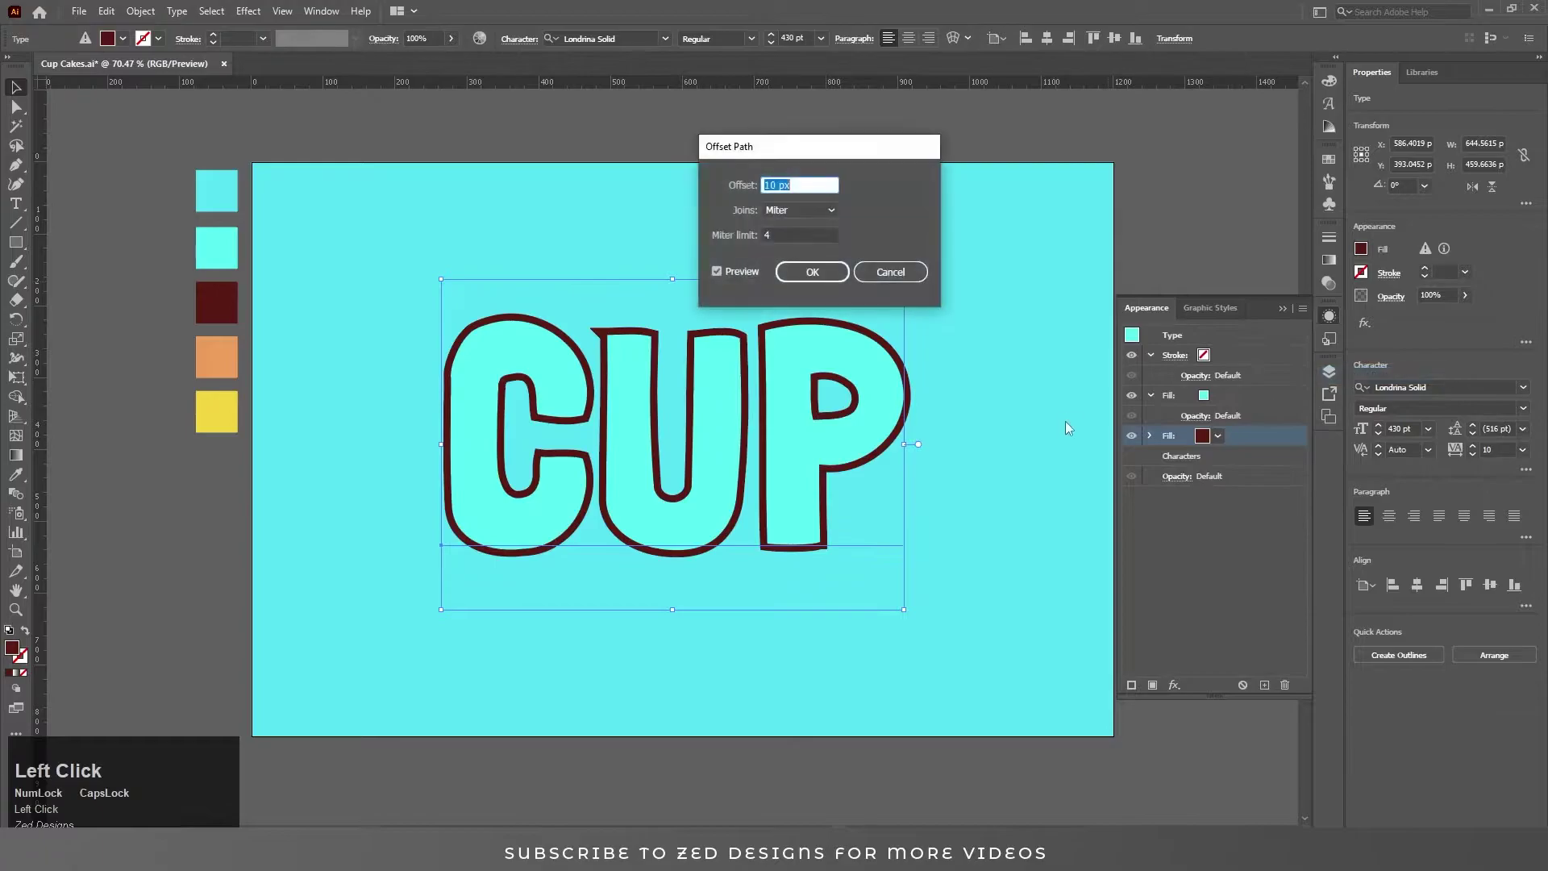
key("Tab")
left_click(818, 276)
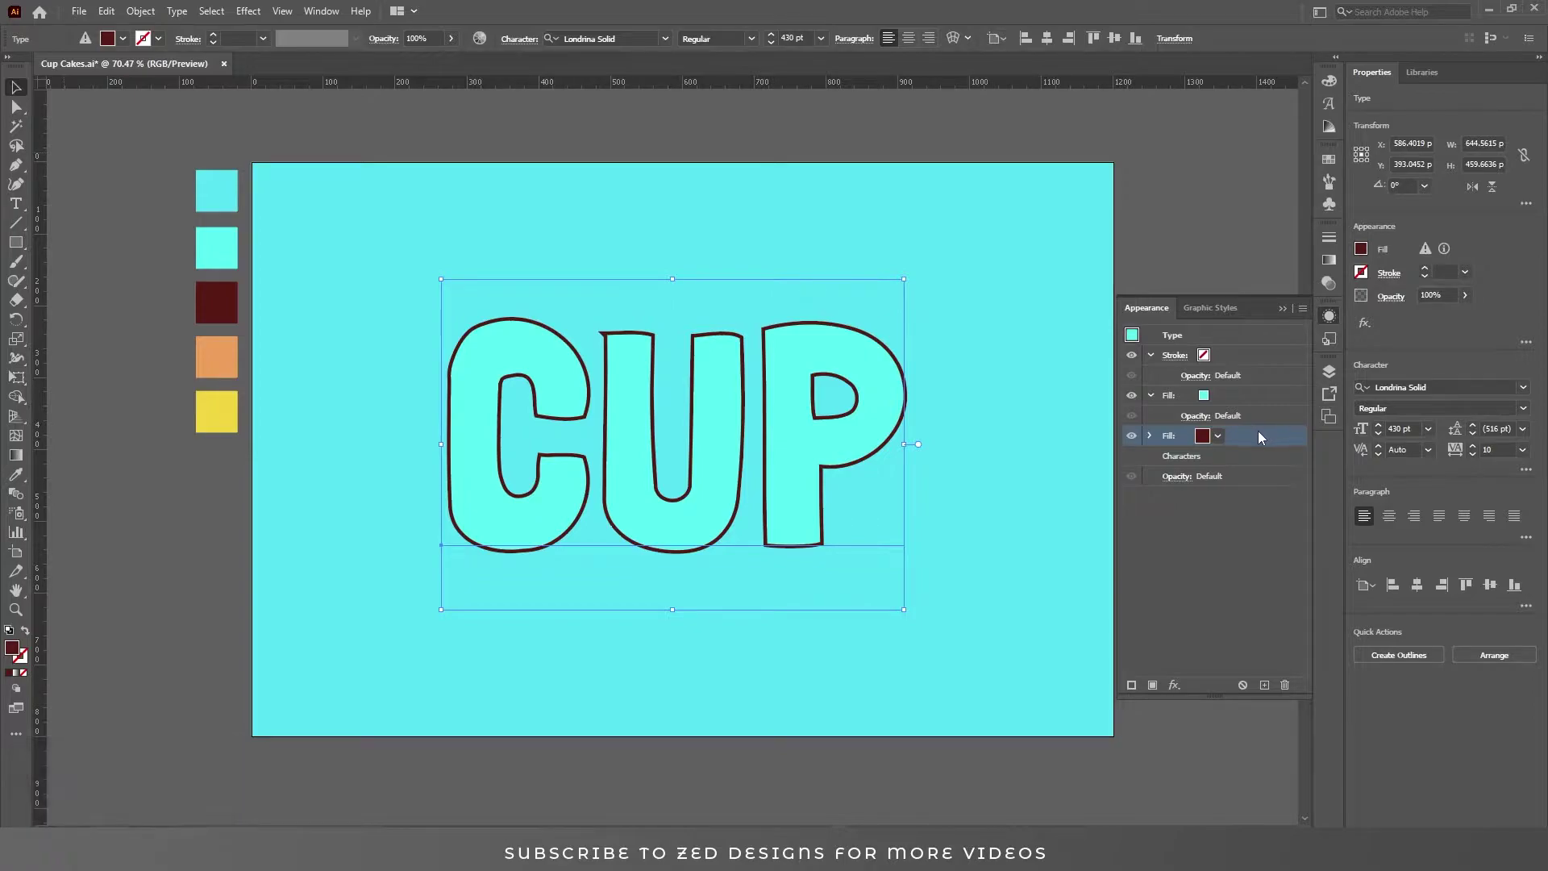
double_click(1263, 437)
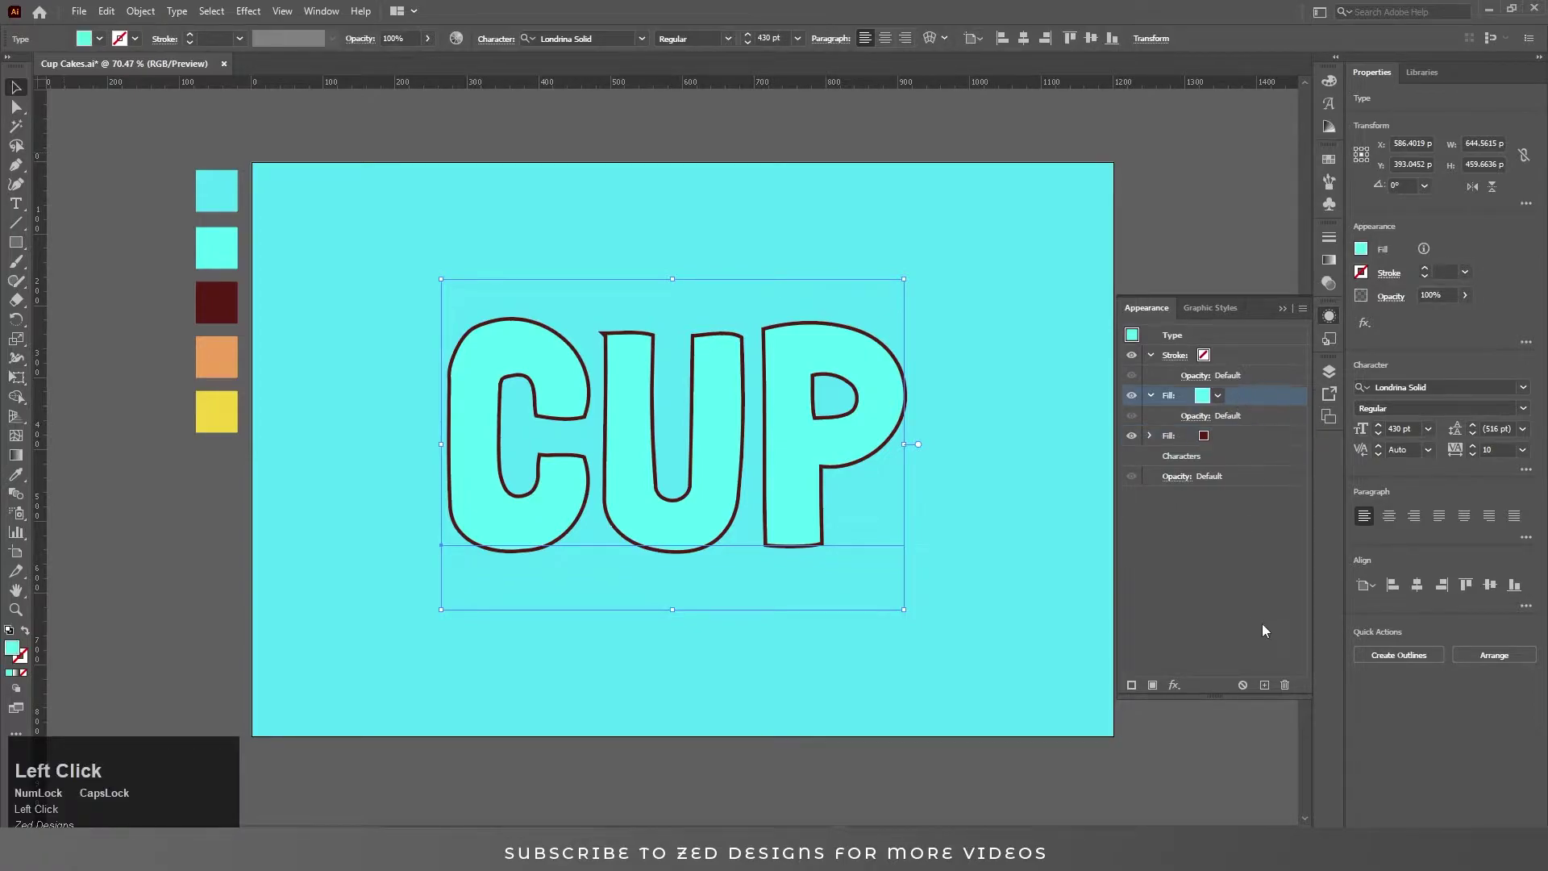
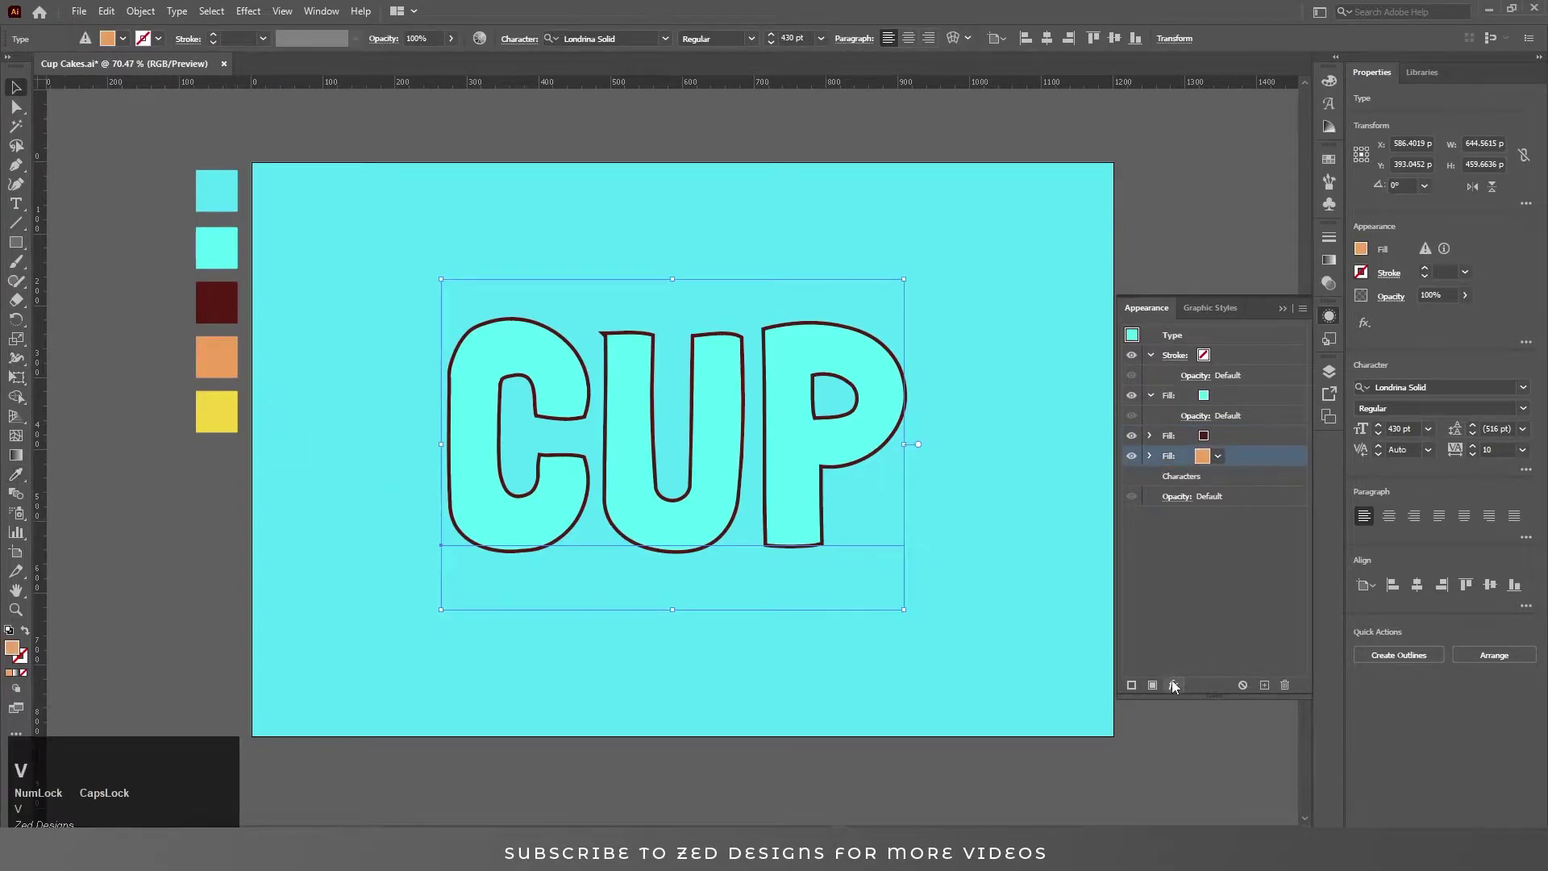
Give the orange fill a Transform effect of 40 copies stepped 0.5 px down as extruded depth
left_click(1174, 688)
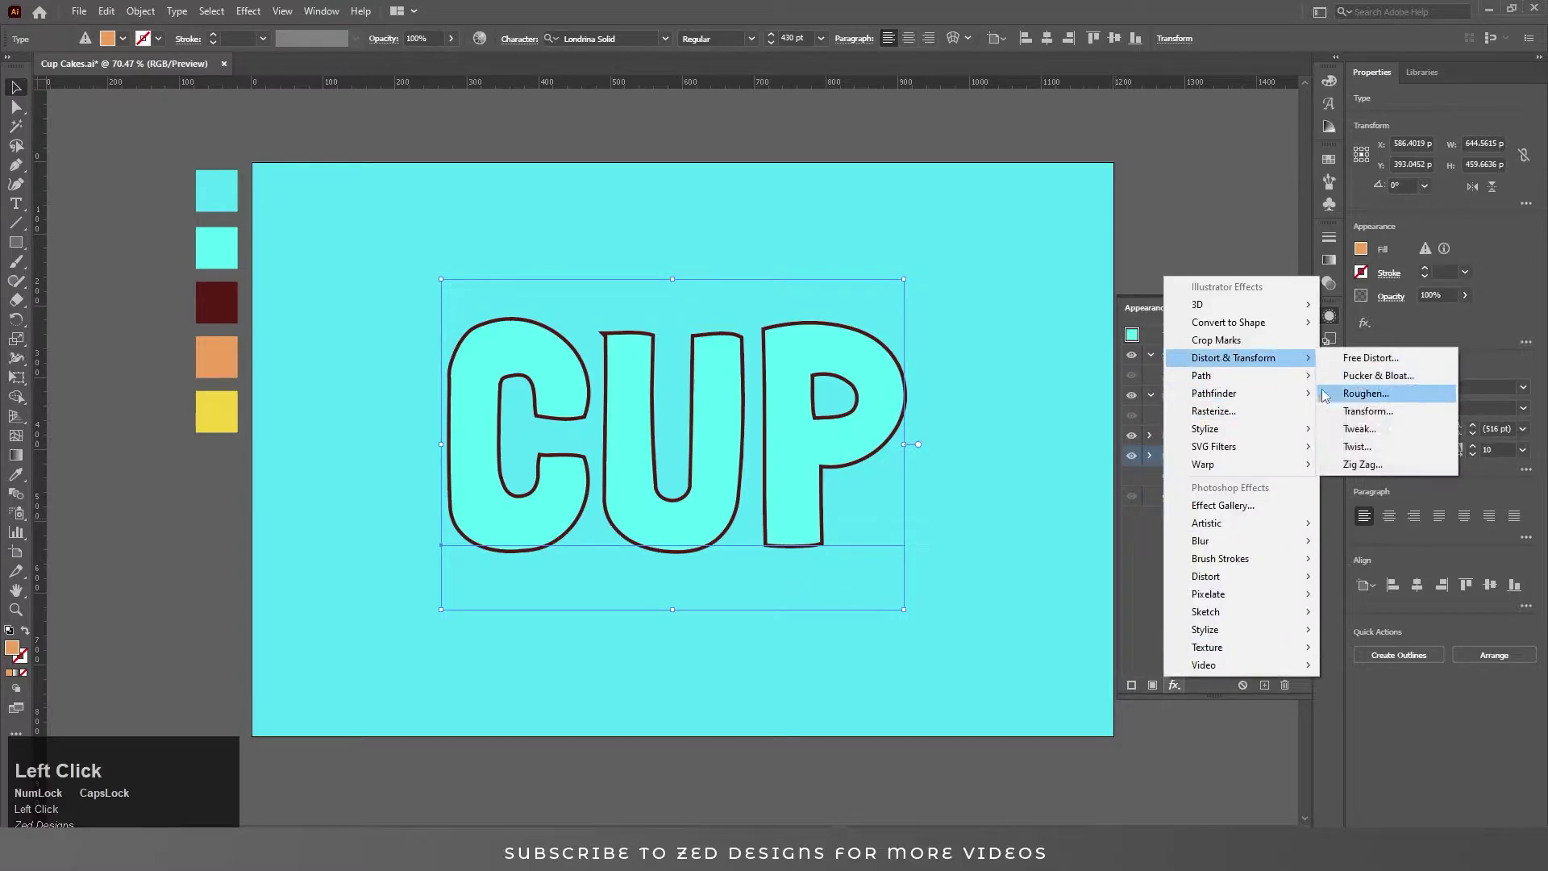
key("Tab")
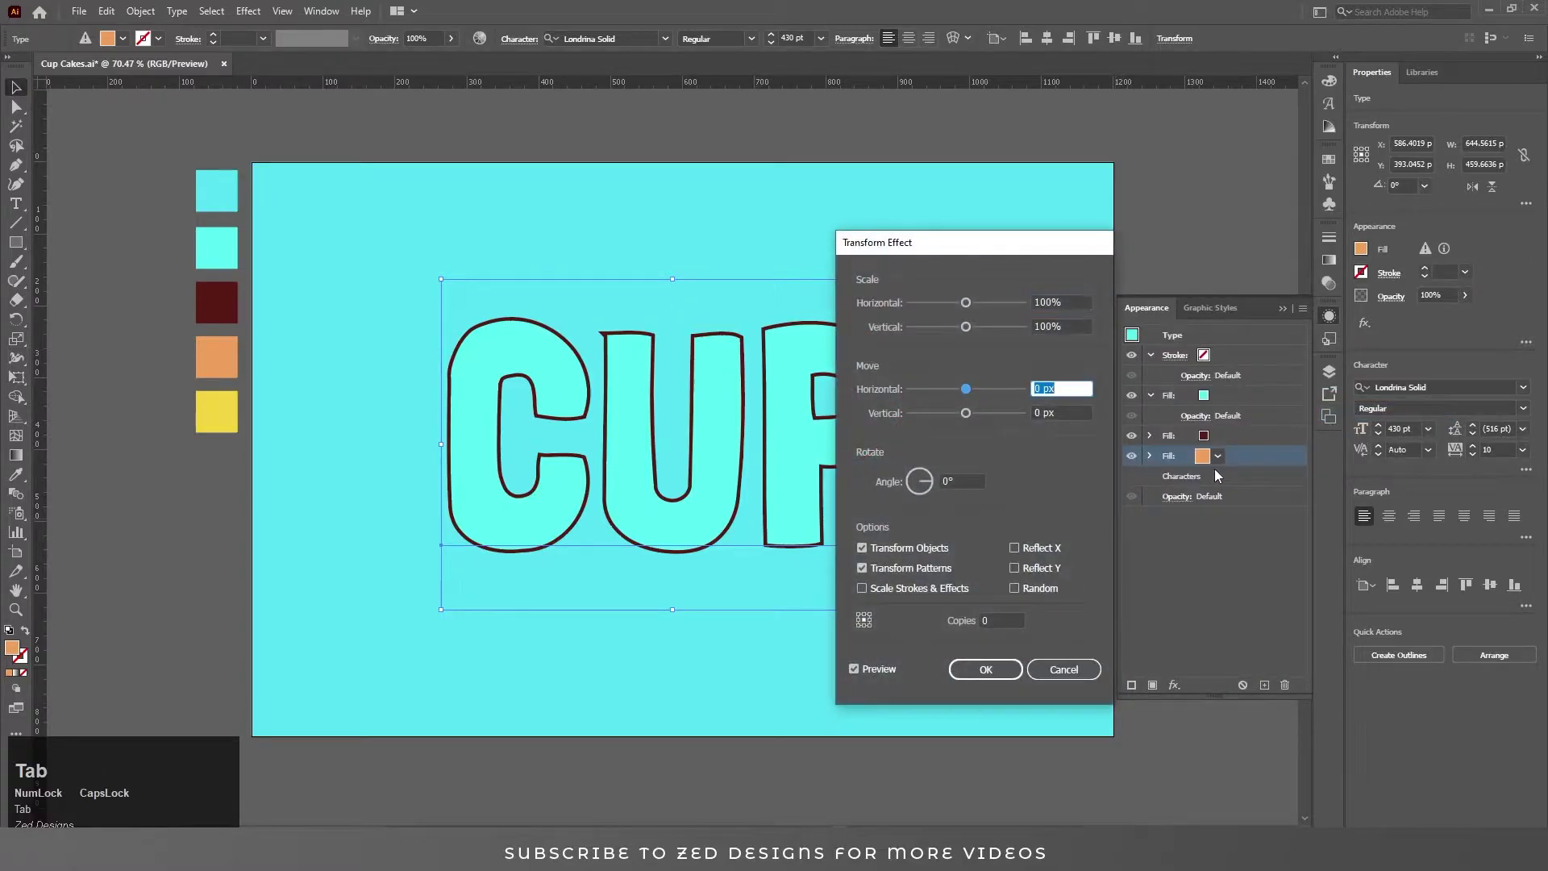
key("shift+Tab")
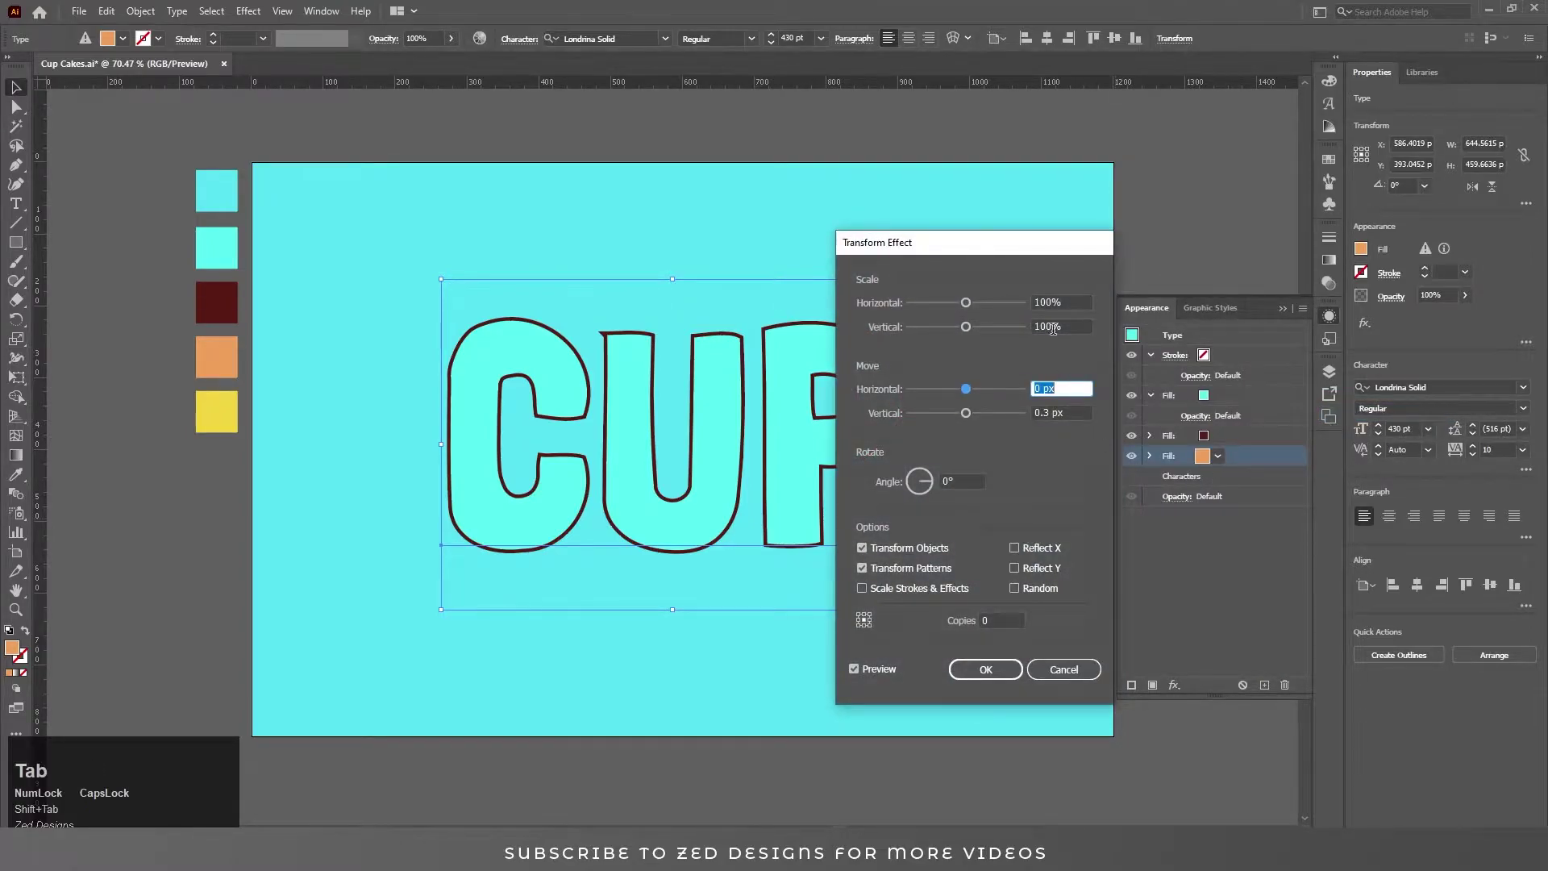
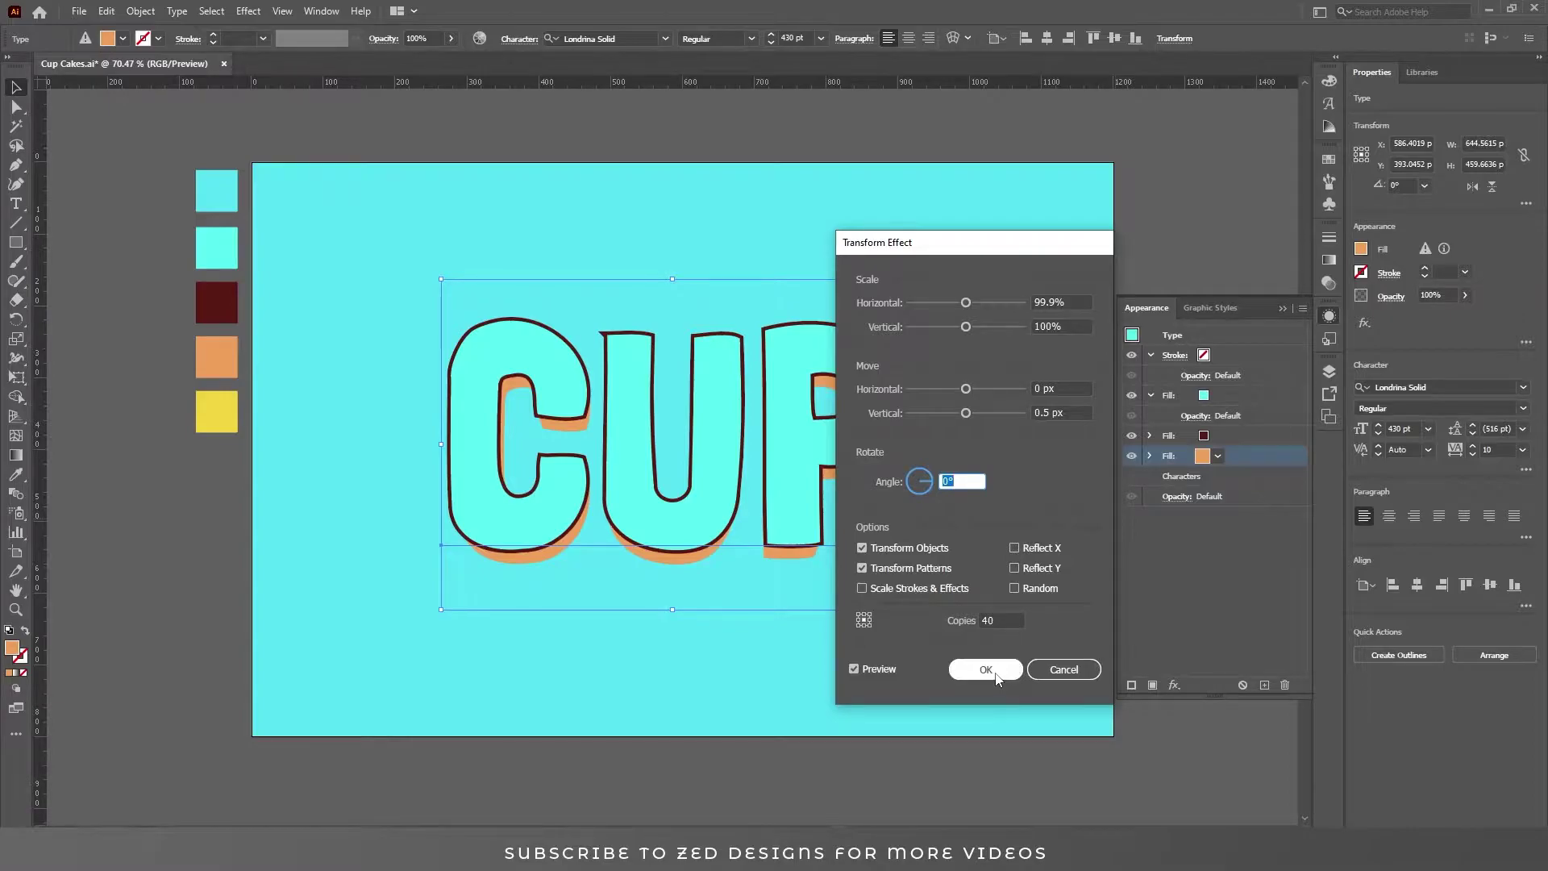
left_click(998, 679)
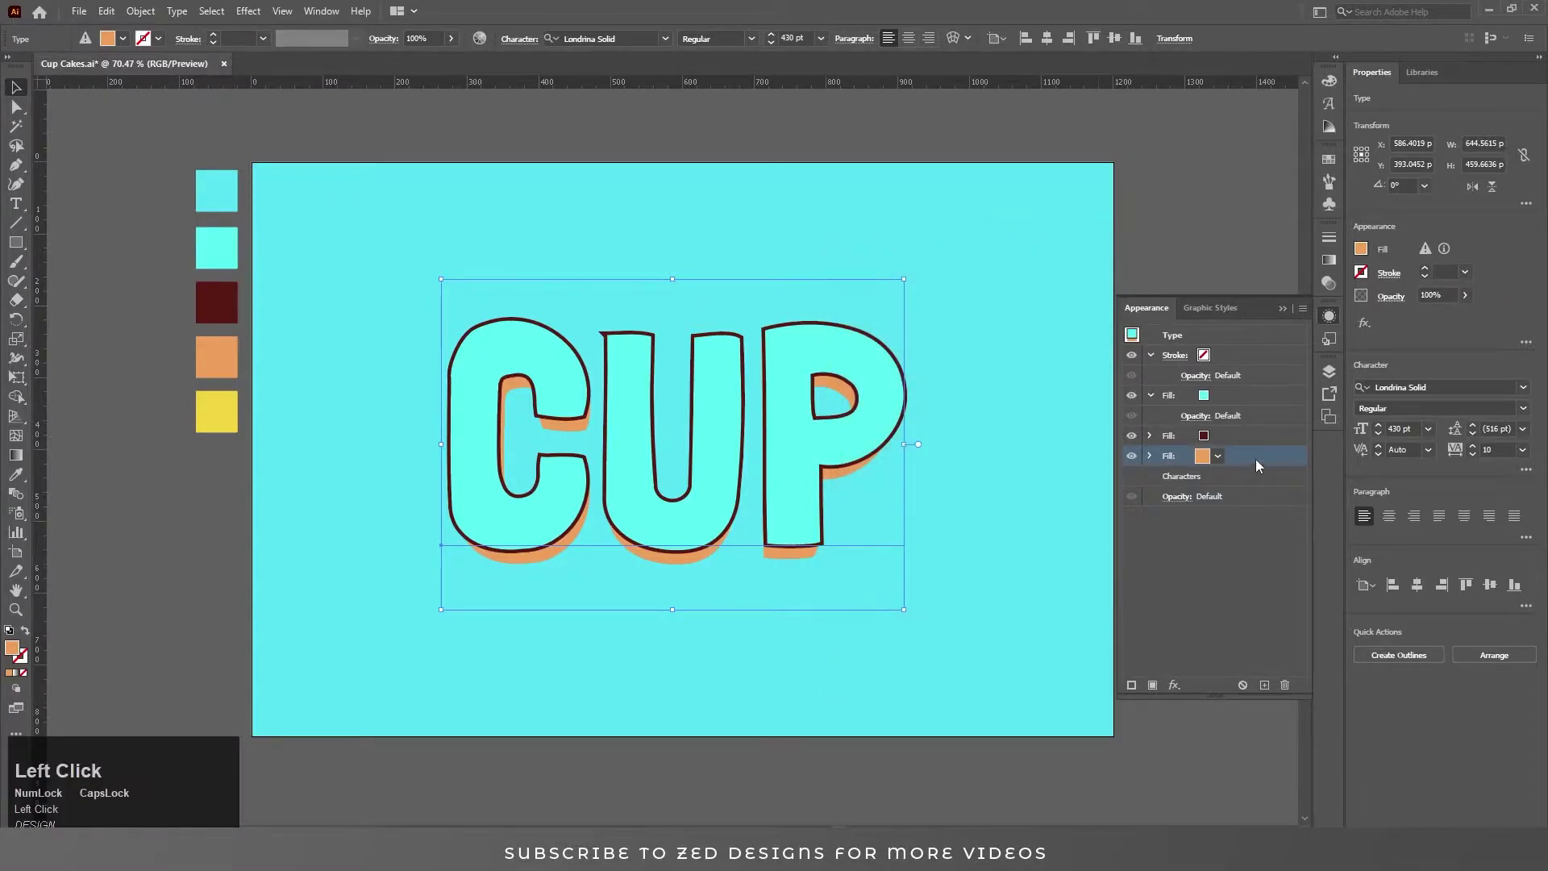
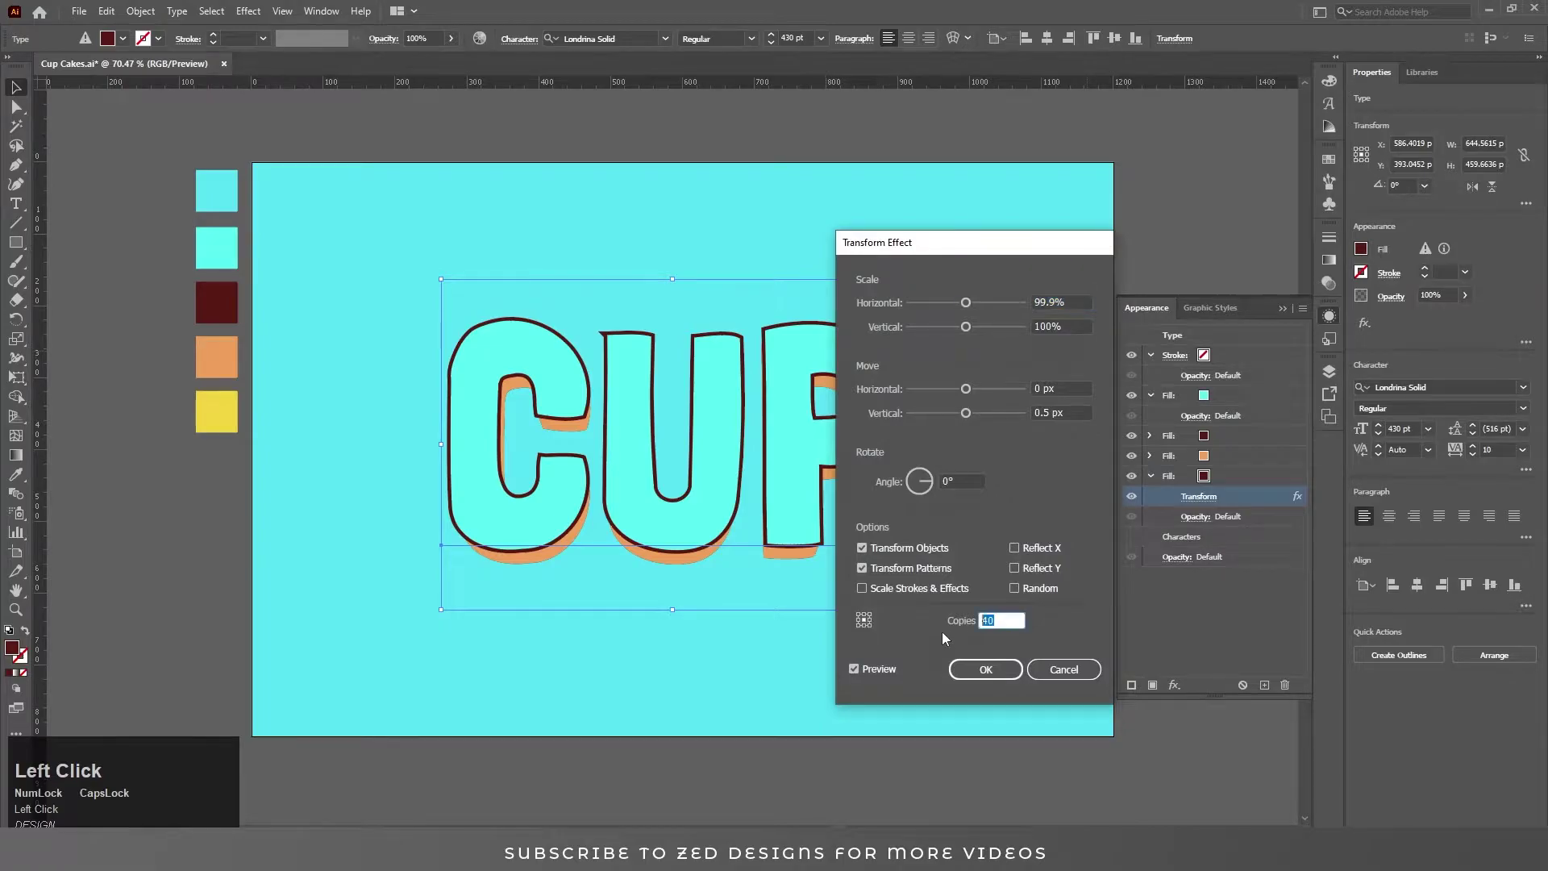
Confirm the brown extrusion and add another dark brown fill offset 5 px around it
key("shift+Tab")
left_click(986, 675)
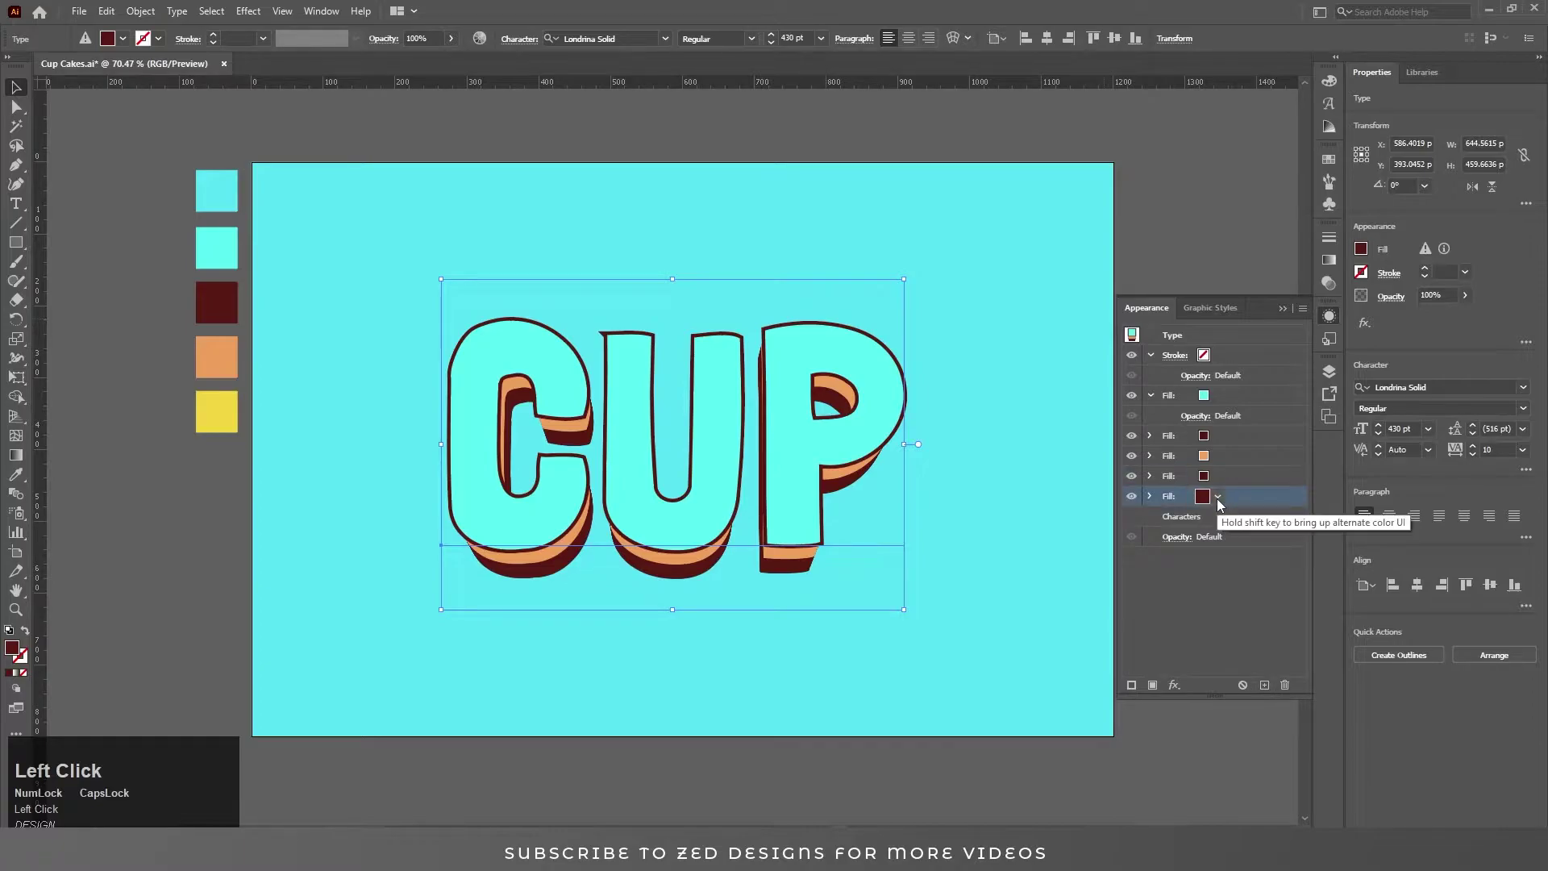
left_click(1180, 691)
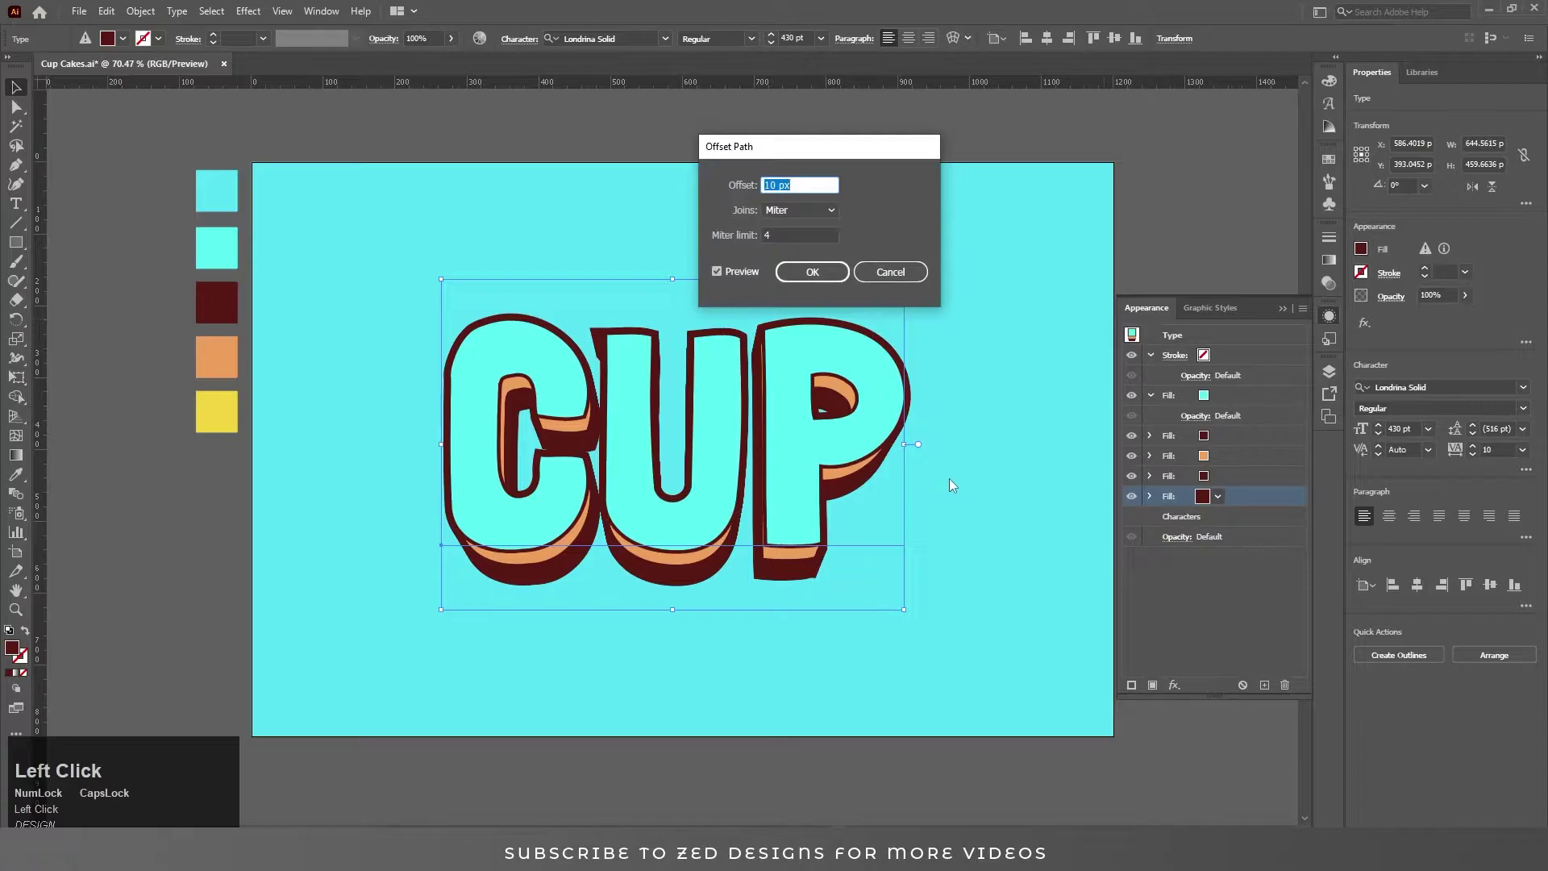
key("Tab")
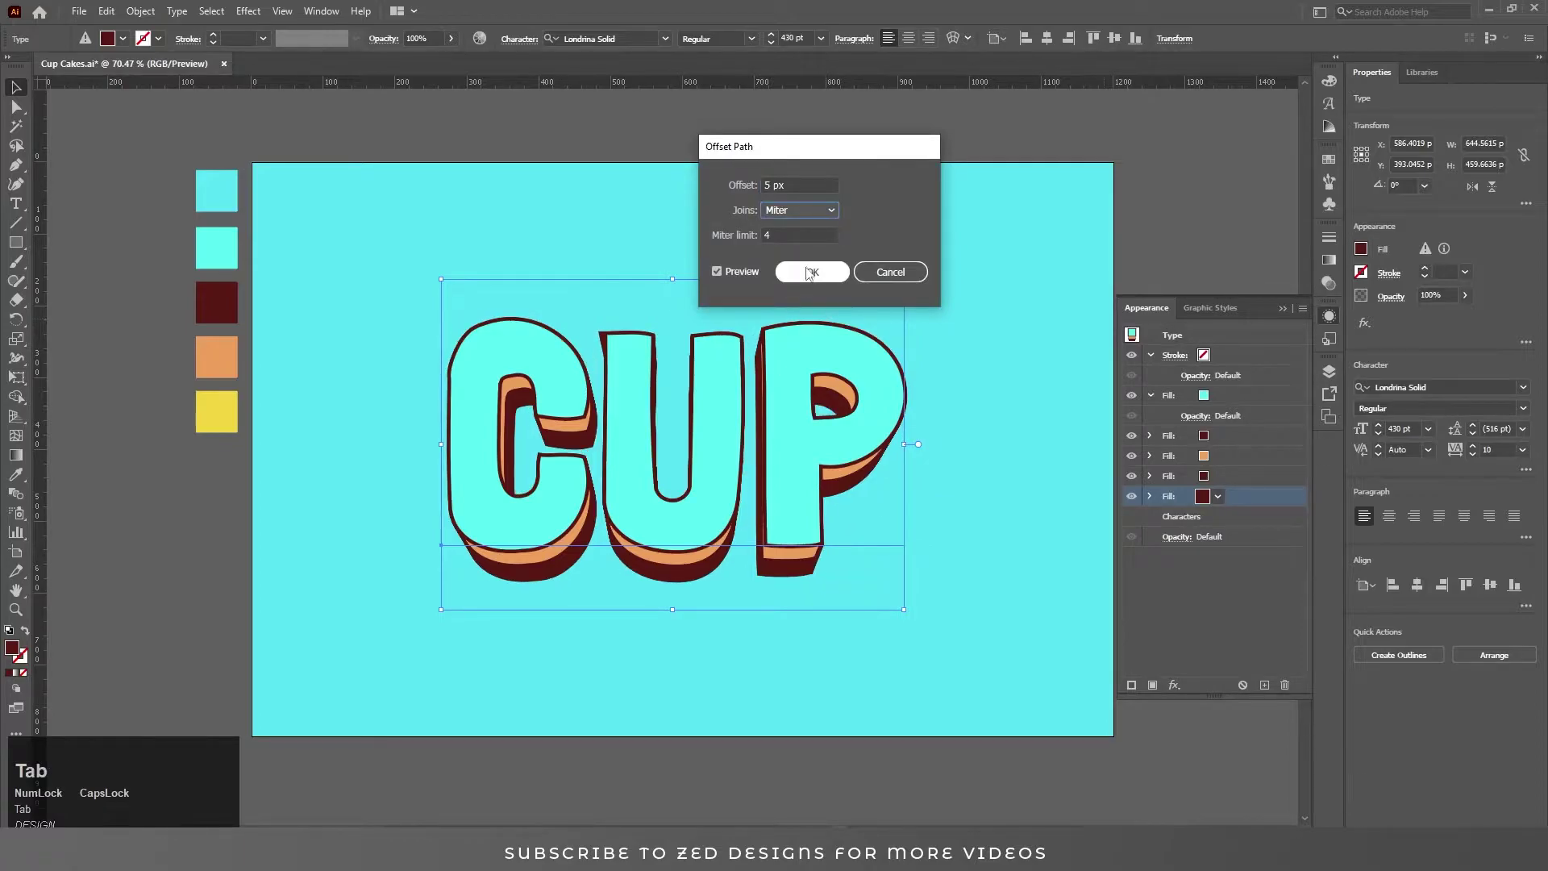
left_click(811, 275)
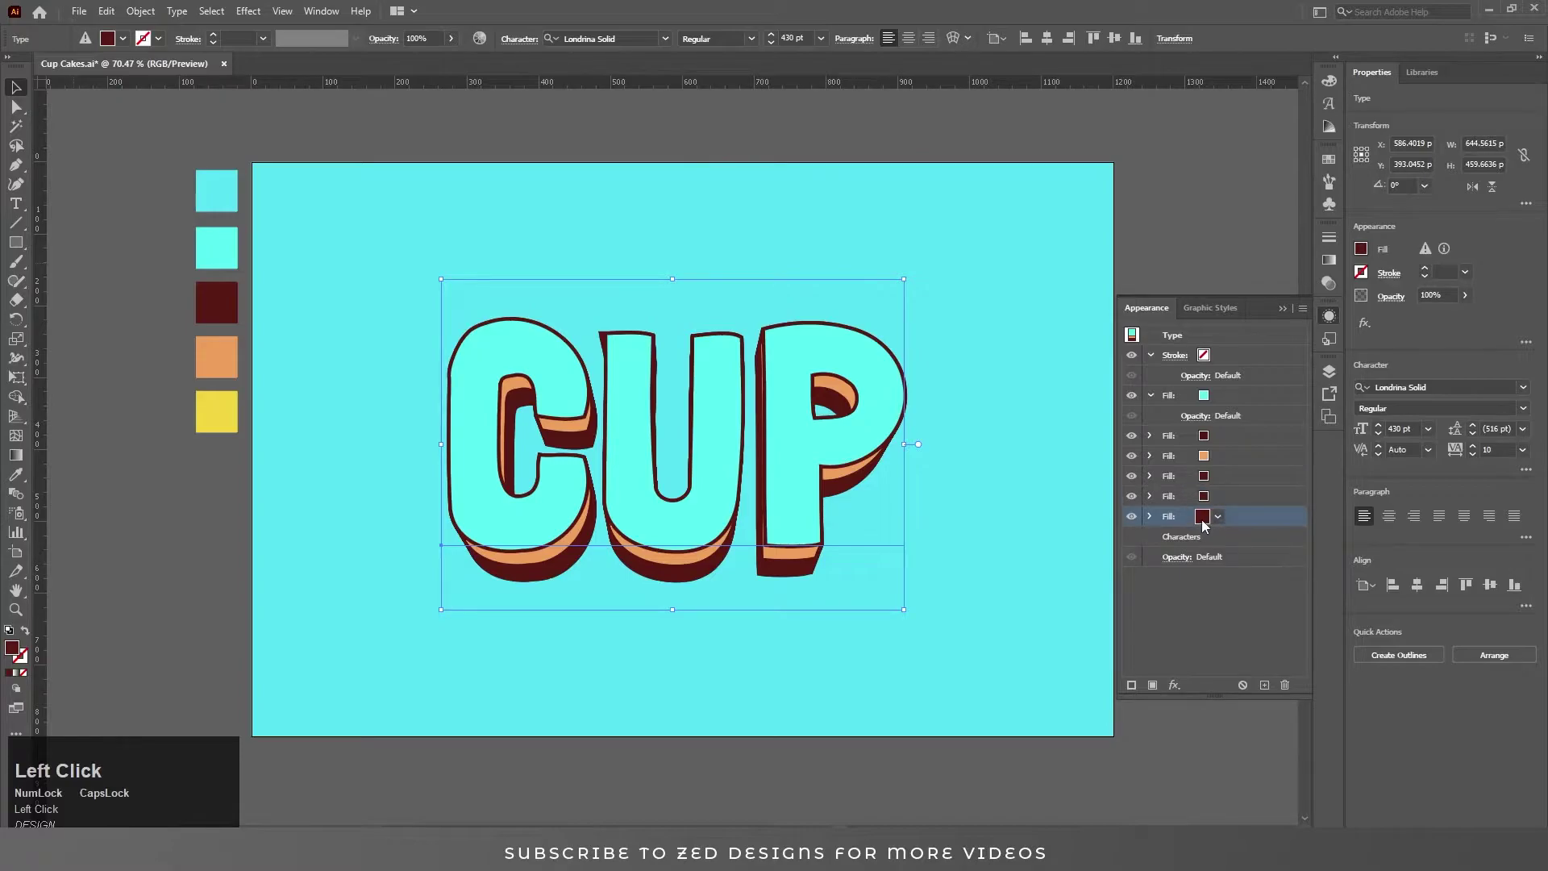
Make the bottom fill a 20% Multiply black shadow with many transformed copies, then add a top fill
left_click(1217, 524)
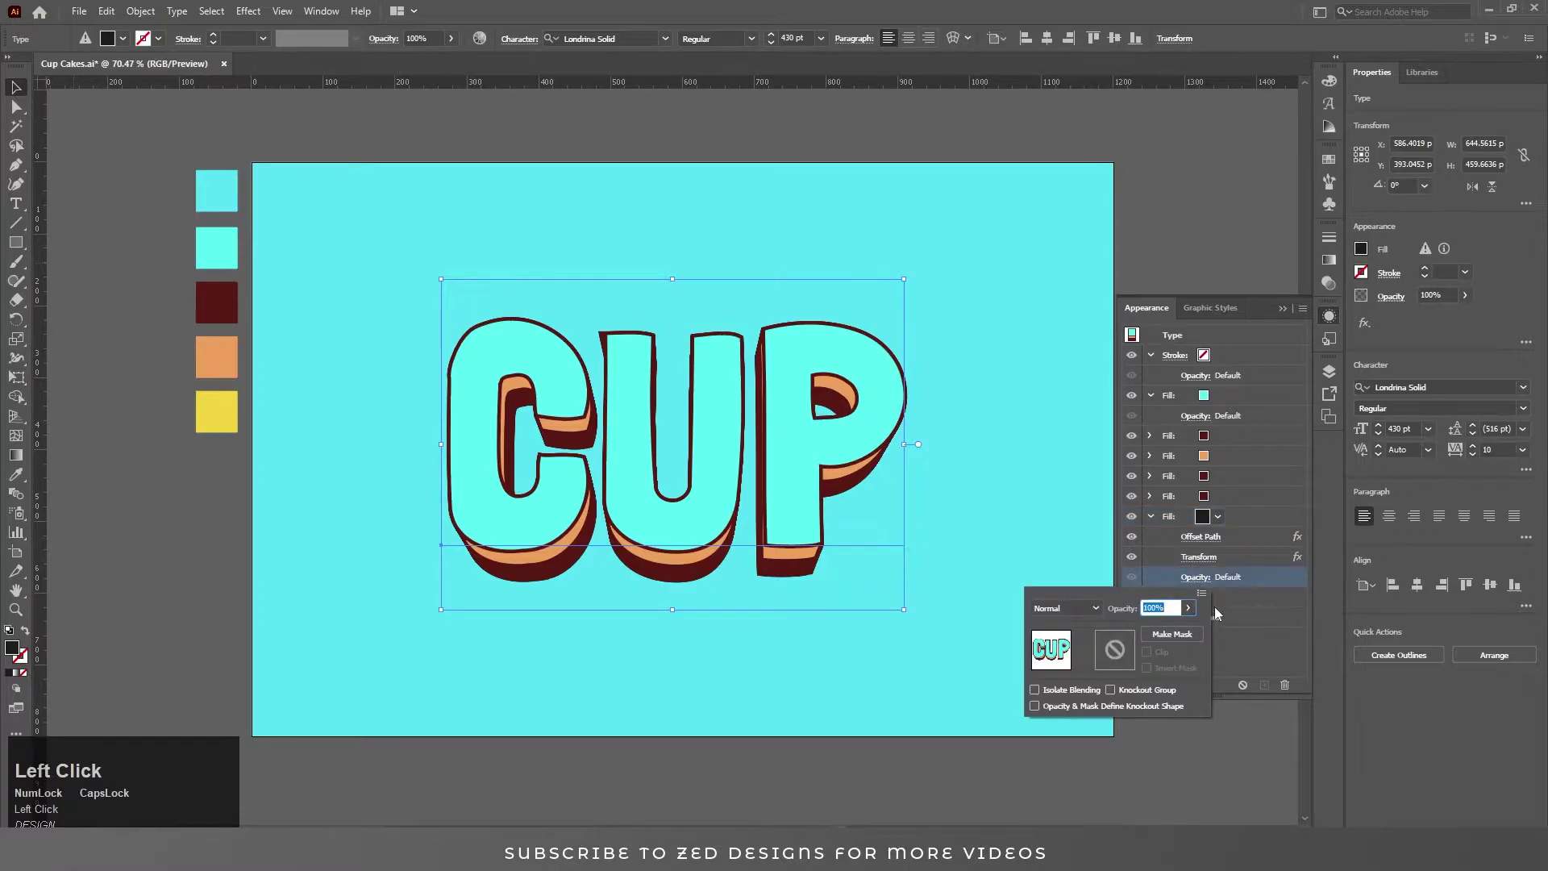
key("shift+Tab")
left_click(1081, 615)
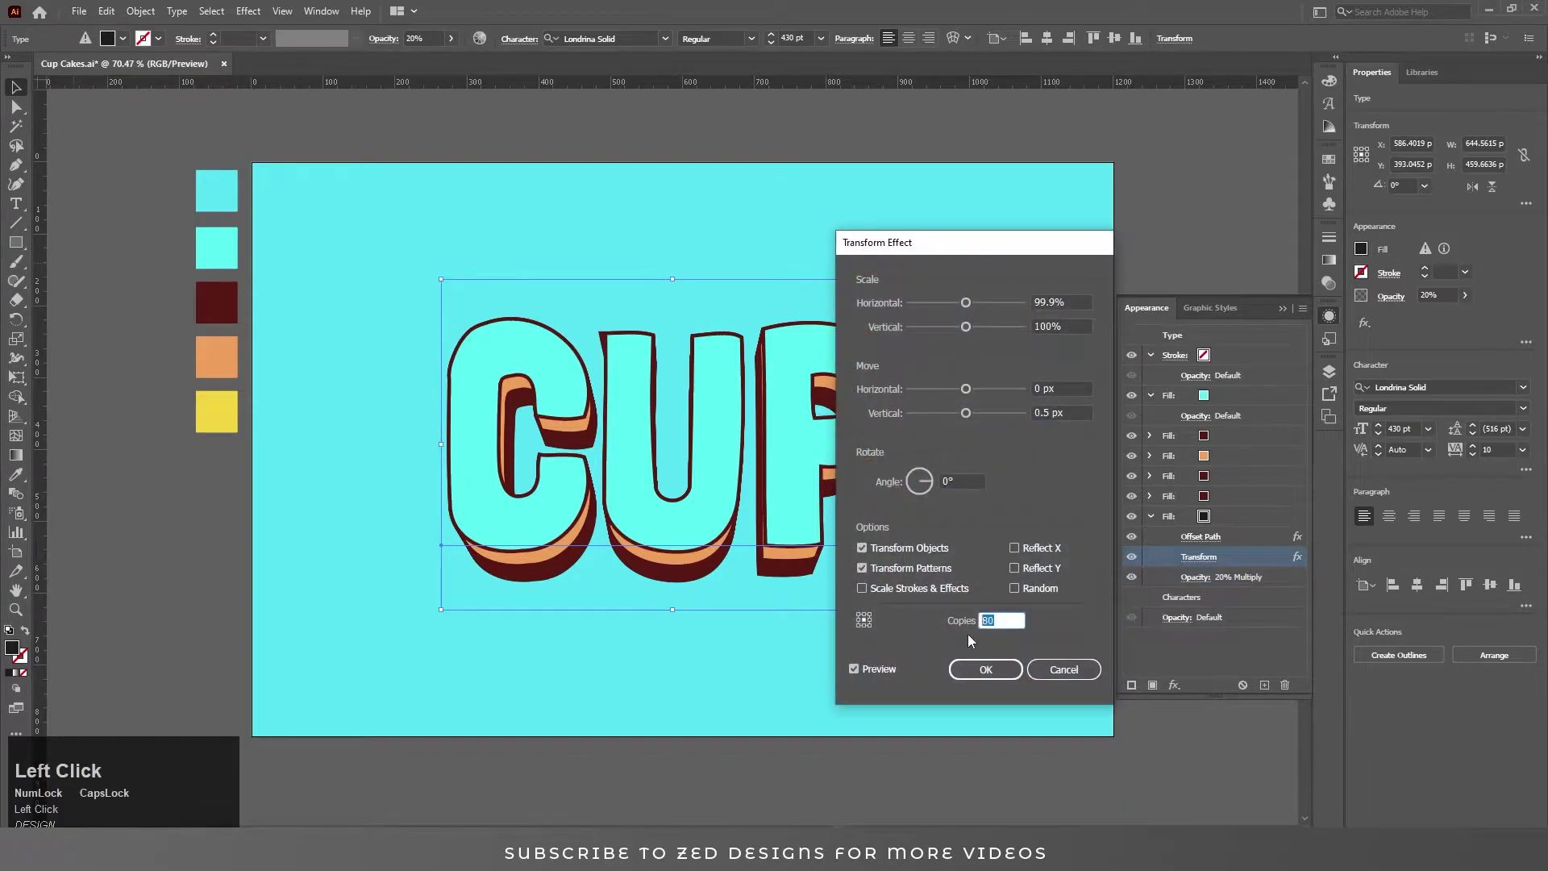
key("shift+Tab")
left_click(995, 683)
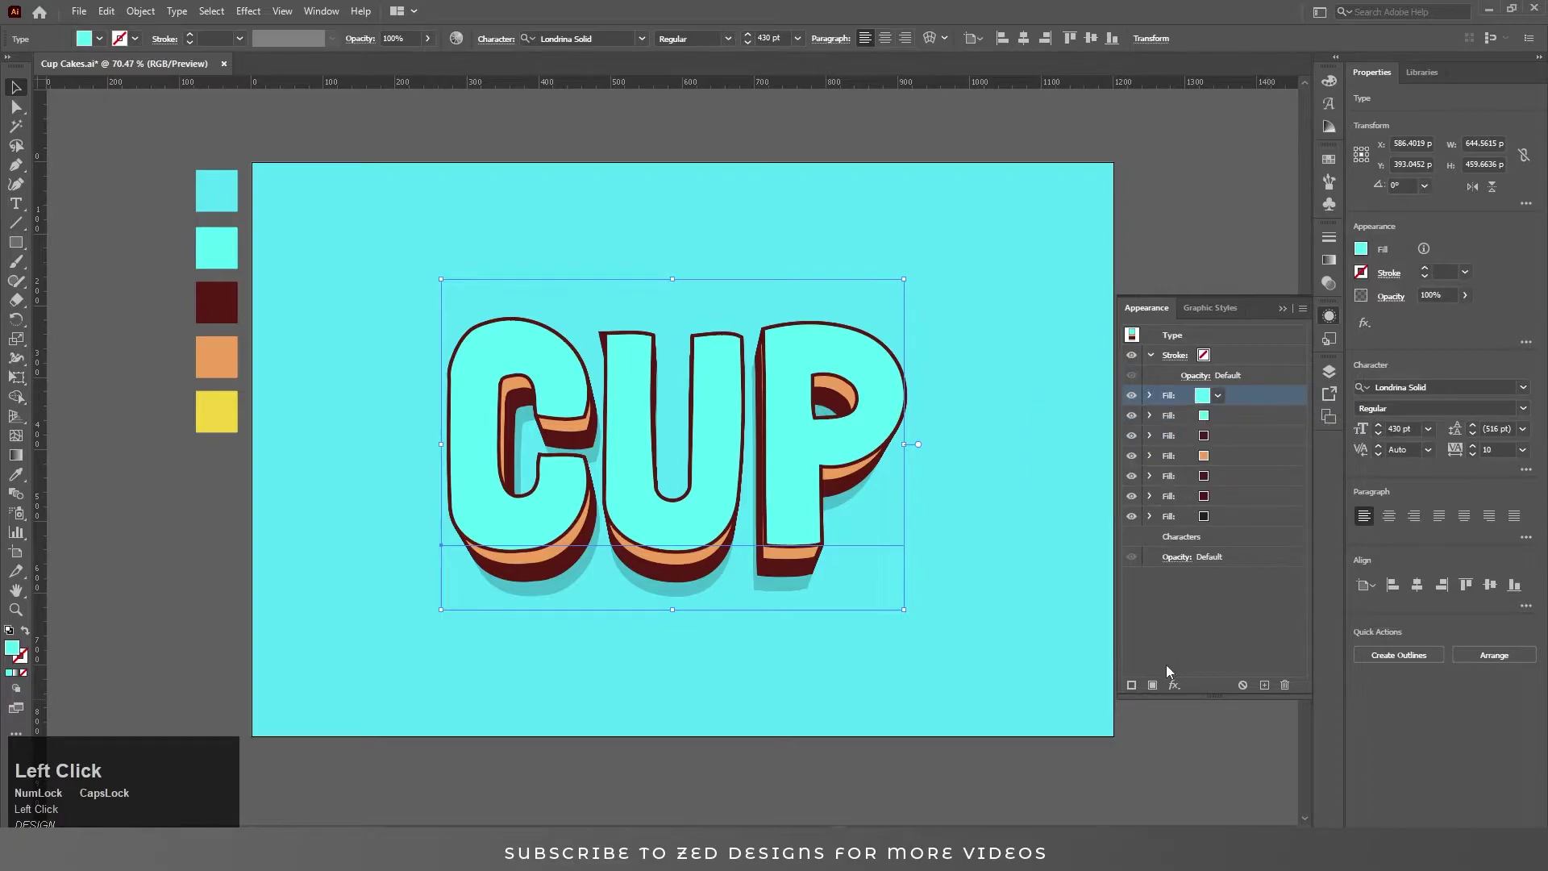
Inset the white fill -5 px with Offset Path as an inner highlight rim
left_click(1224, 400)
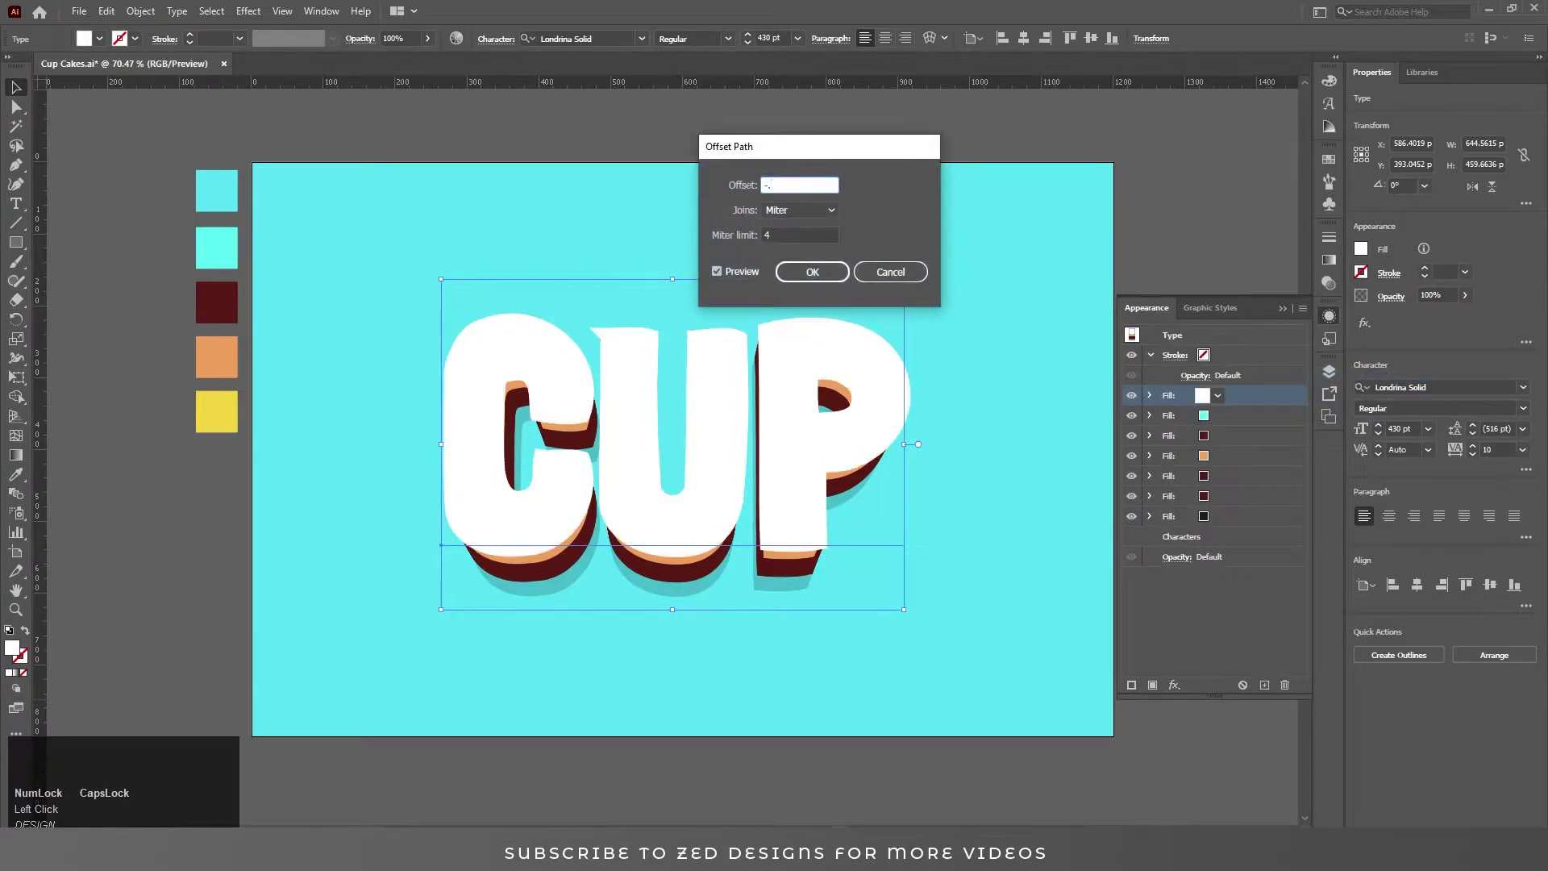
key("Tab")
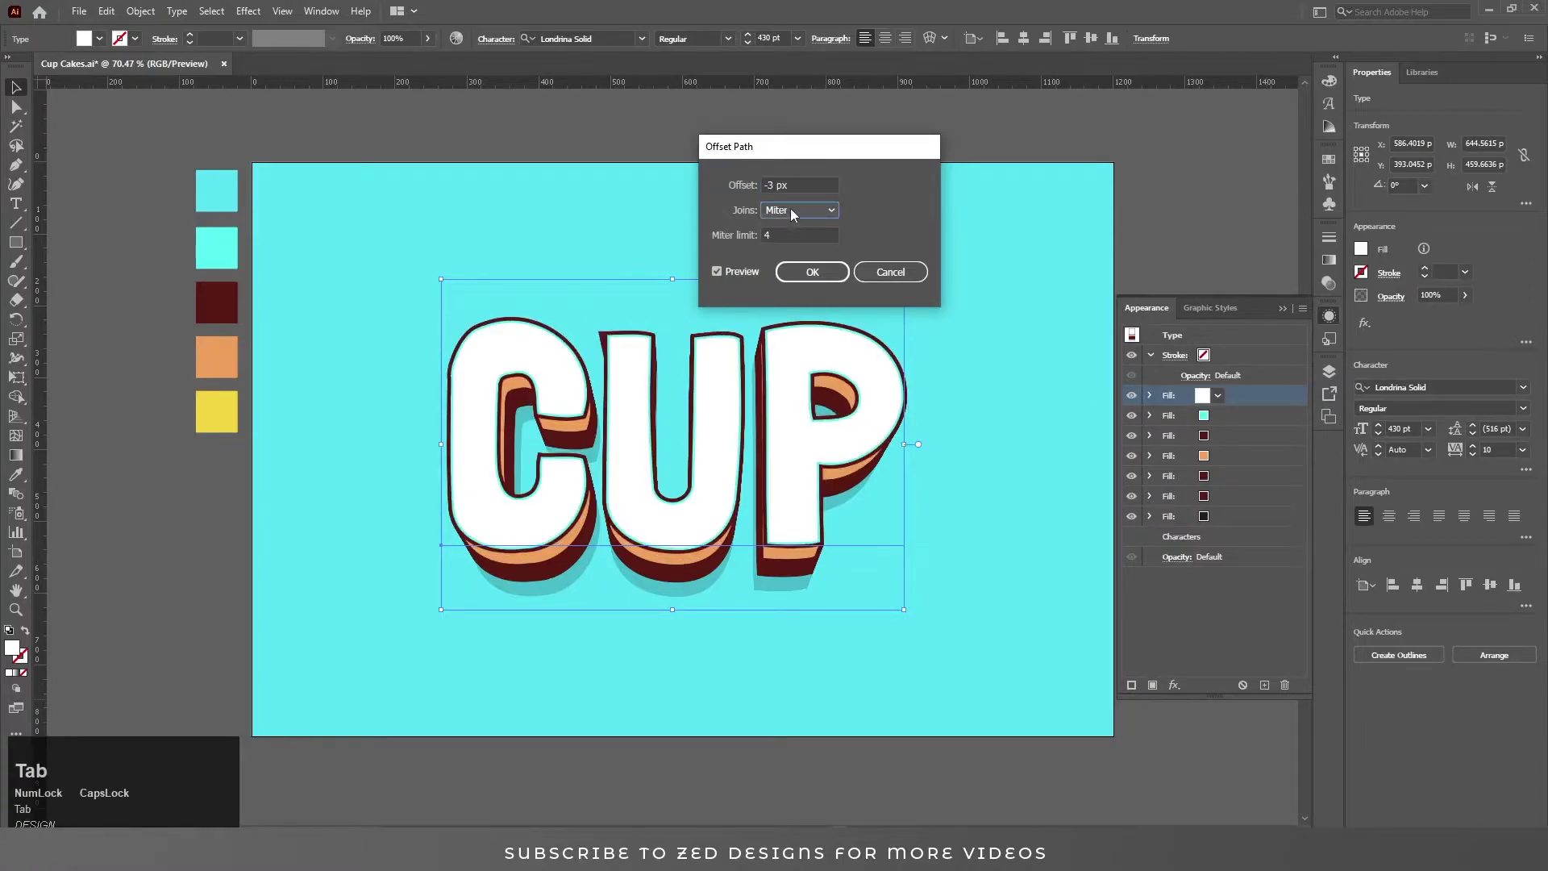
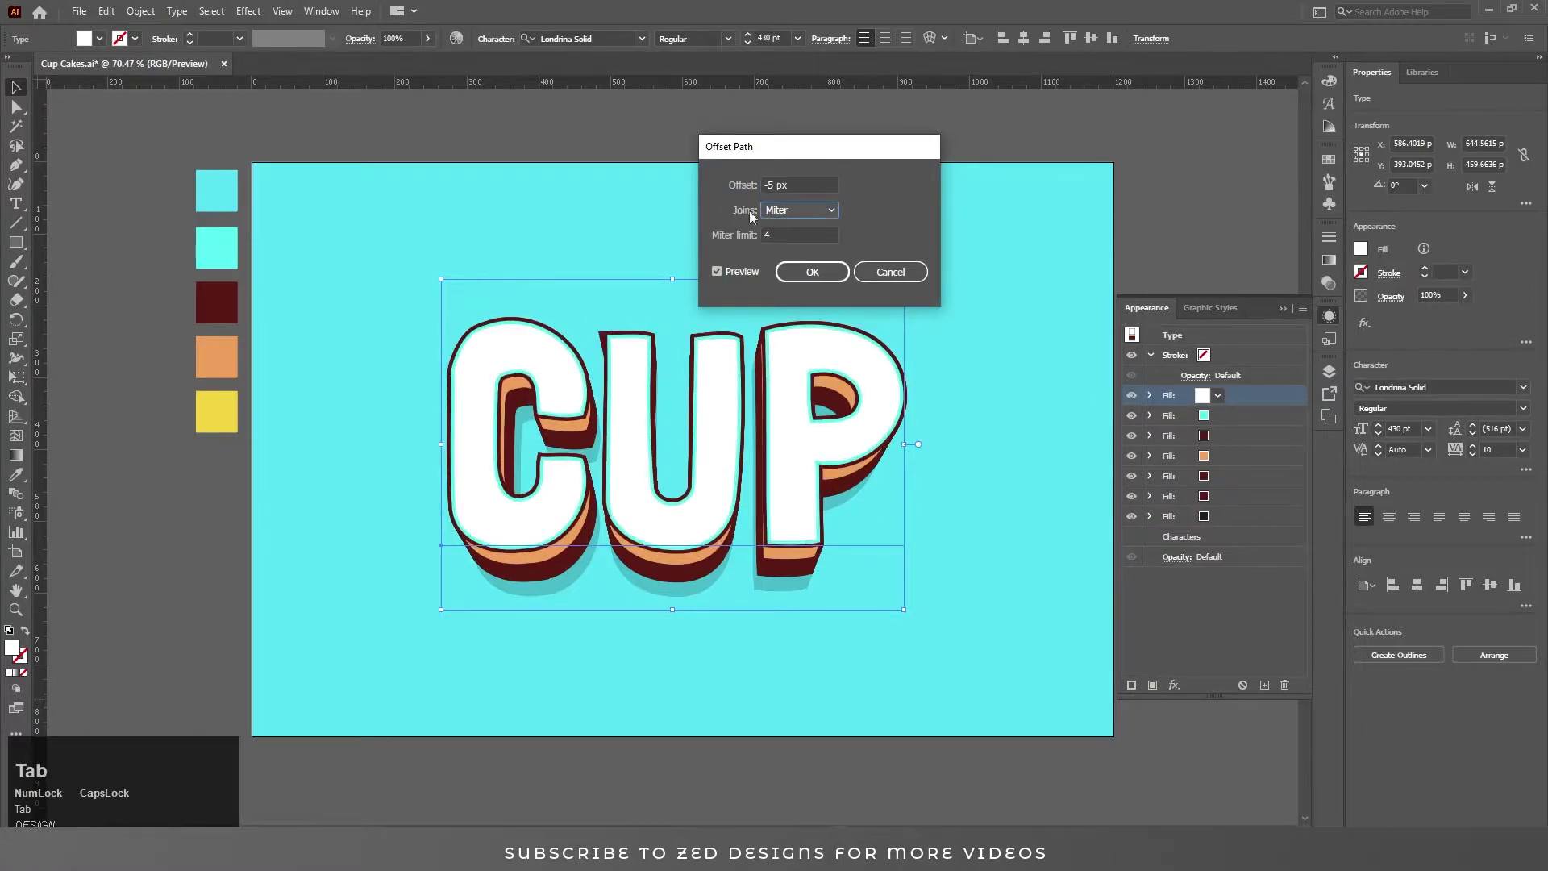
left_click(826, 276)
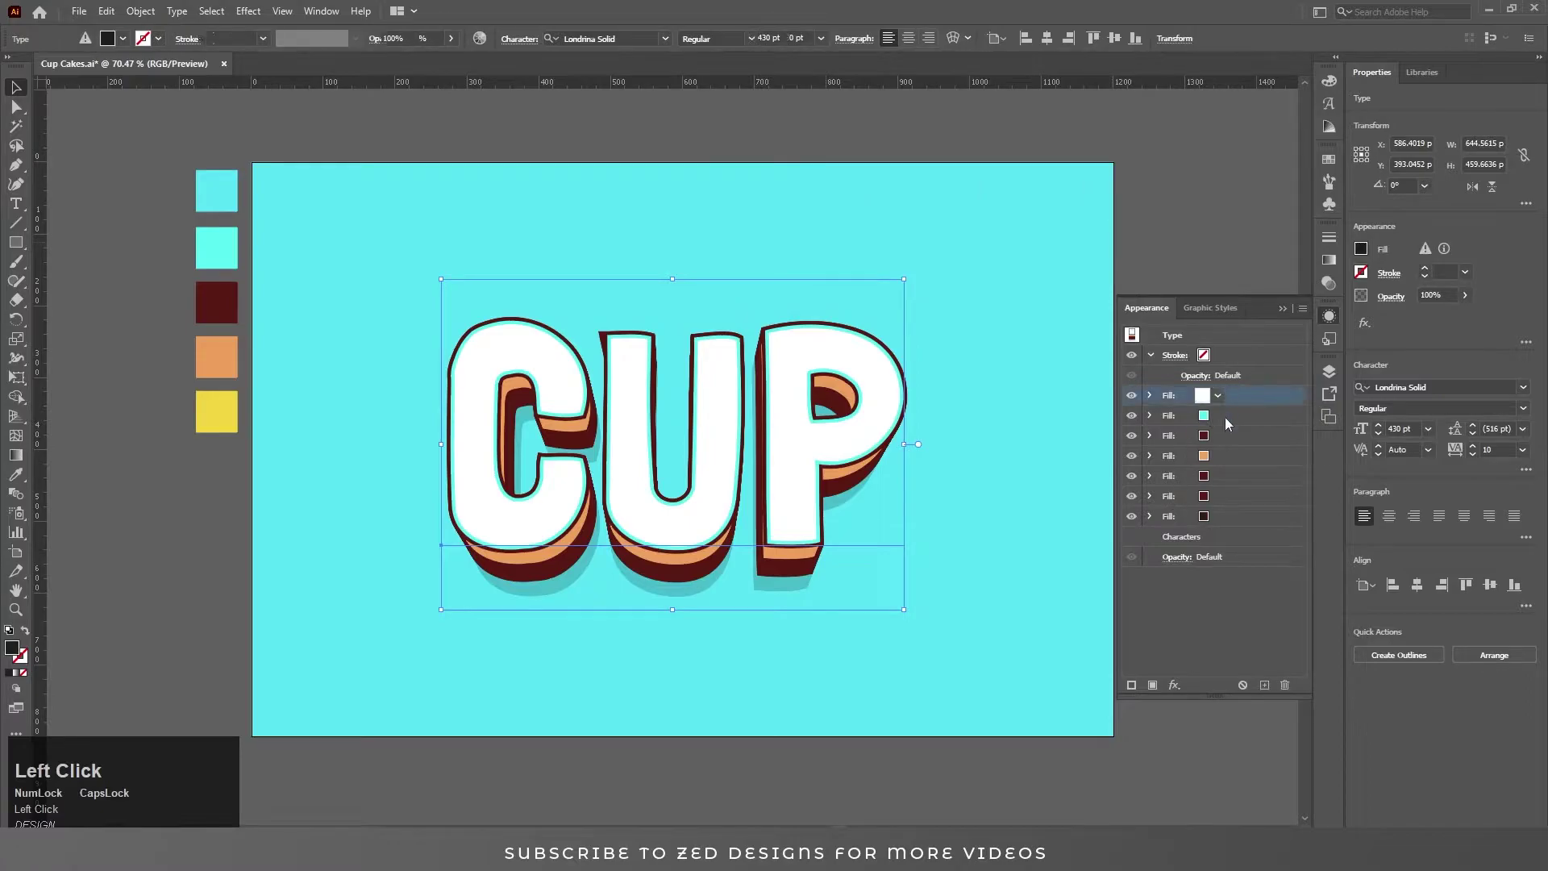
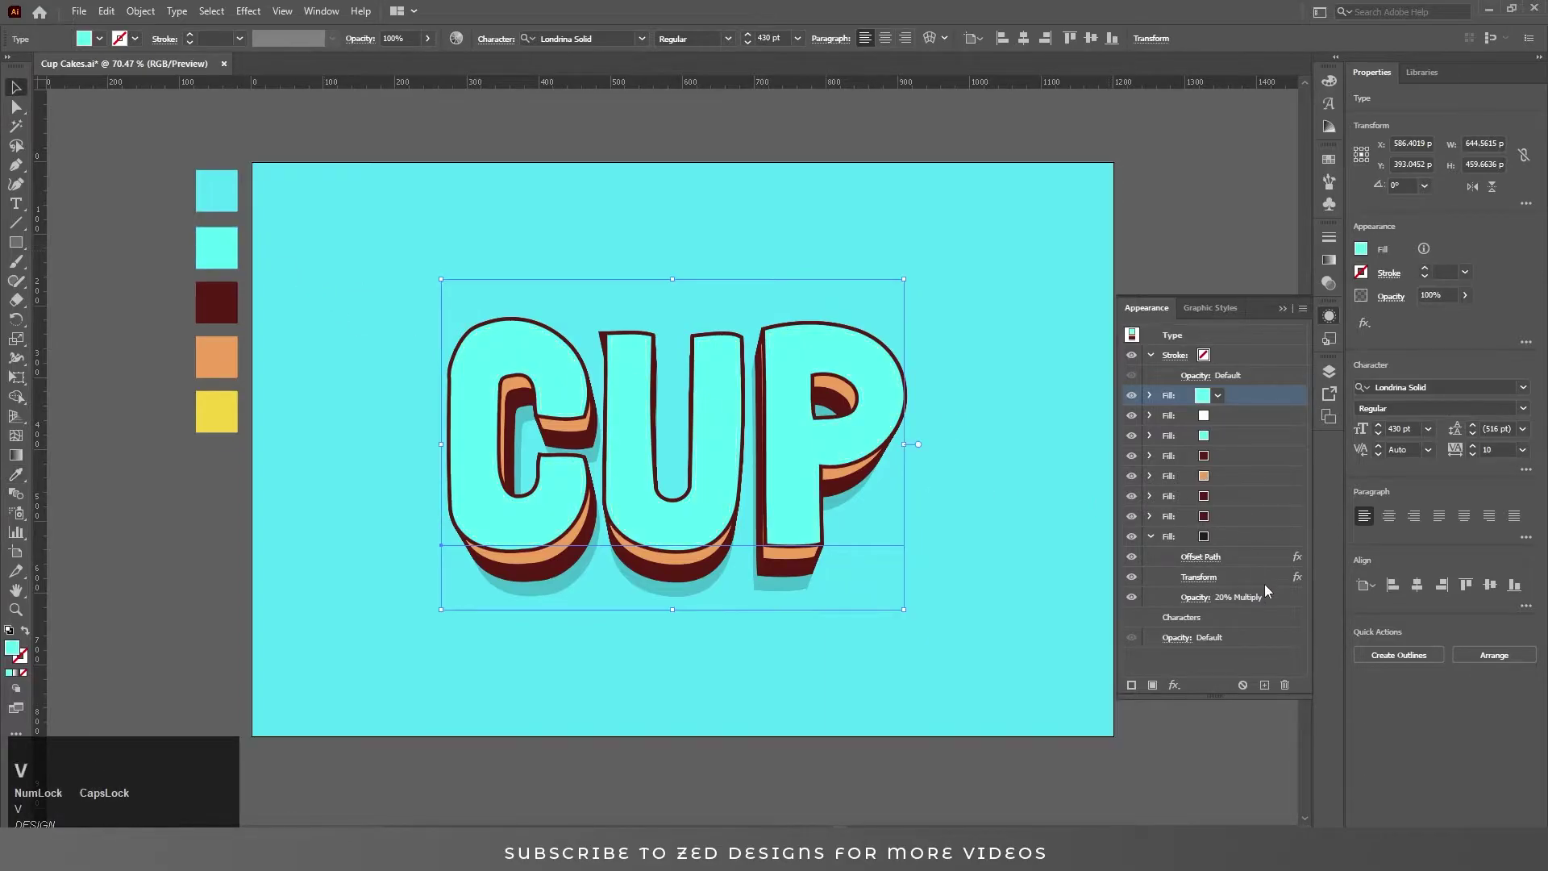
Shift the cyan top face 4 px with a Transform effect over the white rim
left_click(1176, 689)
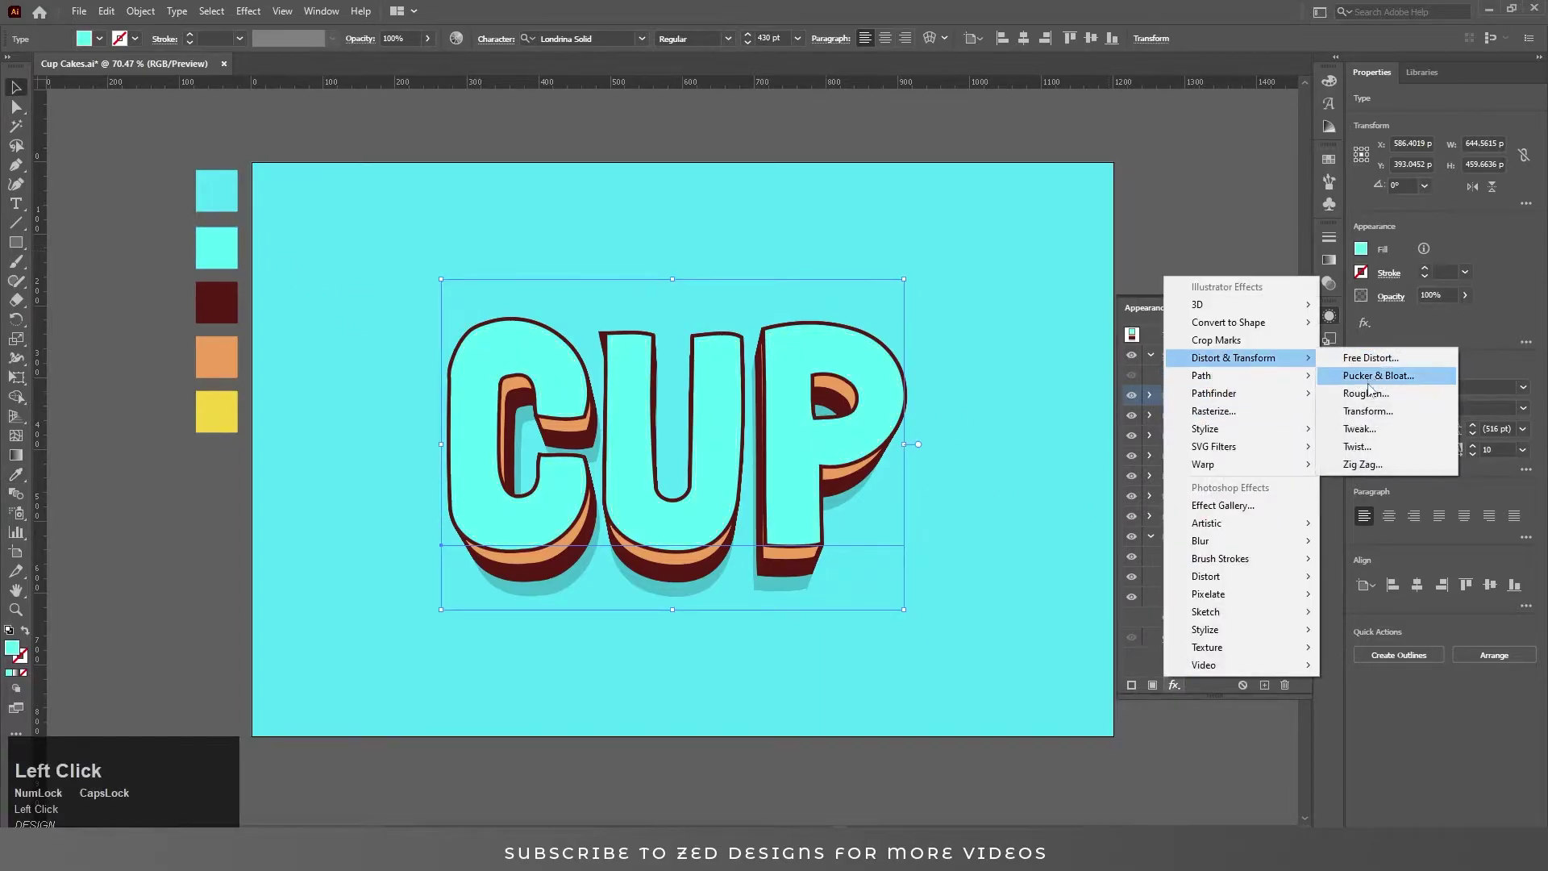
key("Tab")
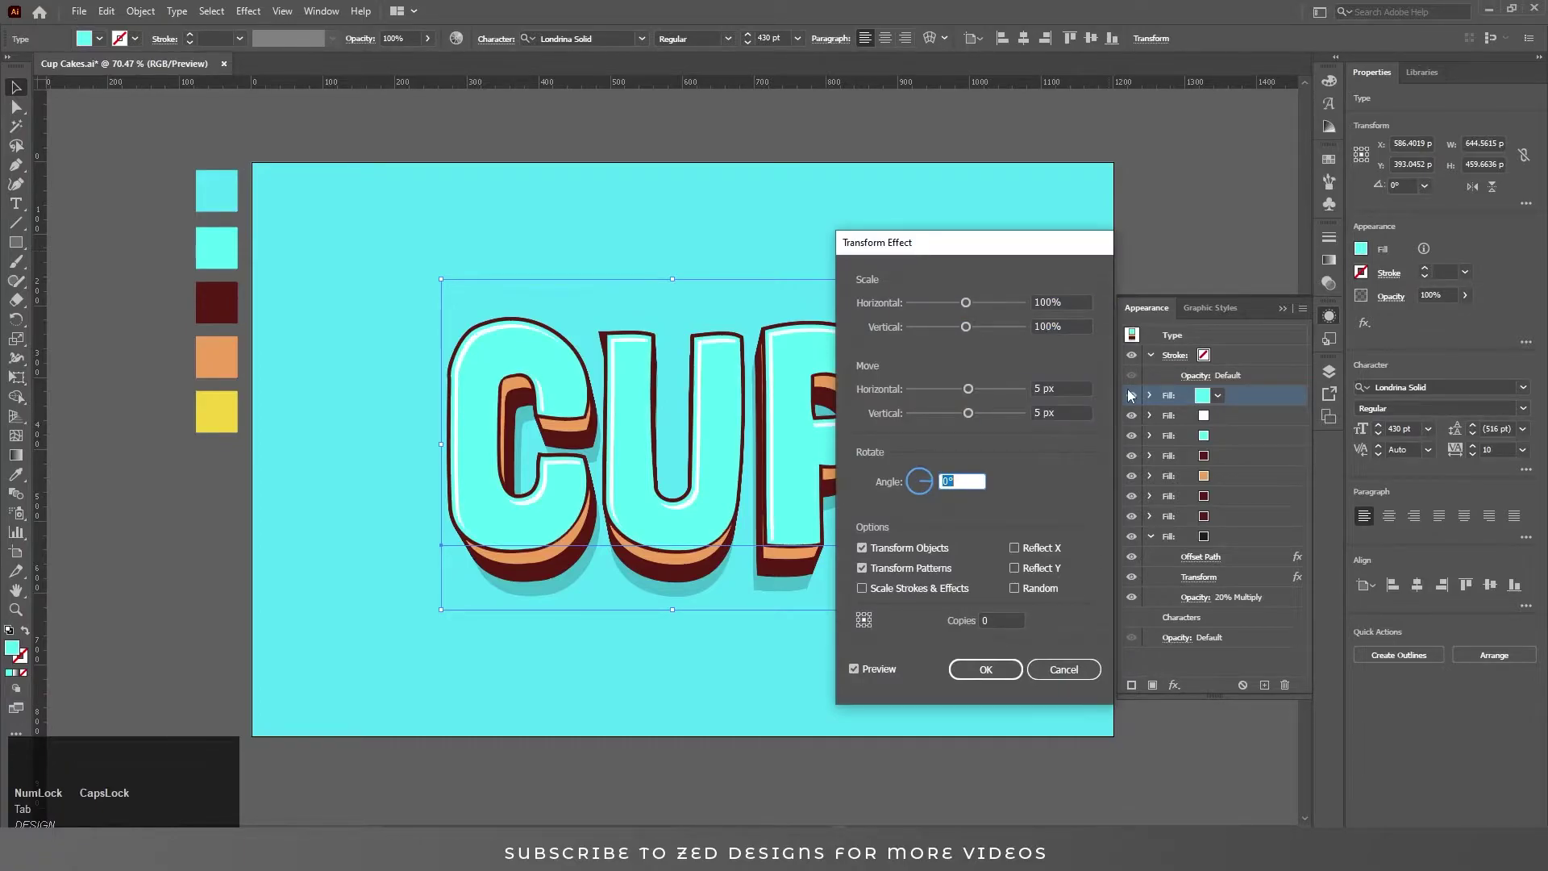
key("shift+Tab")
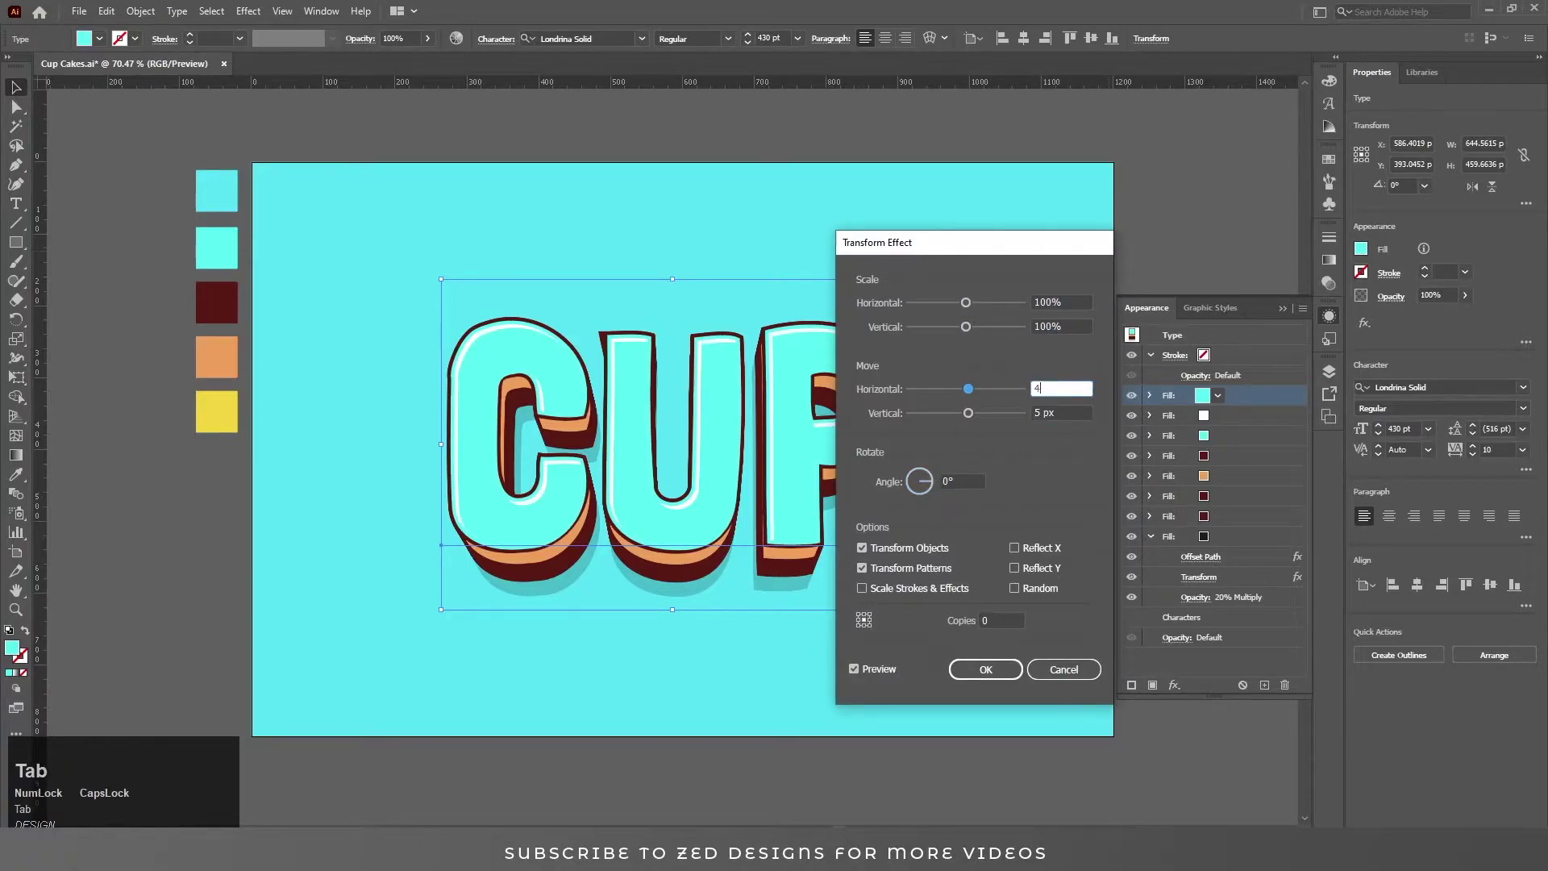
left_click(987, 681)
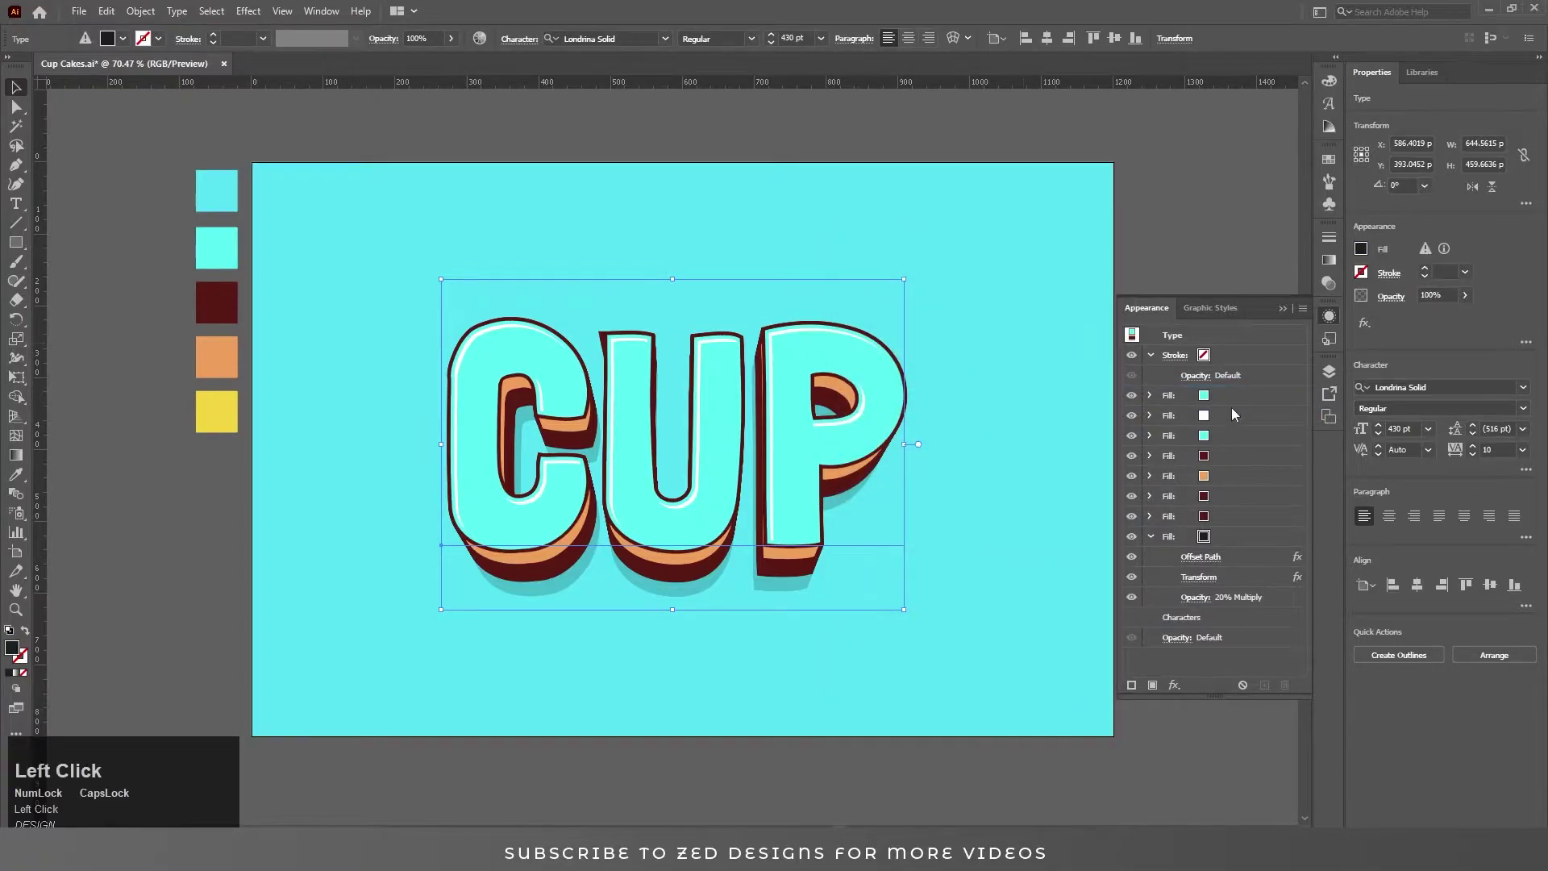
Duplicate the top cyan fill and give the copy a fine dark dot pattern swatch
left_click(1235, 403)
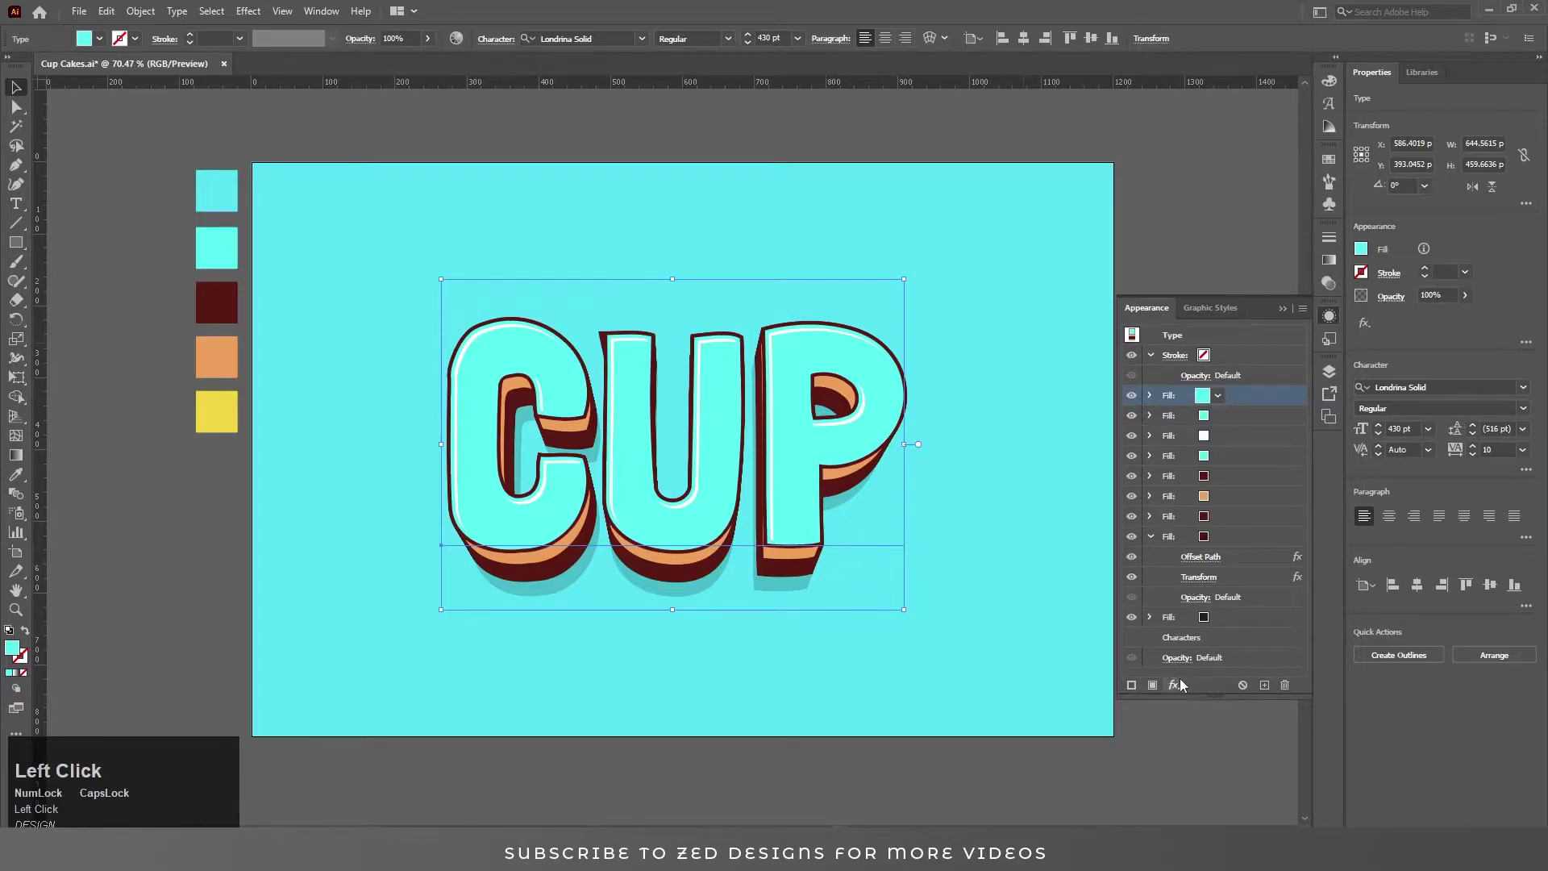
left_click(1232, 400)
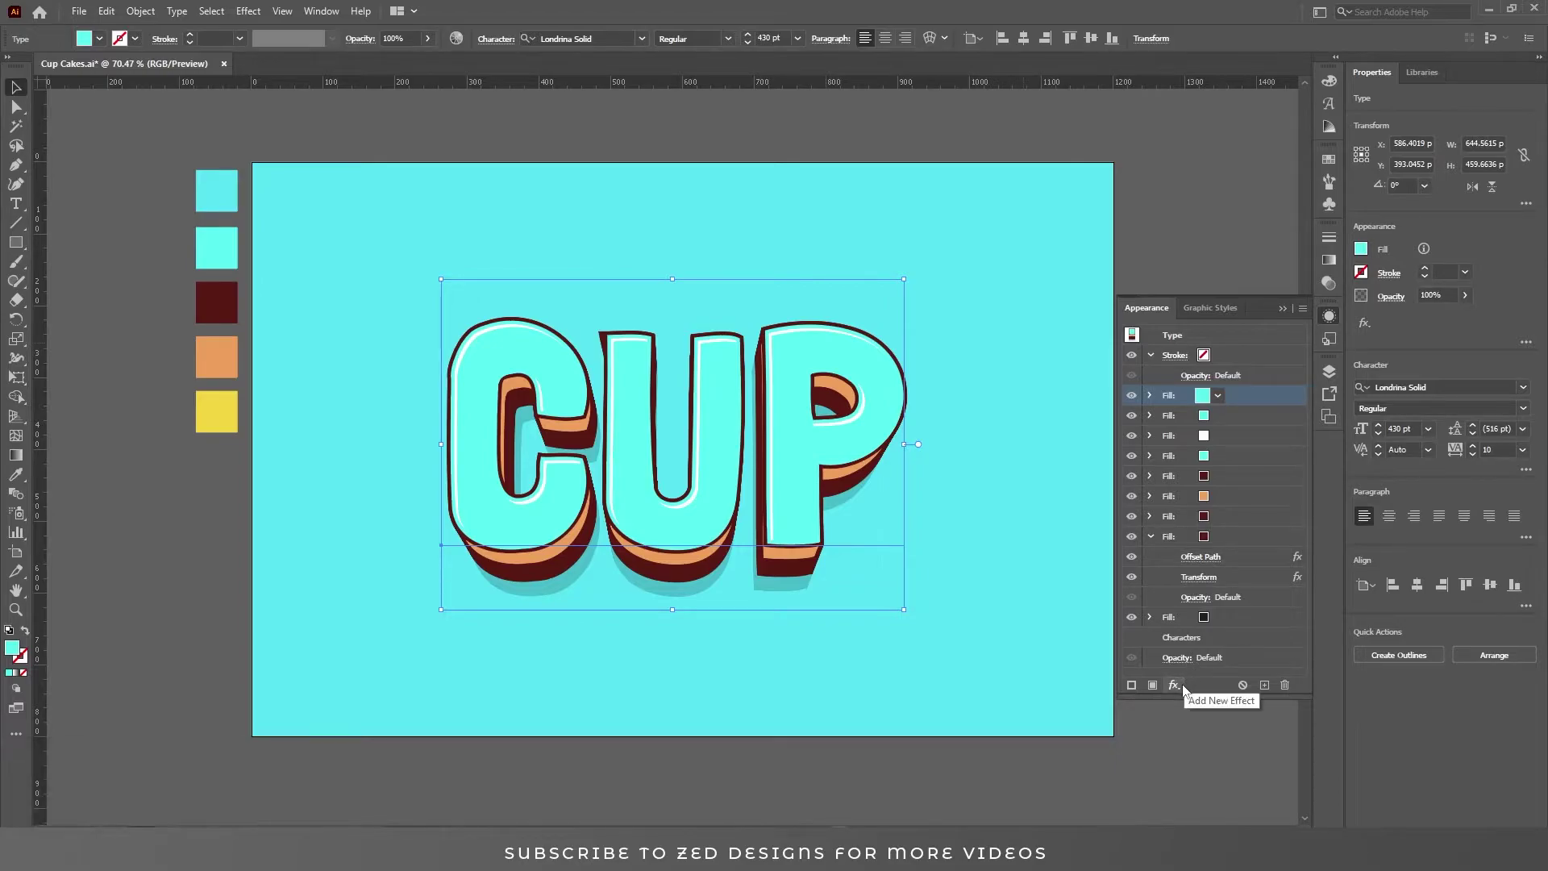
left_click(1219, 396)
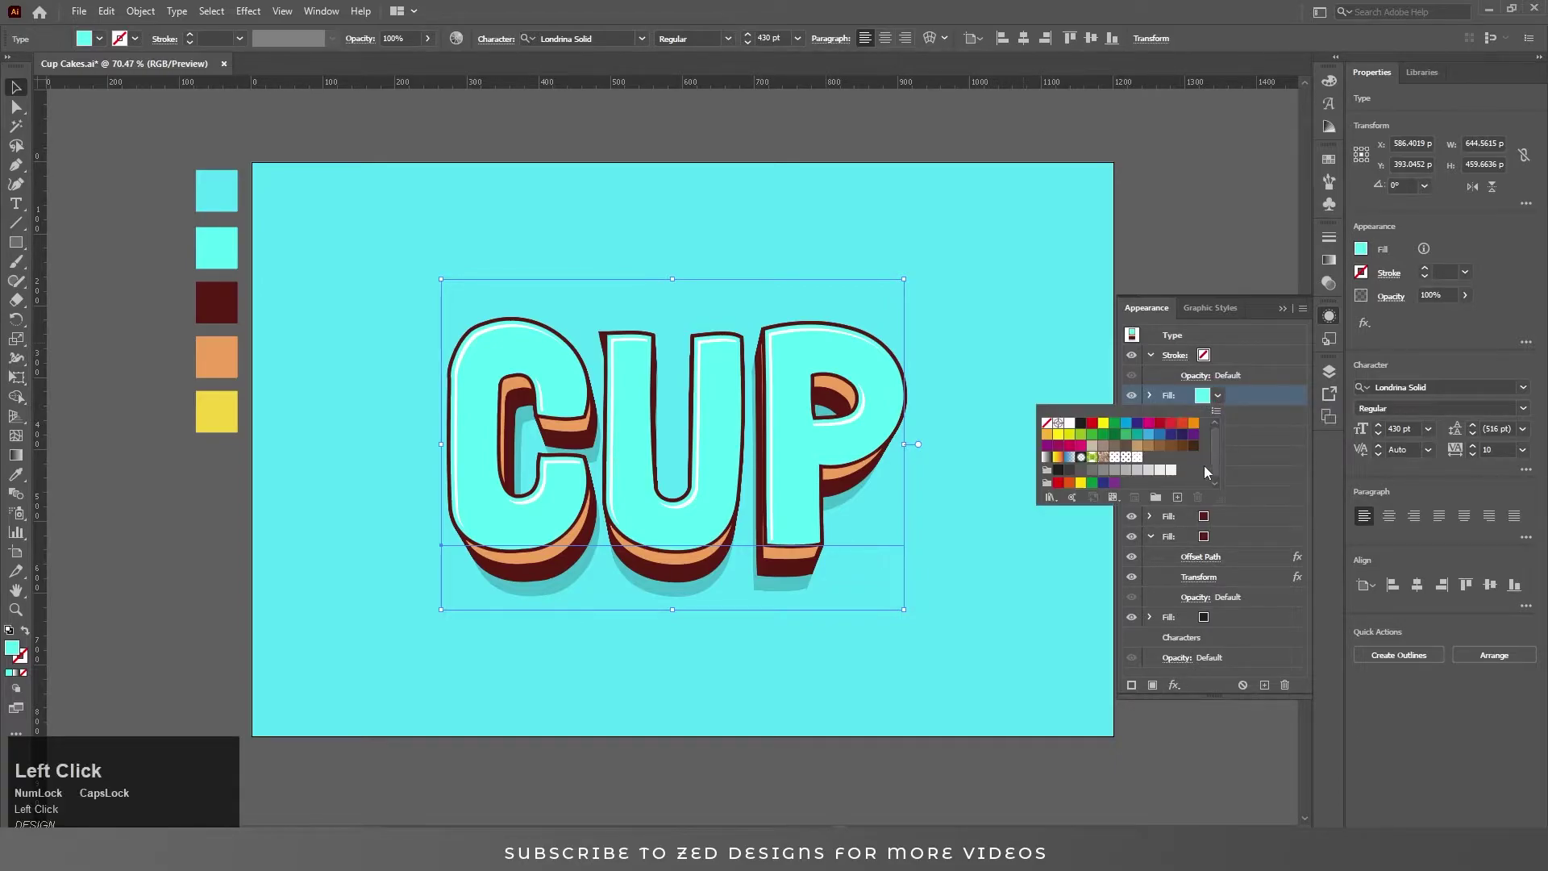
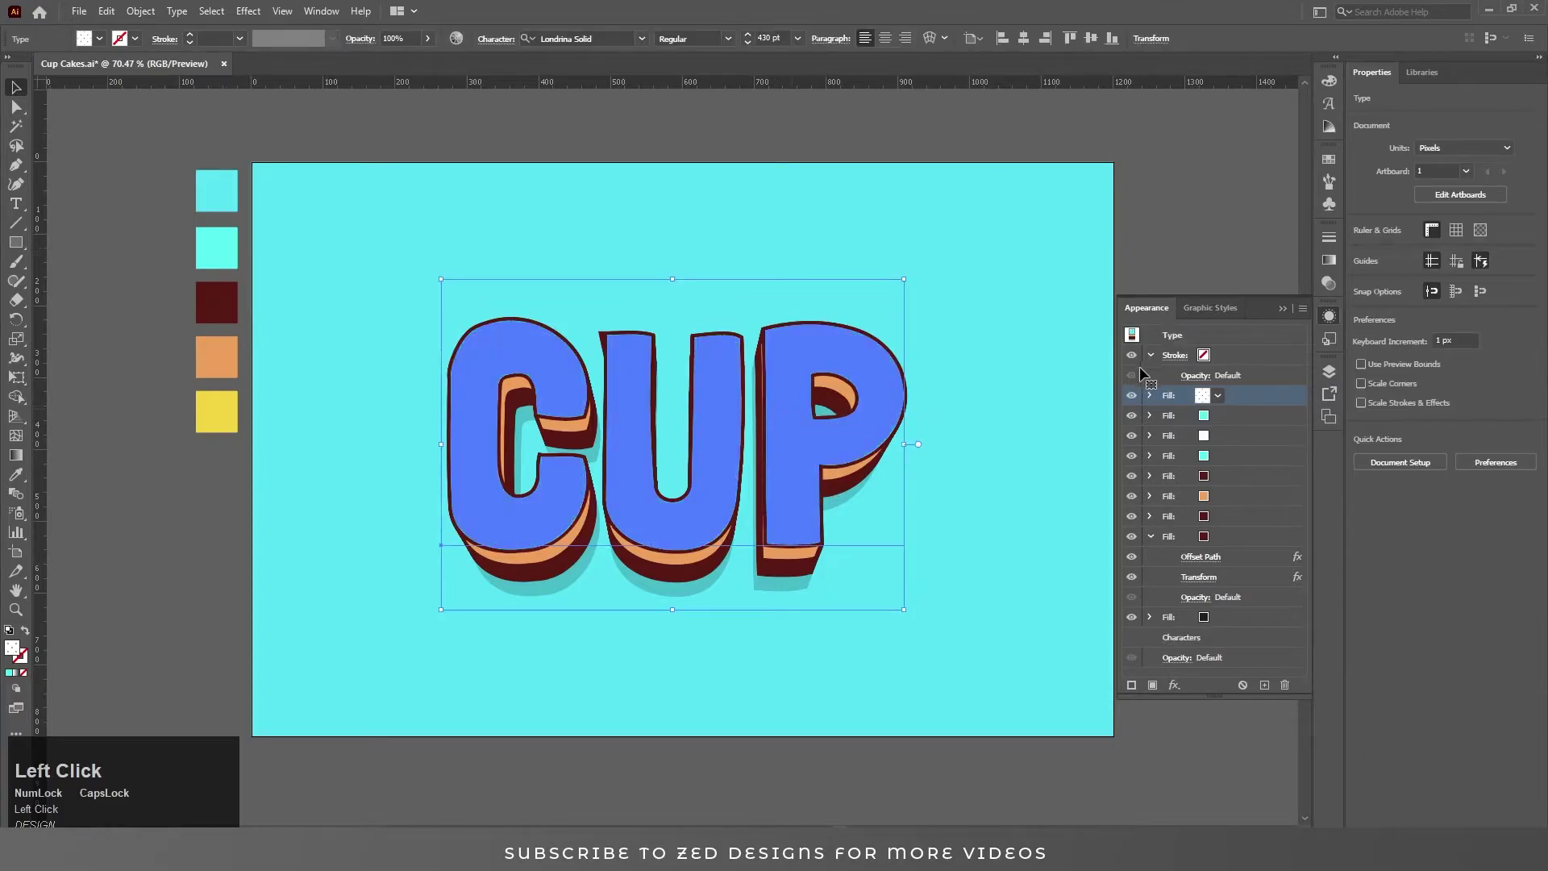
Apply an Arch warp with 12% bend and 0% horizontal and vertical distortion
left_click(1154, 360)
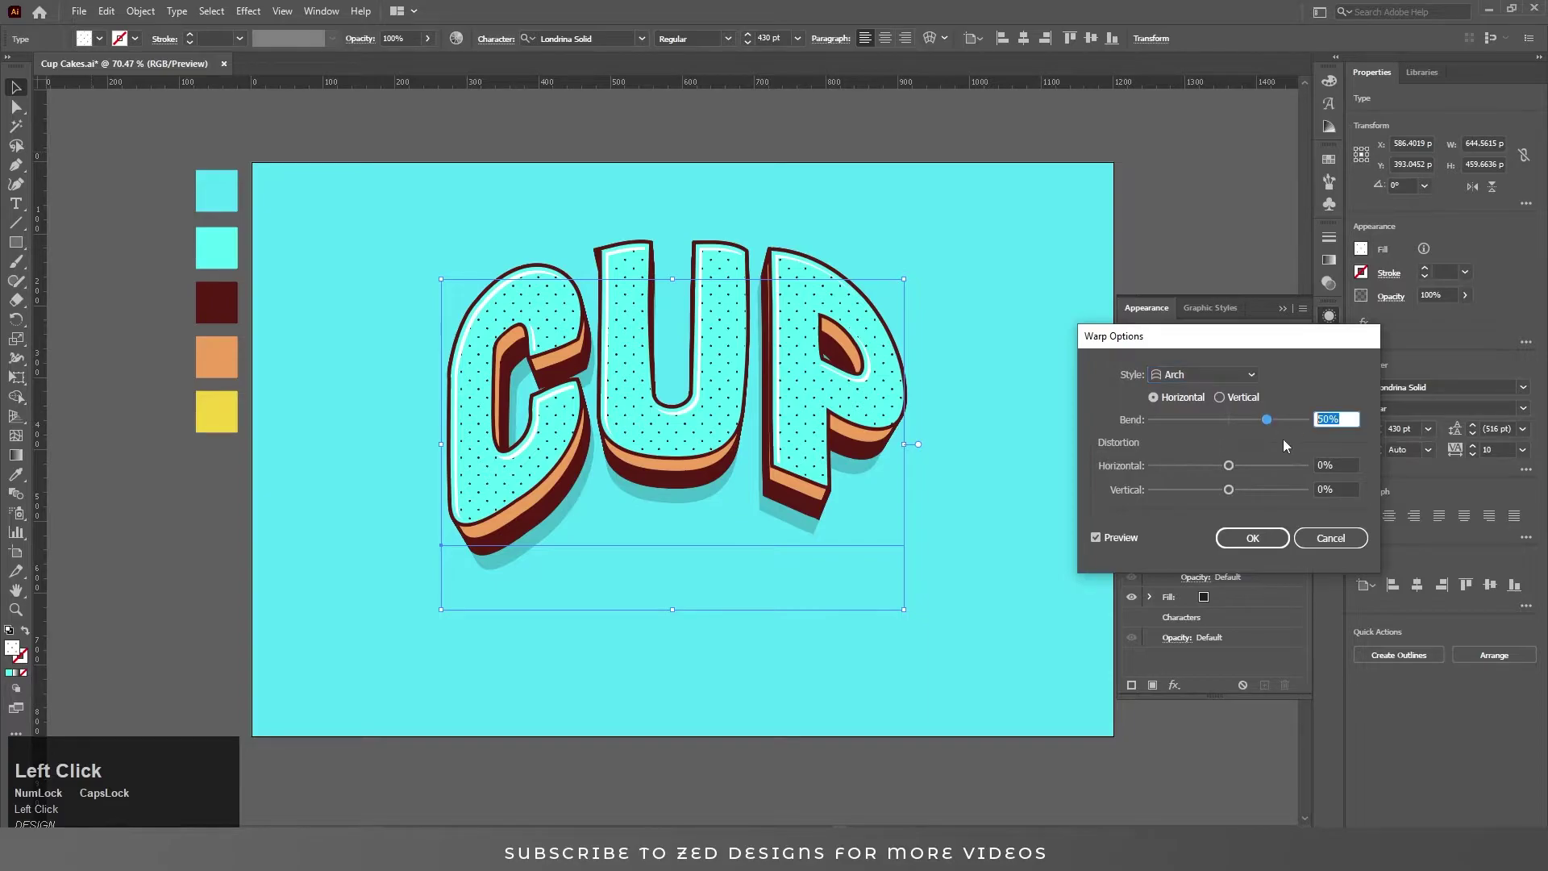
key("Tab")
key("shift+Tab")
key("Tab")
key("shift+Tab")
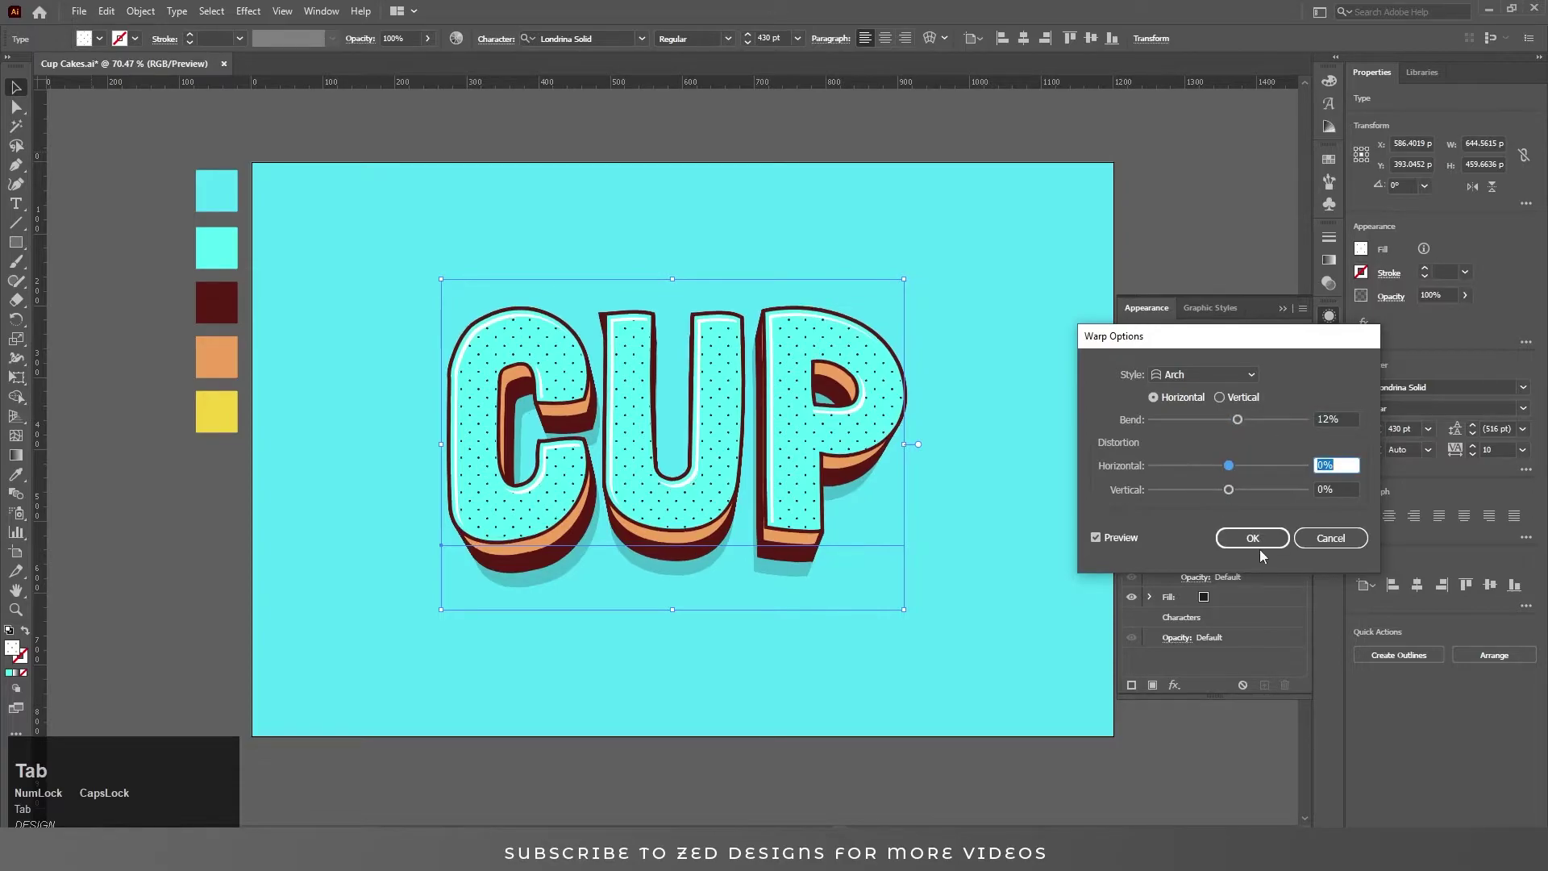
left_click(1265, 549)
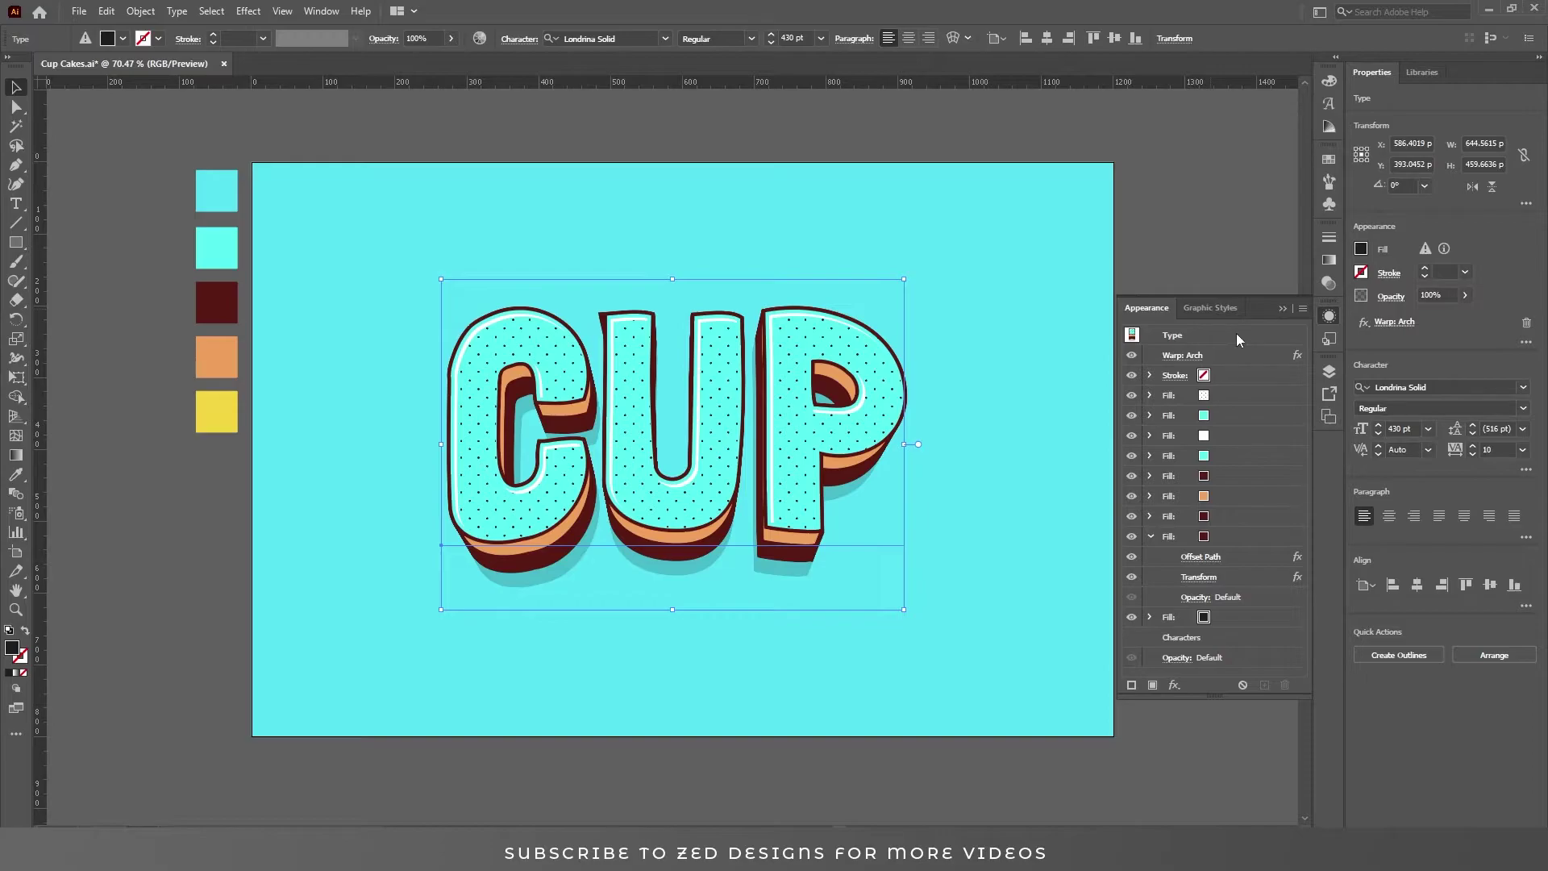
Draw a 614 px circle on a new layer behind the lettering and remove its yellow fill
left_click(1239, 340)
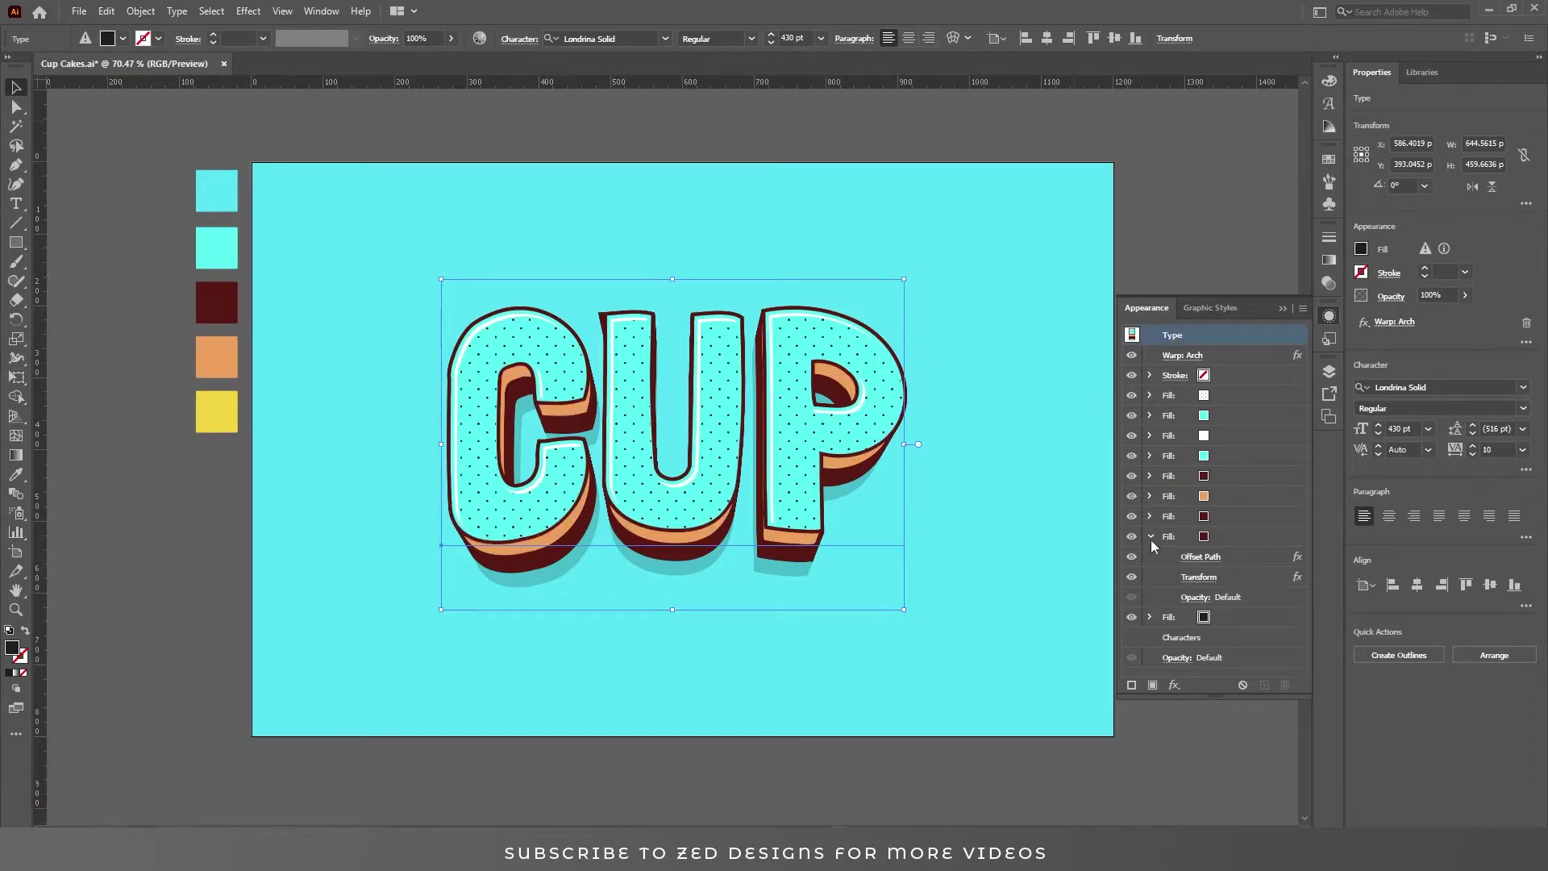
left_click_drag(1154, 542, 1176, 391)
key("ctrl+z")
left_click(1238, 396)
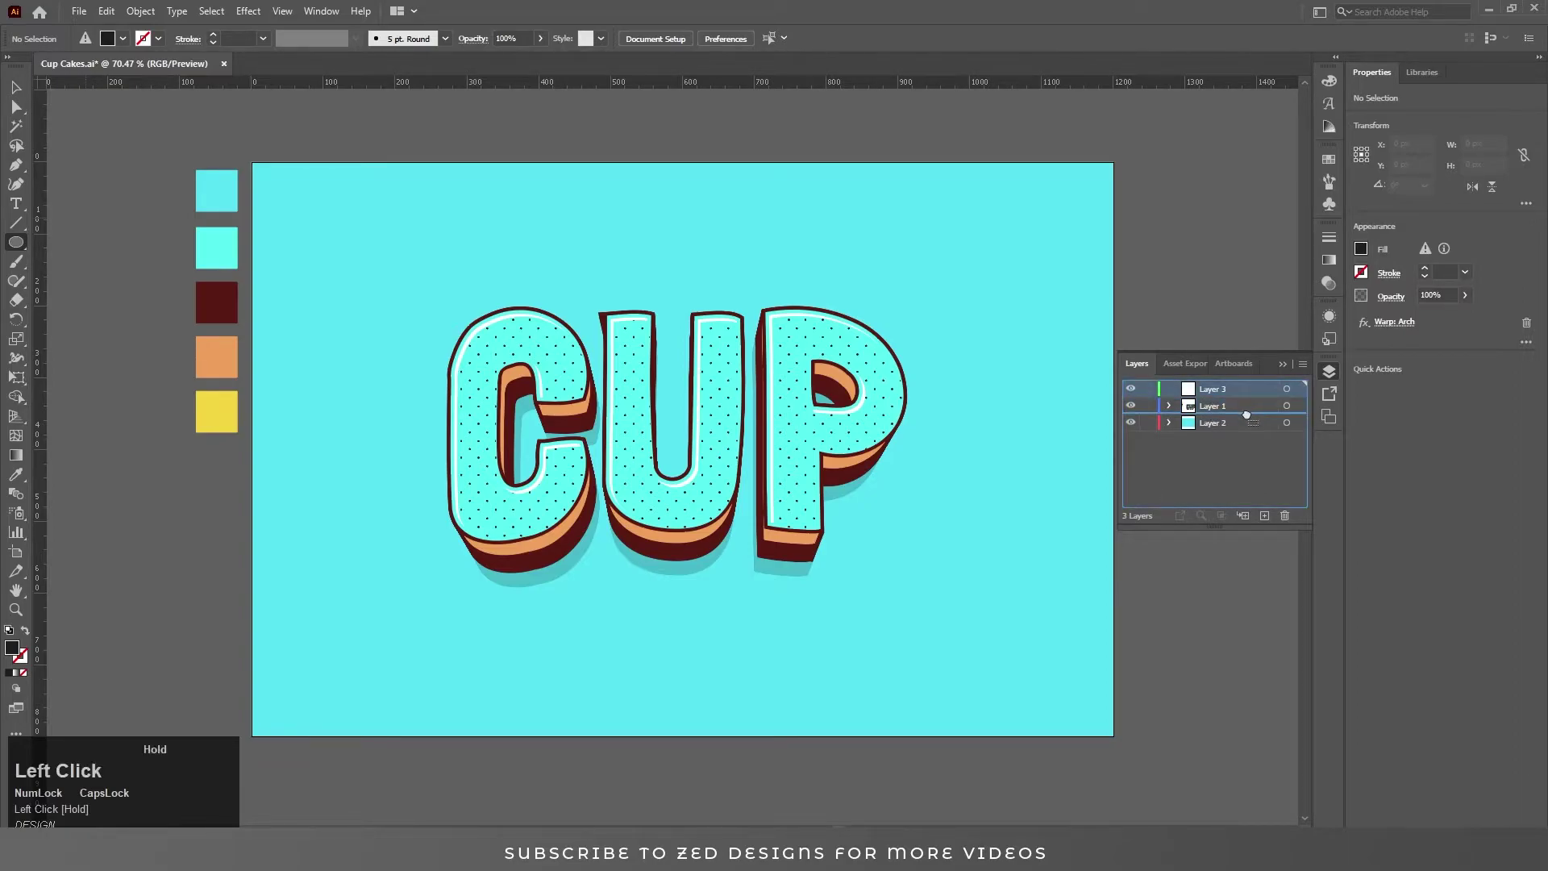
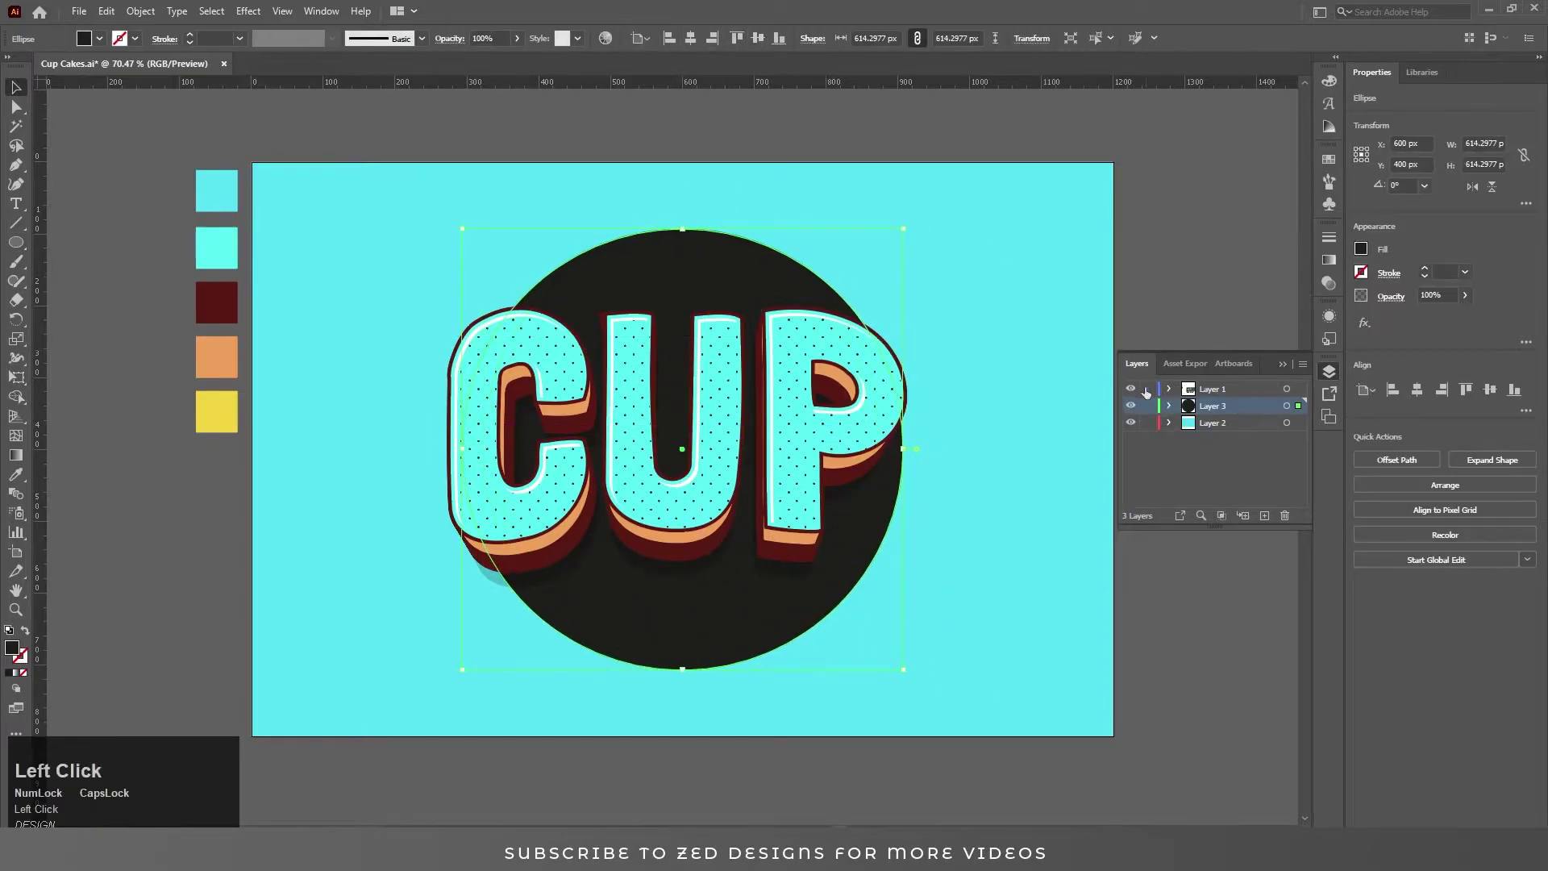
left_click(1244, 391)
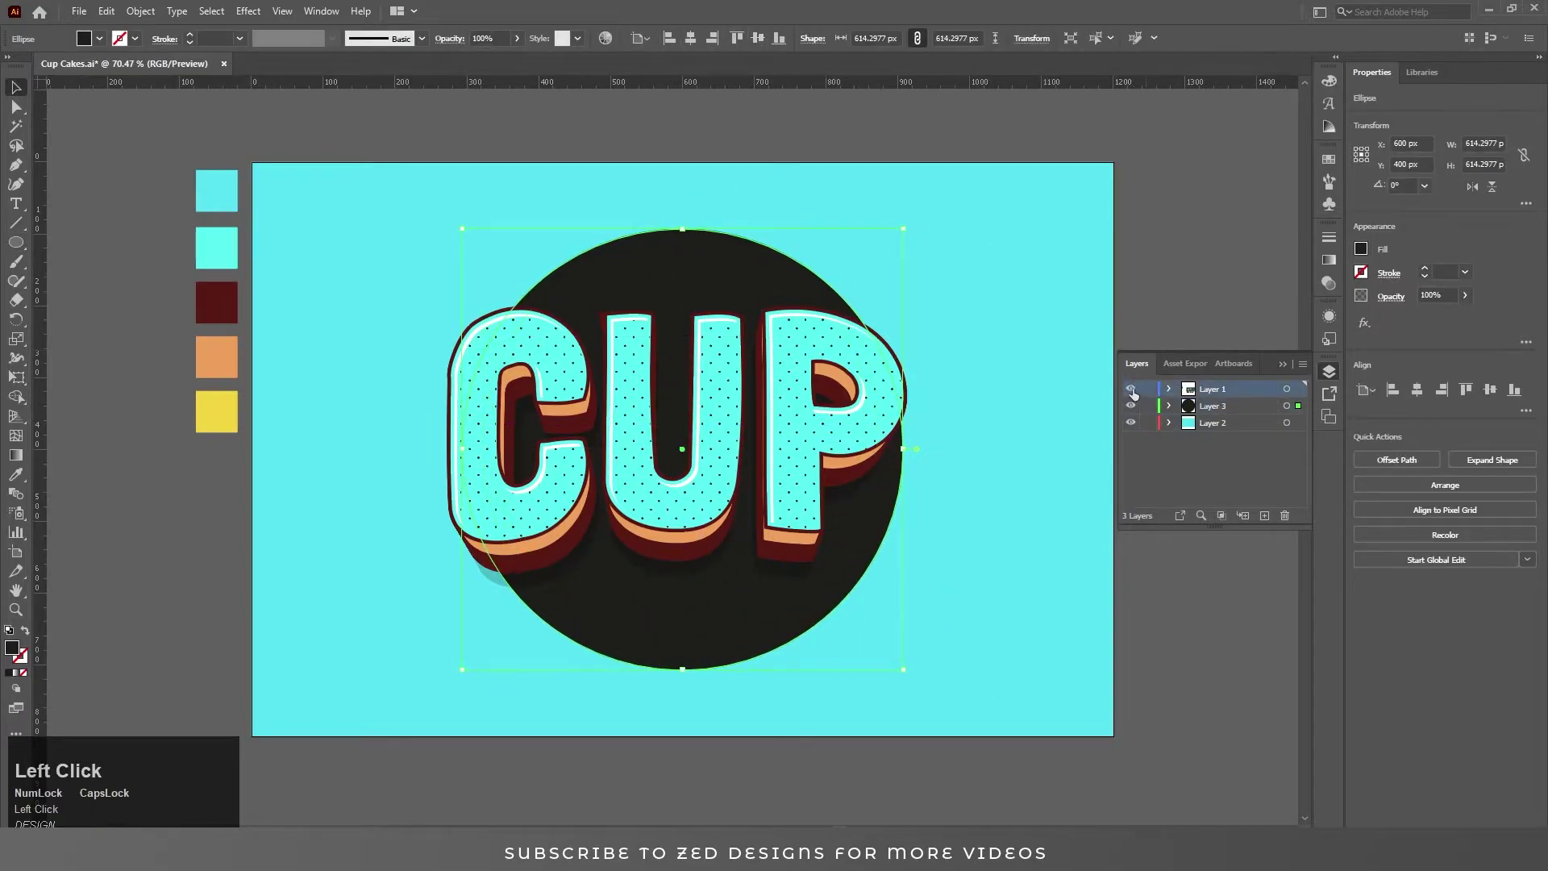
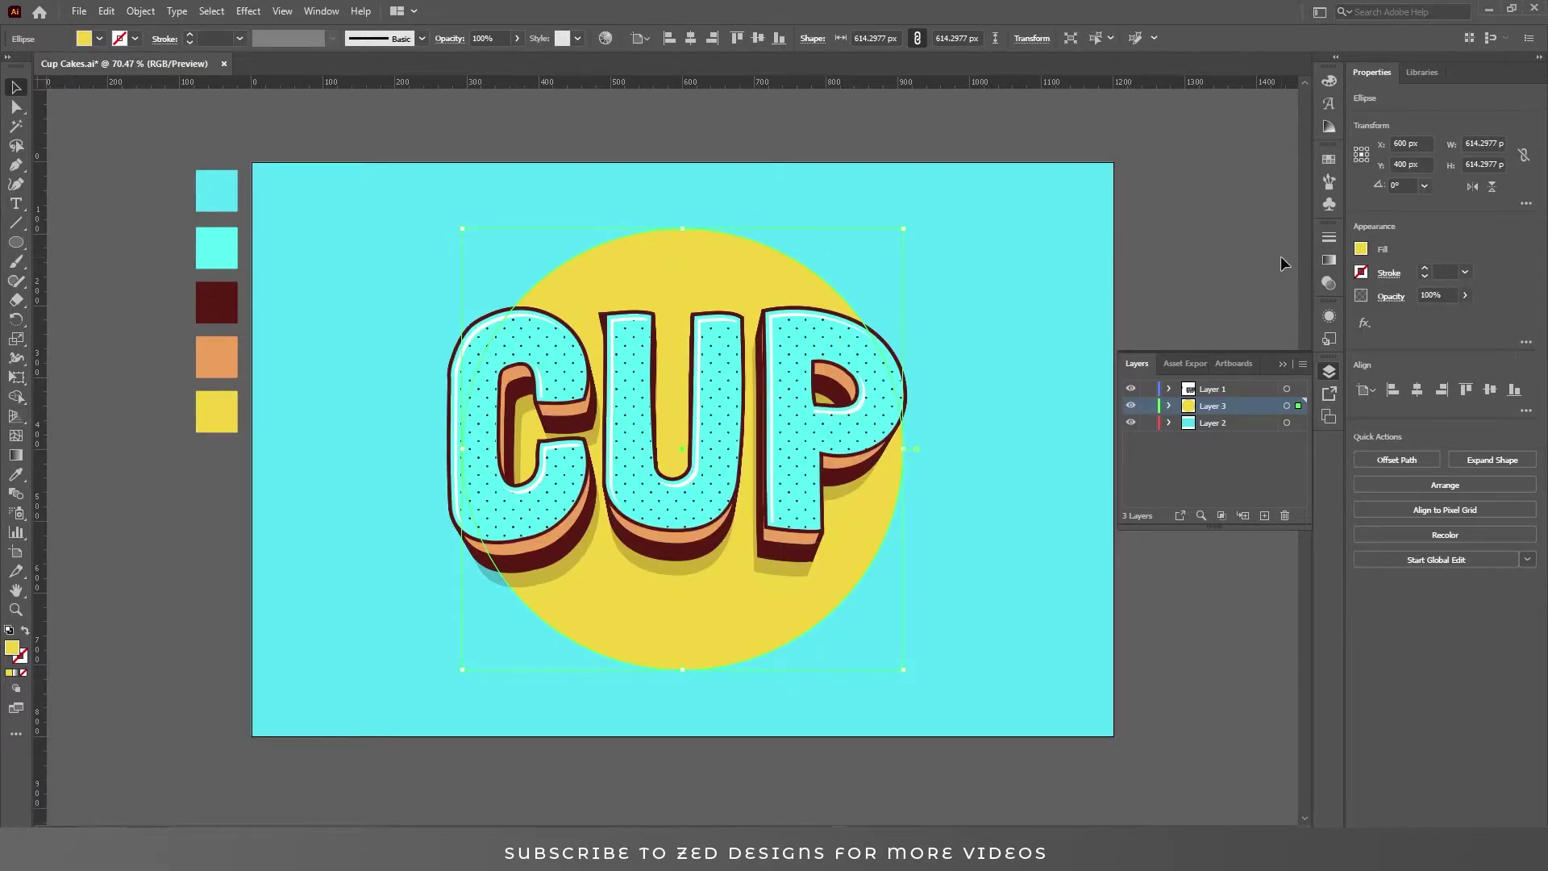
left_click(1250, 417)
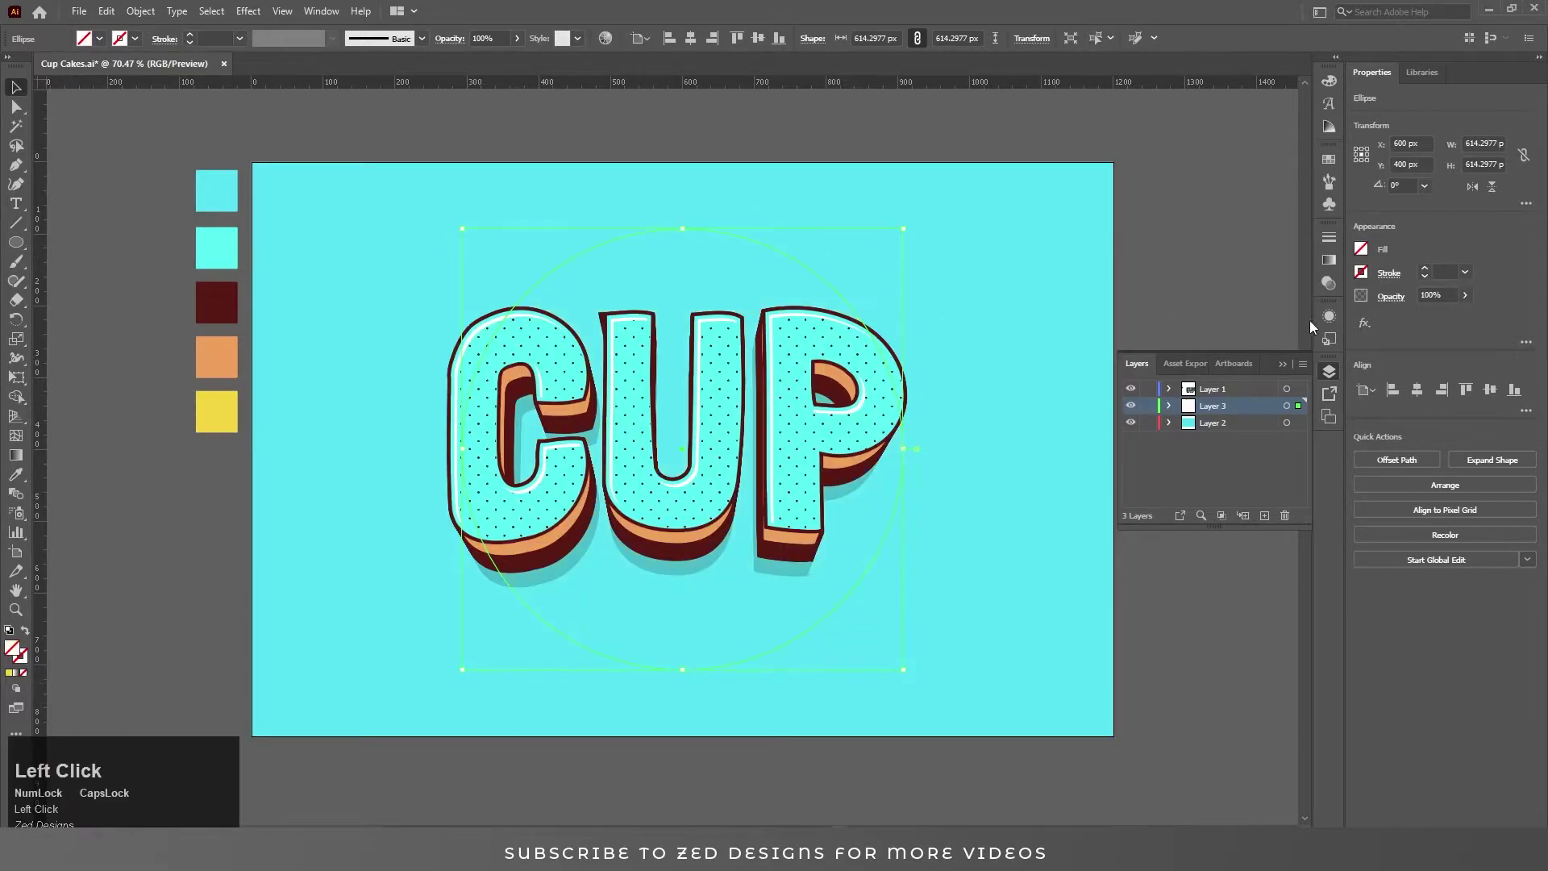
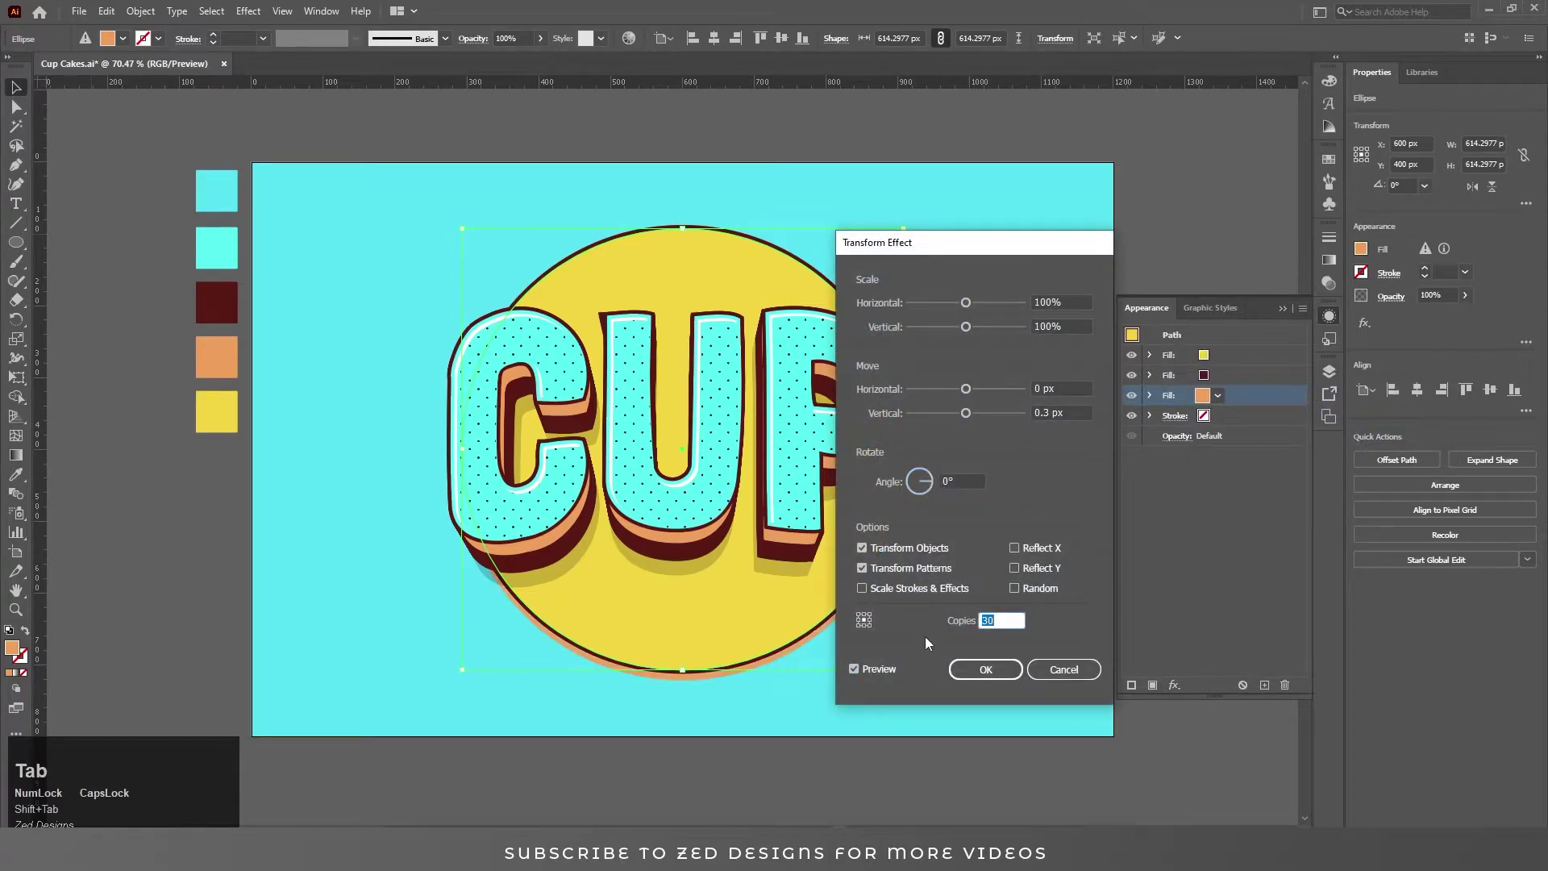
Narrow each repeated Transform copy slightly and confirm the circle's extruded depth fills
left_click(1068, 301)
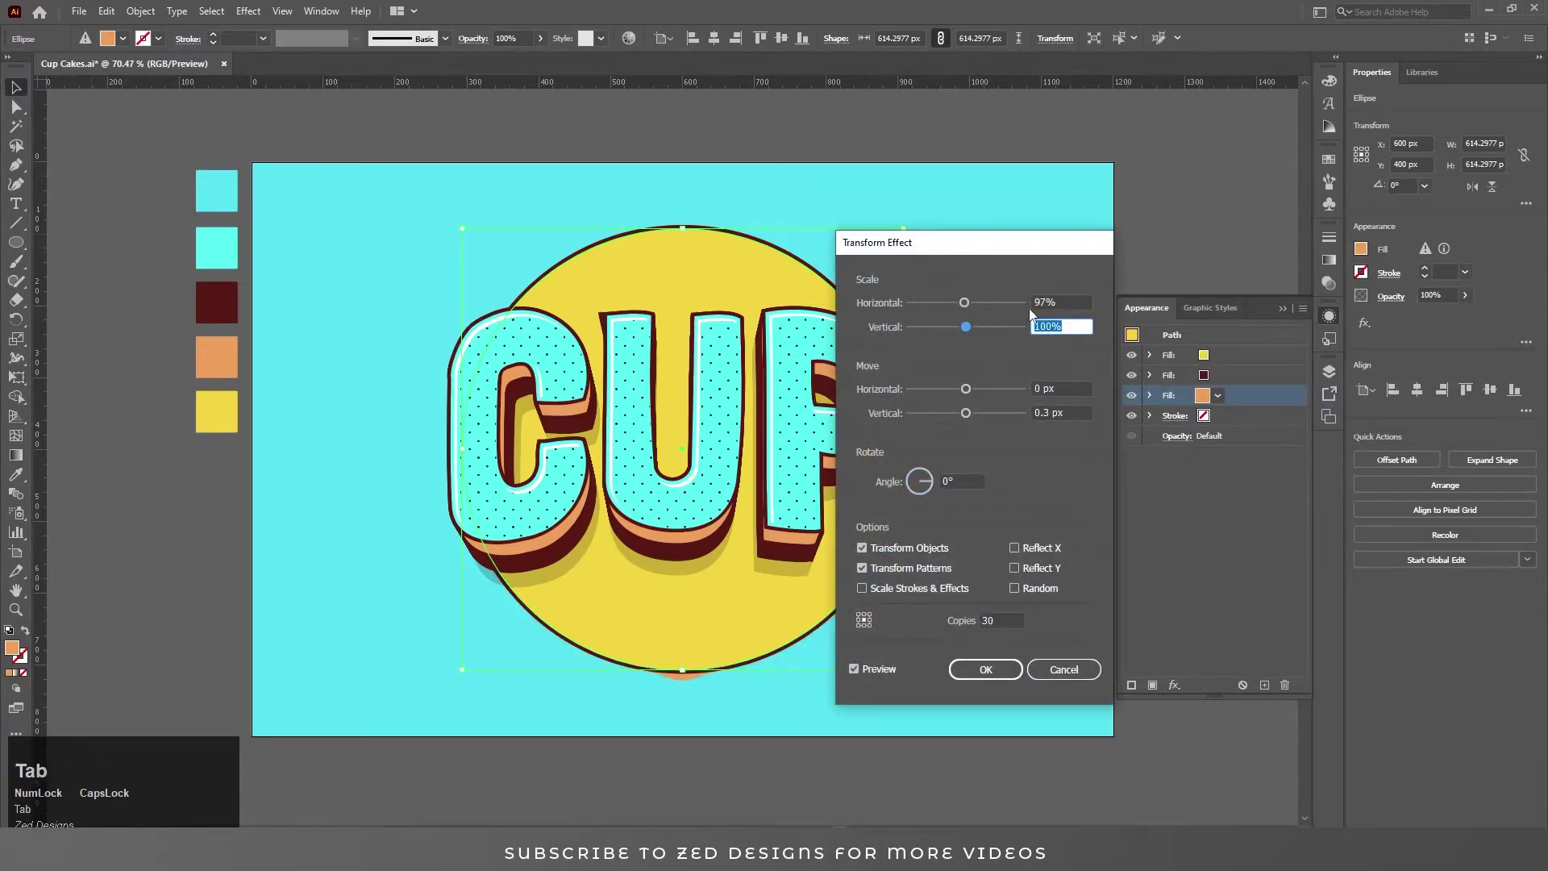
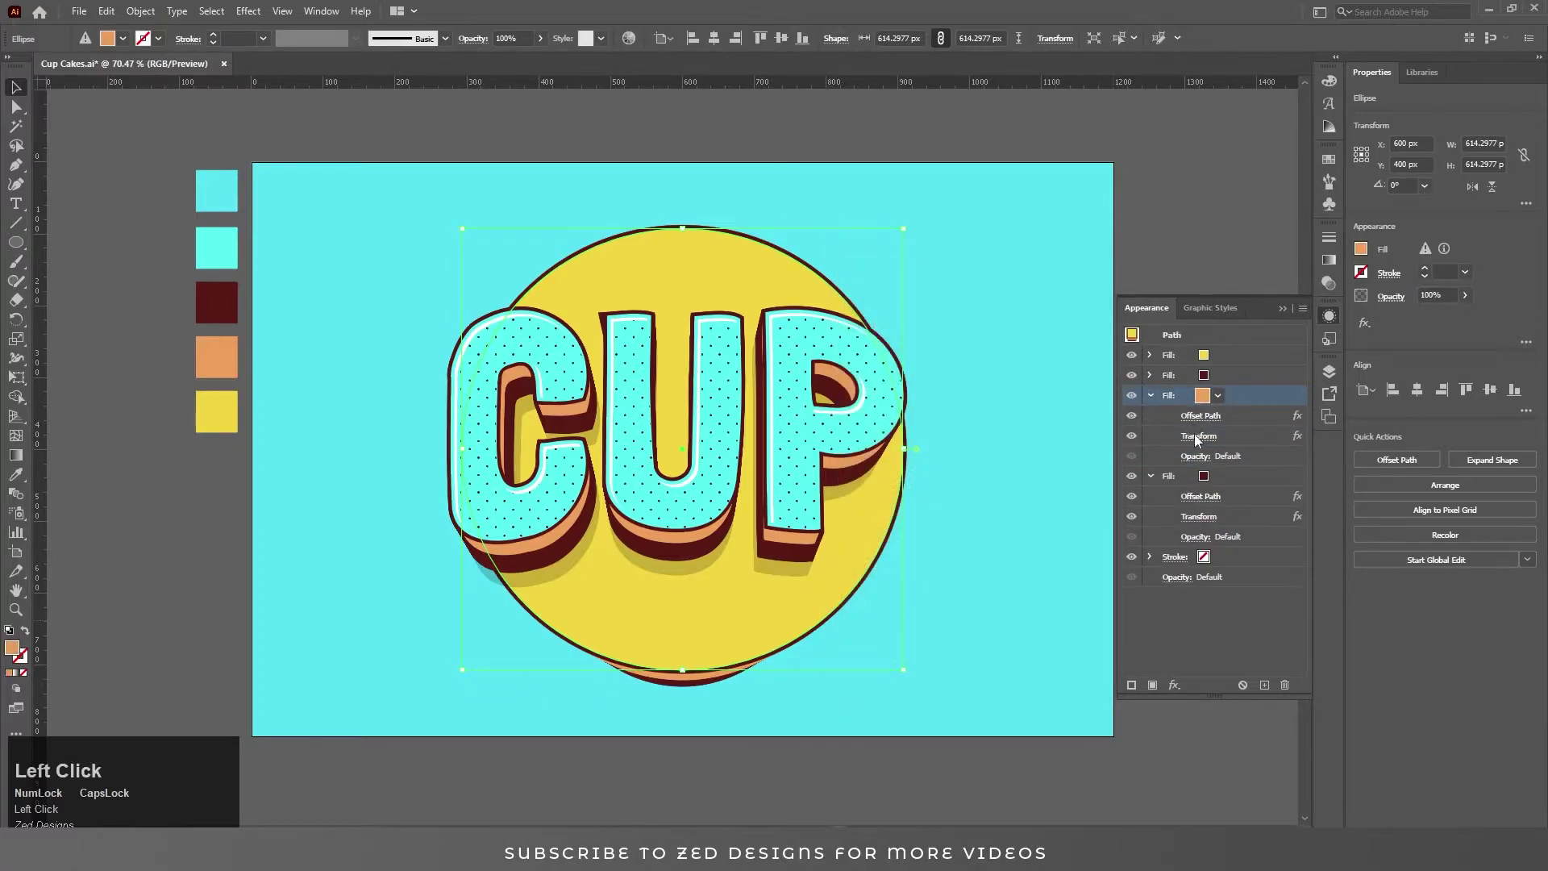
key("shift+Tab")
left_click(1015, 673)
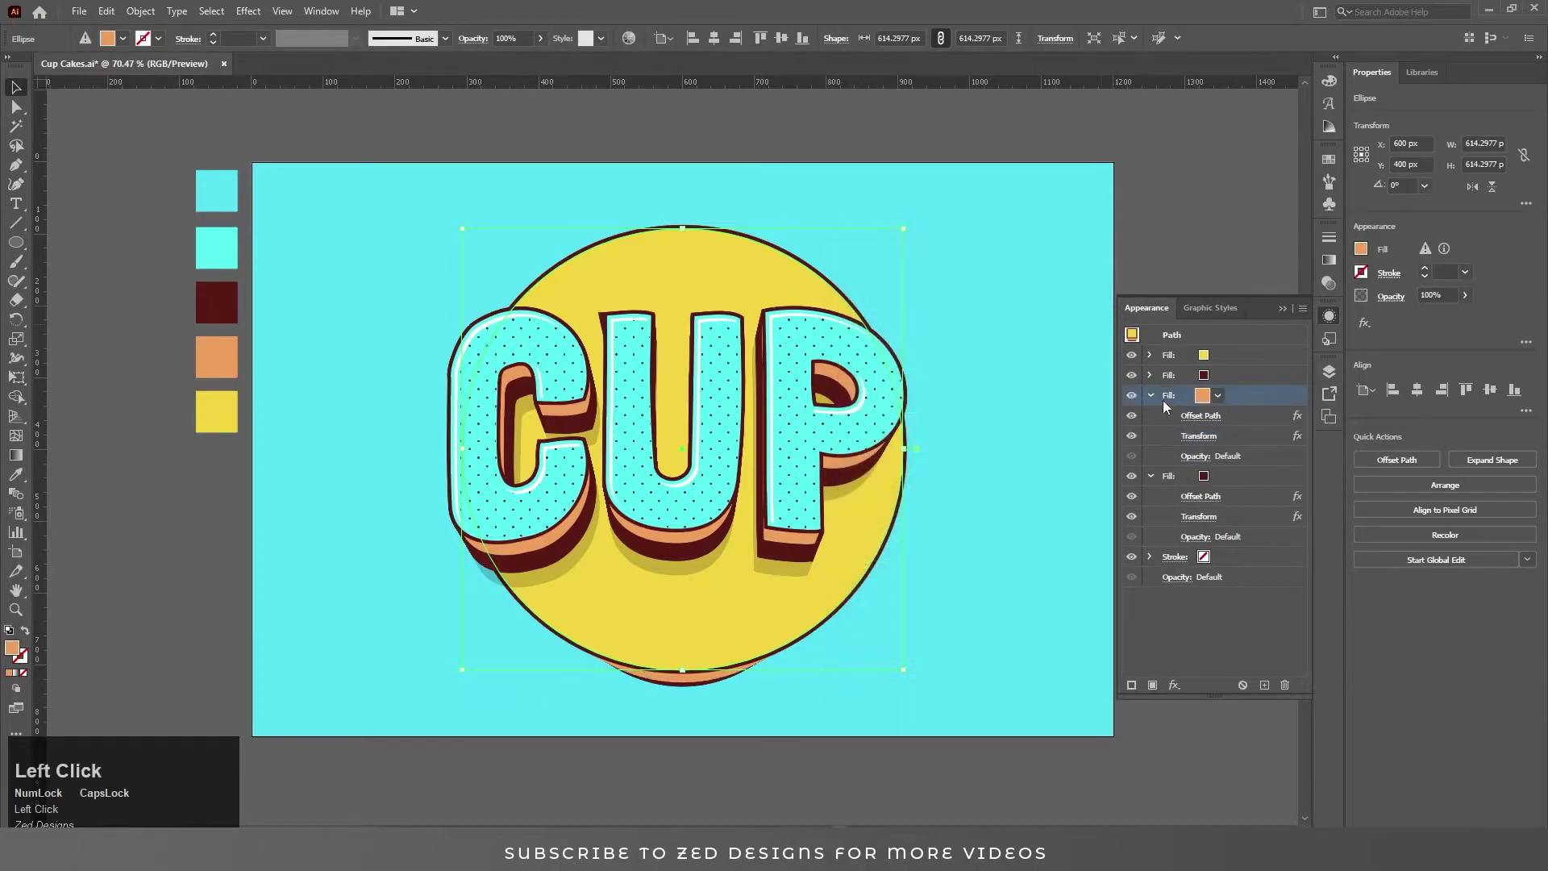
Duplicate the depth fill as a near-black shadow and adjust its Transform effect
key("shift+Tab")
left_click(997, 675)
left_click(1233, 413)
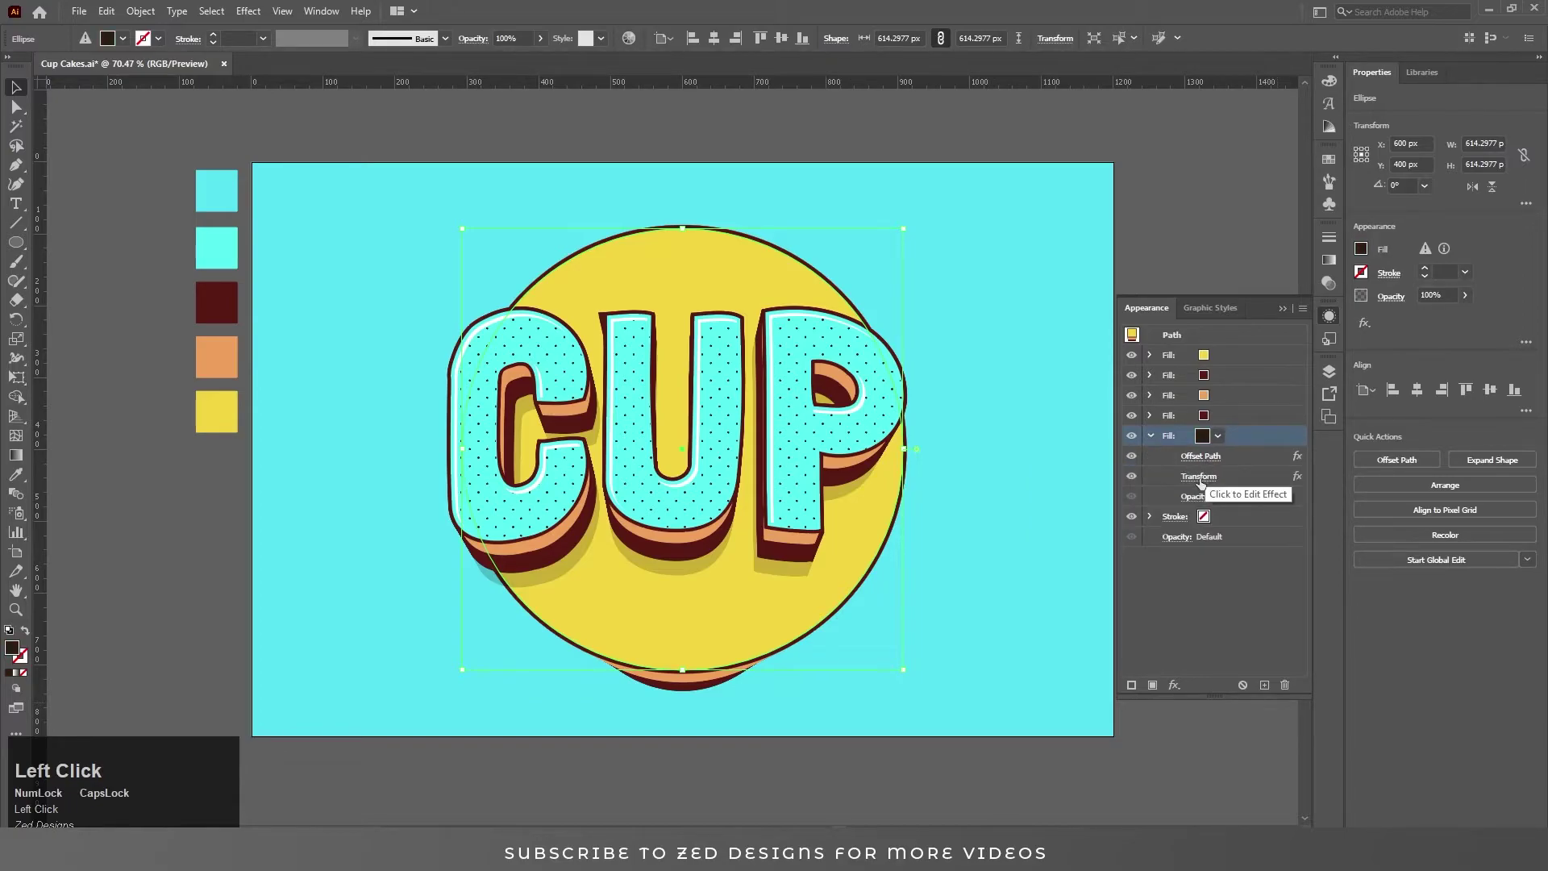
left_click(1203, 484)
left_click(1196, 500)
key("shift+Tab")
Lower the shadow fill's opacity to 20% Multiply
left_click(1061, 531)
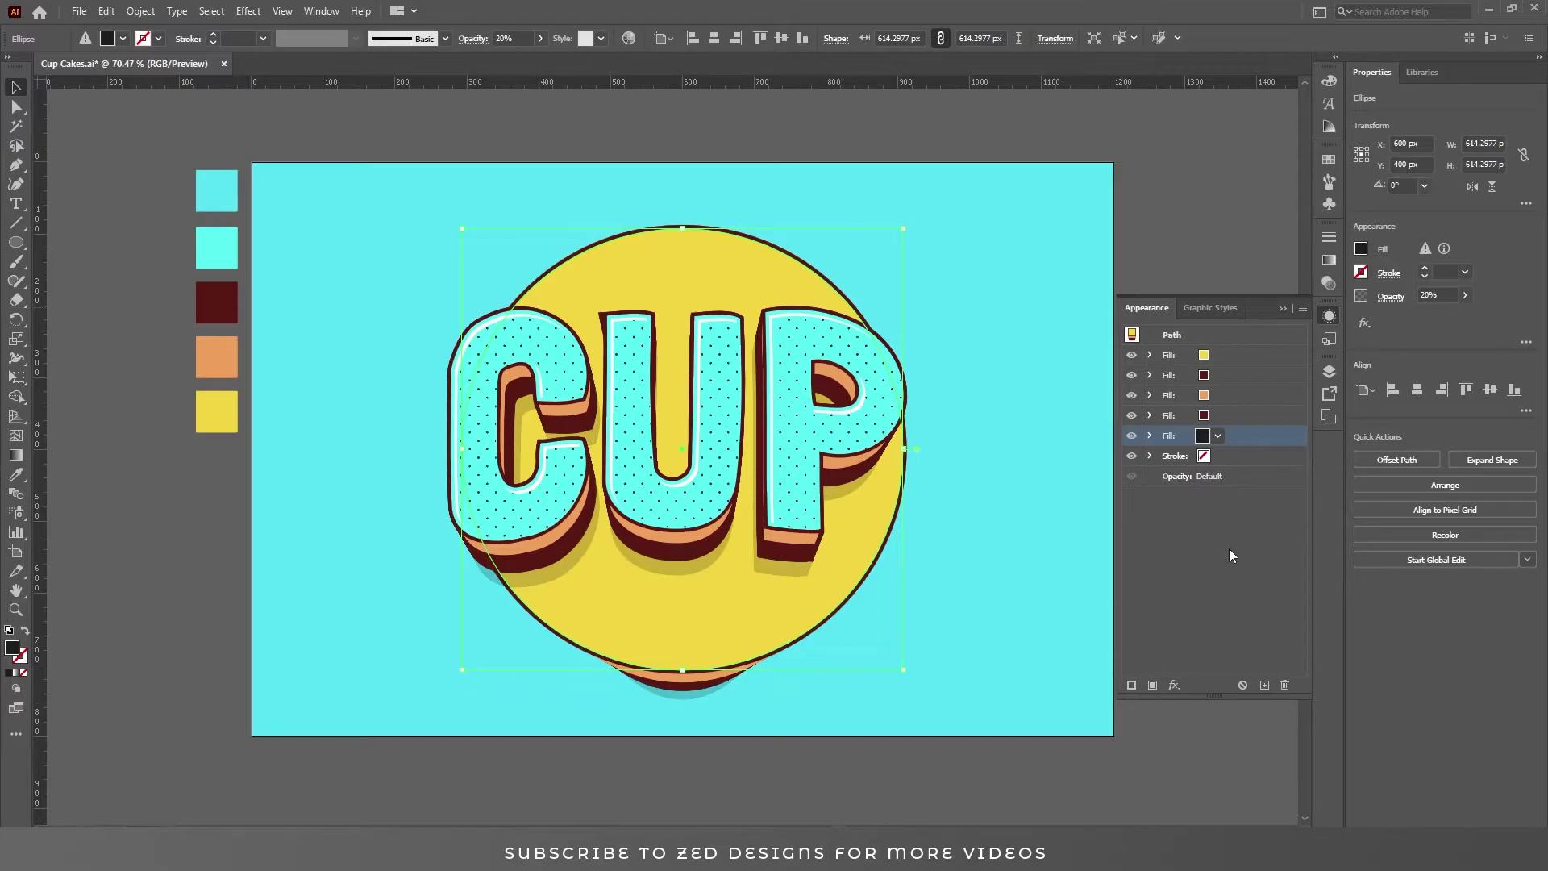
left_click(1261, 445)
left_click(1249, 515)
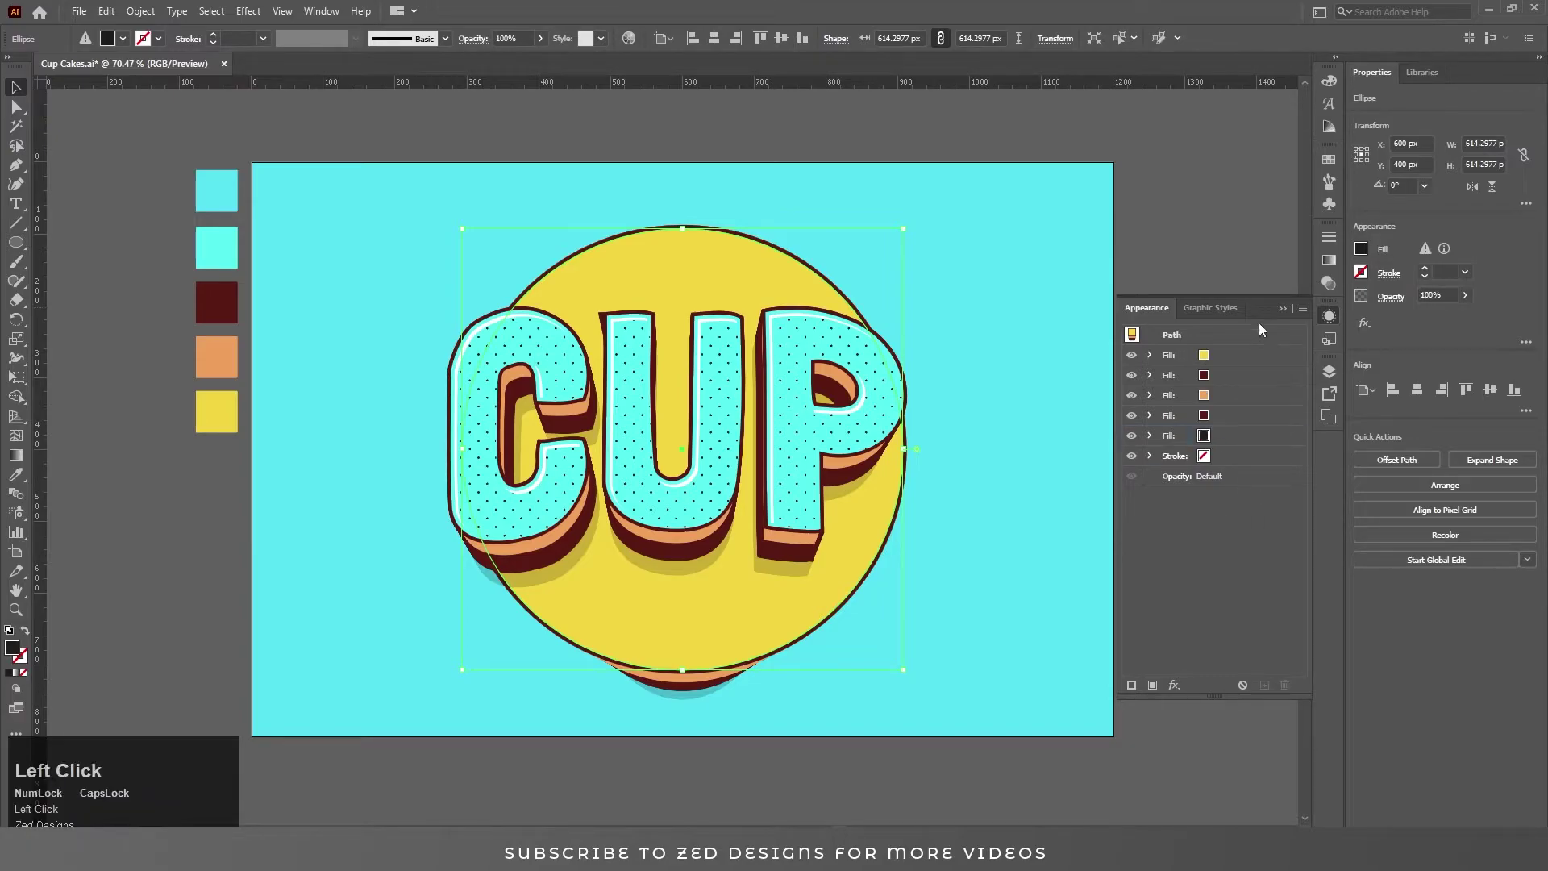
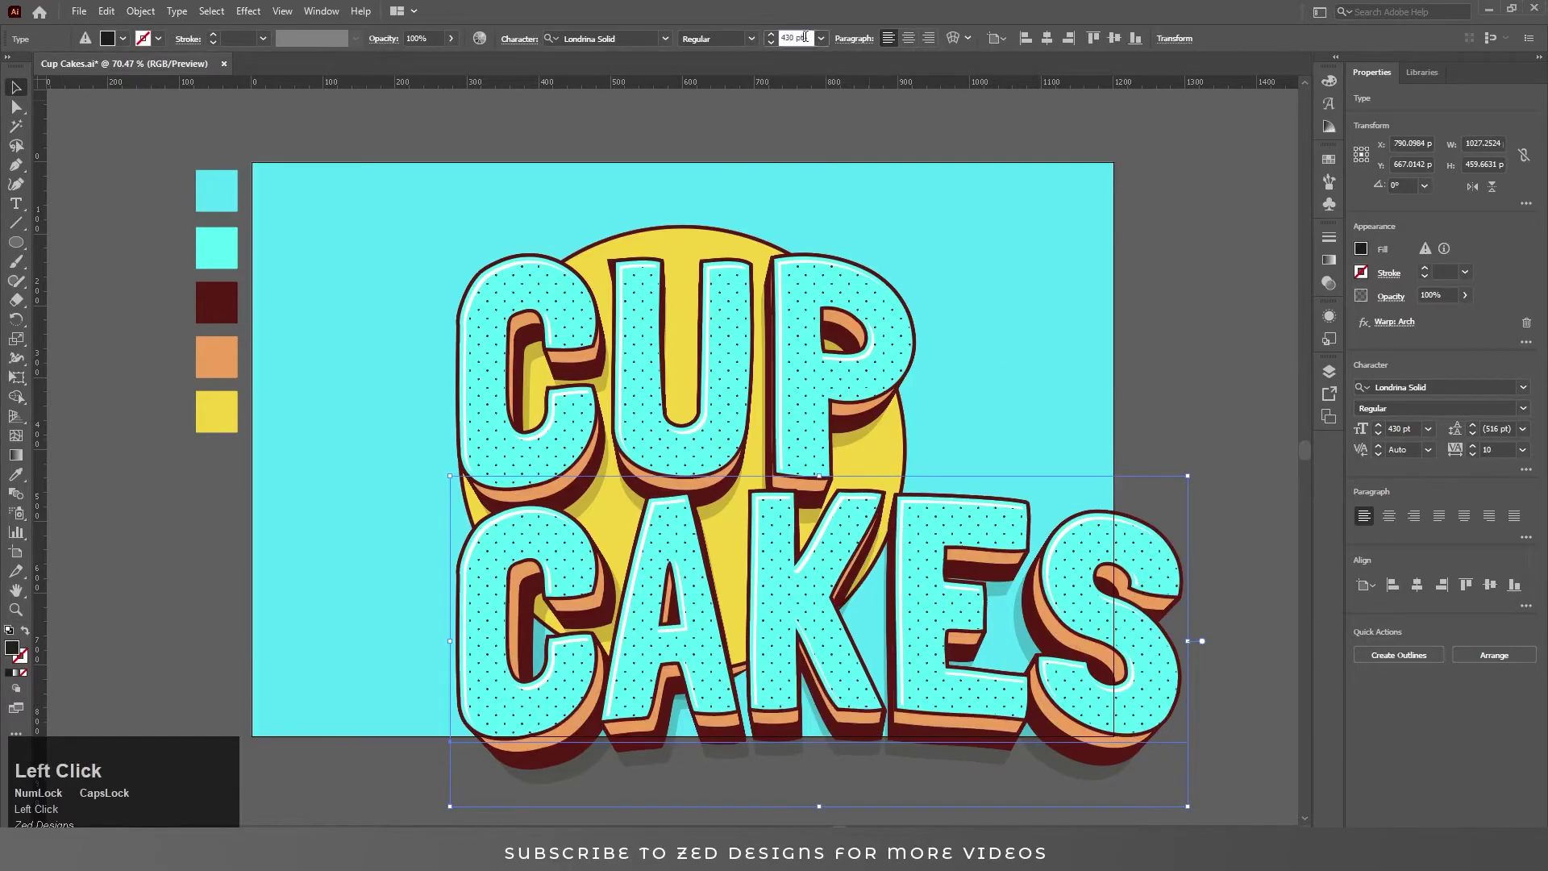
Size CAKES to 200 pt, centre-align it beneath CUP and widen its tracking to 25
key("ctrl+a")
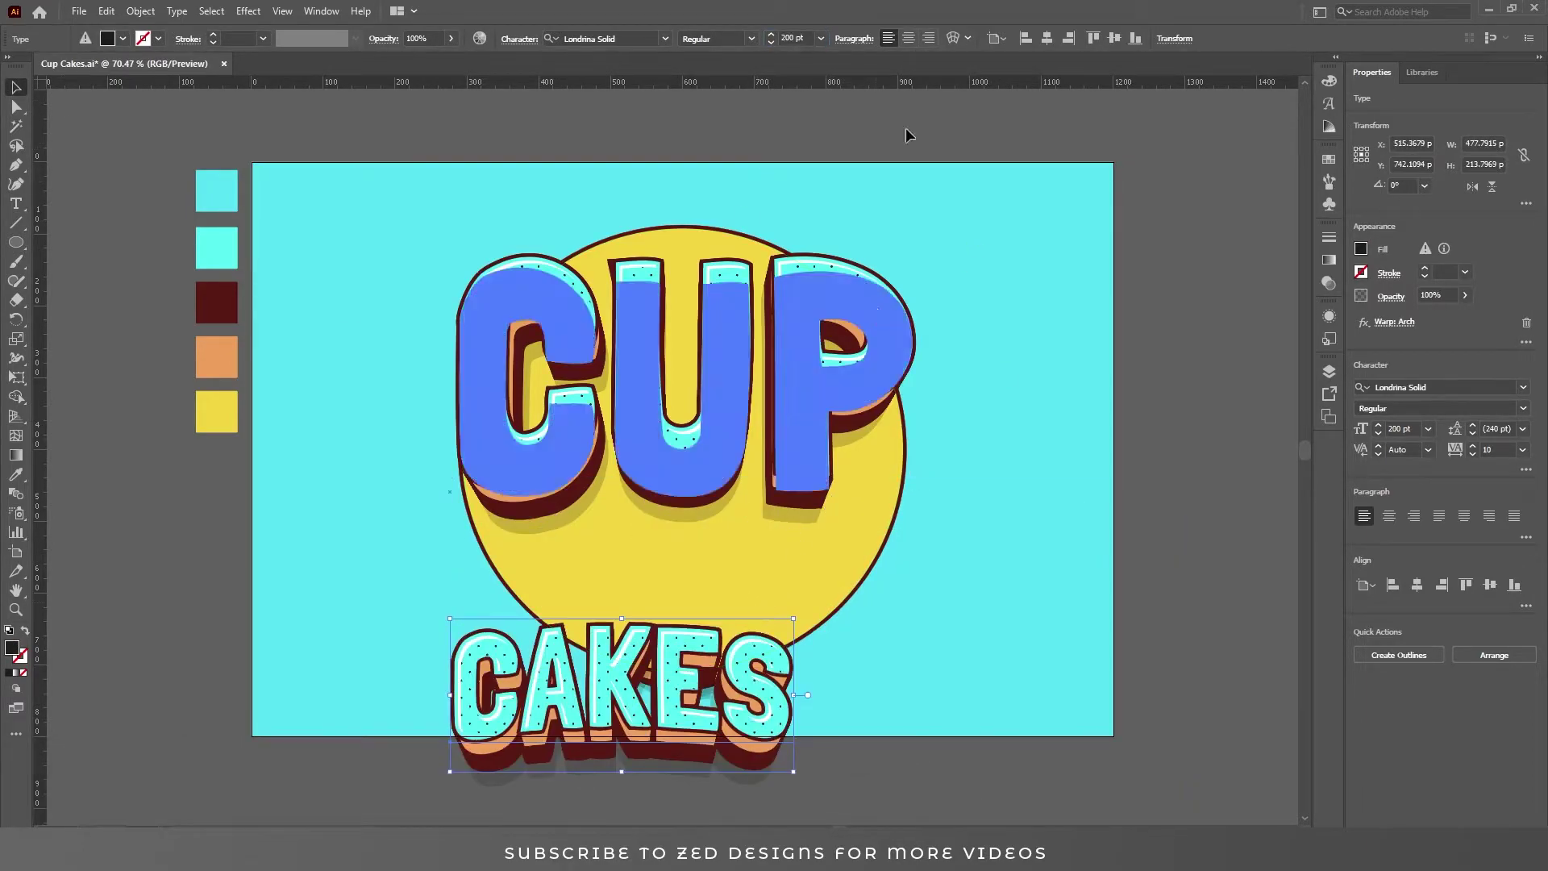
left_click(909, 44)
left_click_drag(1055, 43, 1267, 422)
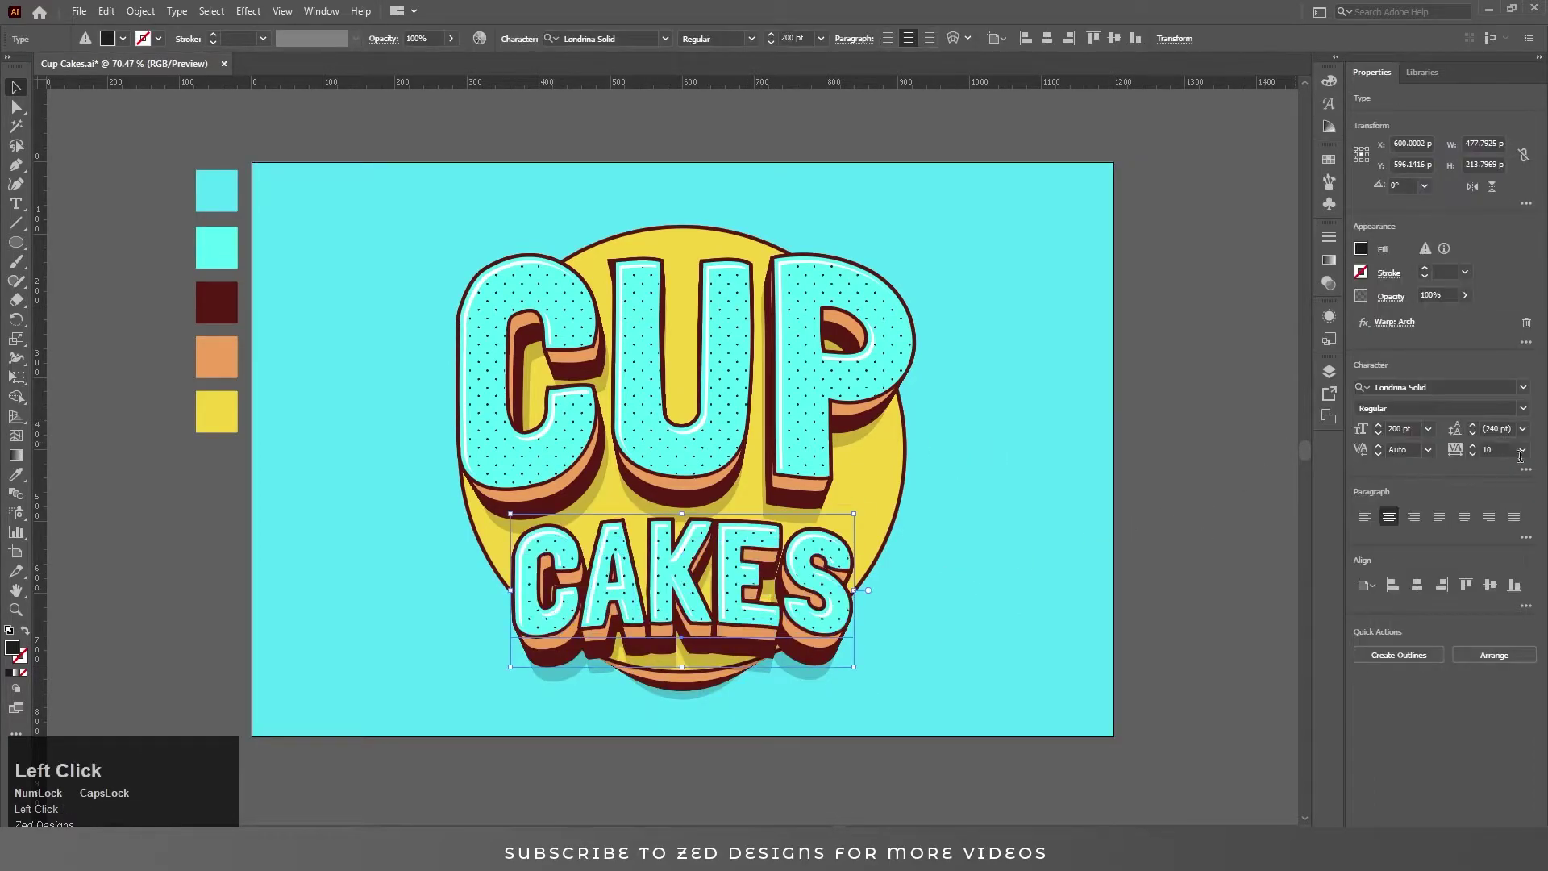
double_click(1527, 456)
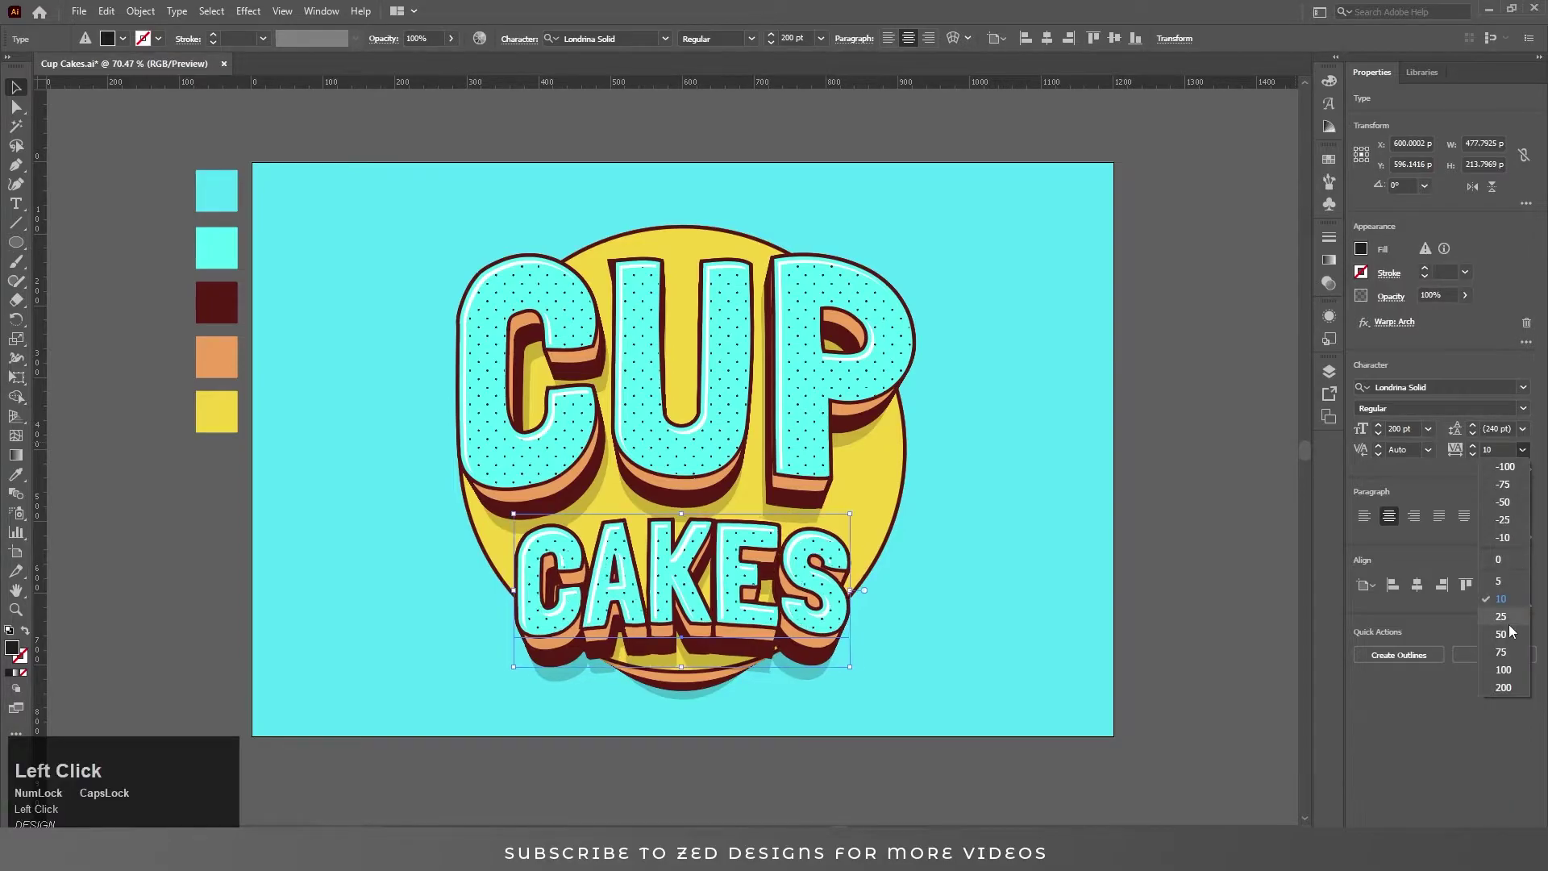
left_click(1511, 625)
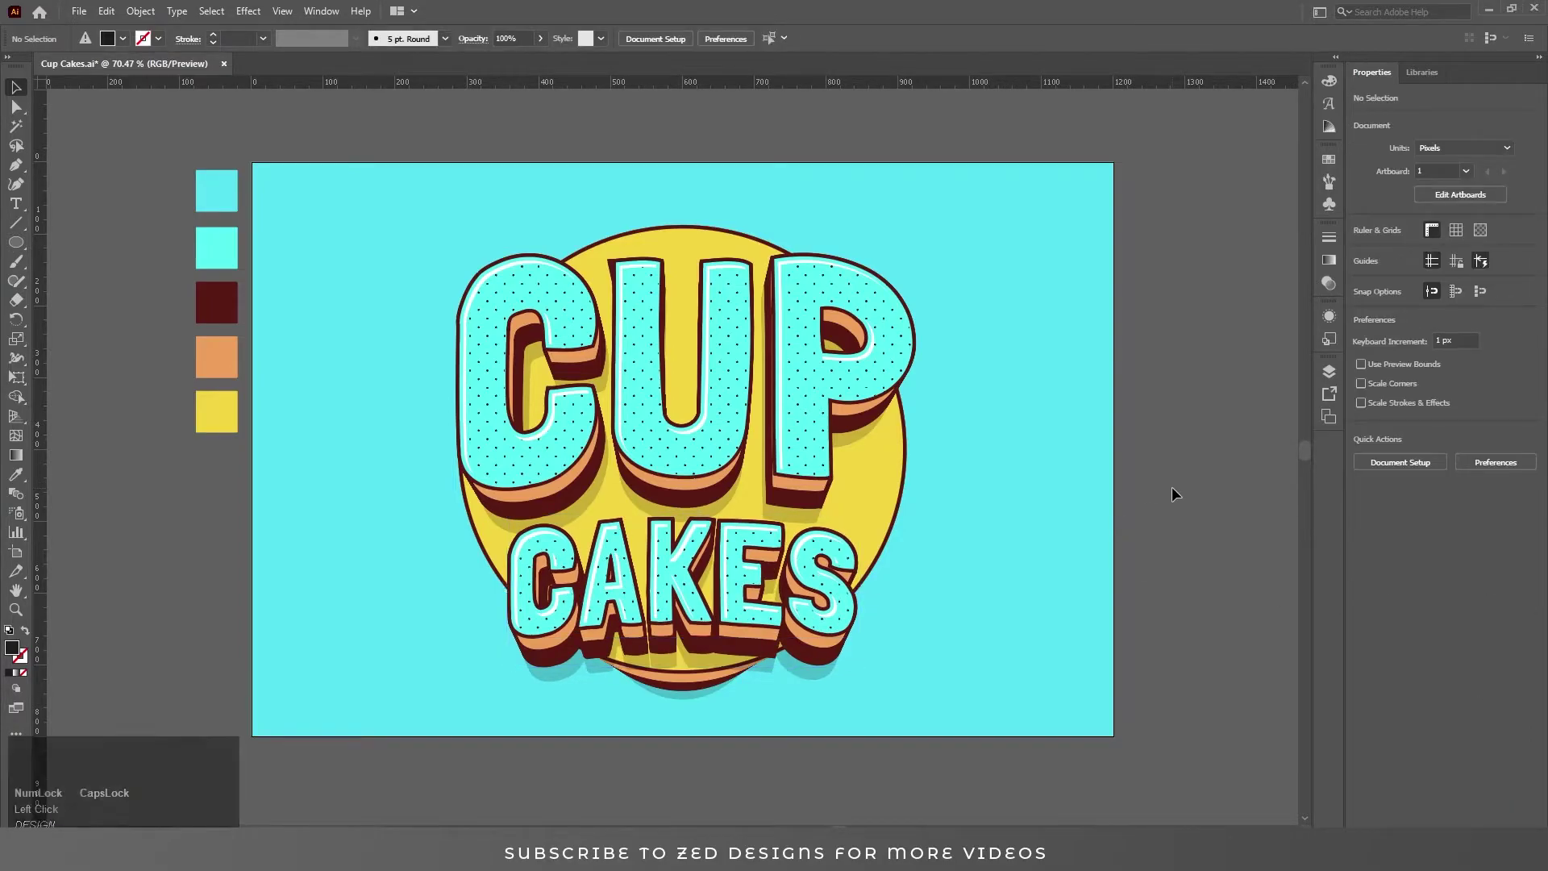
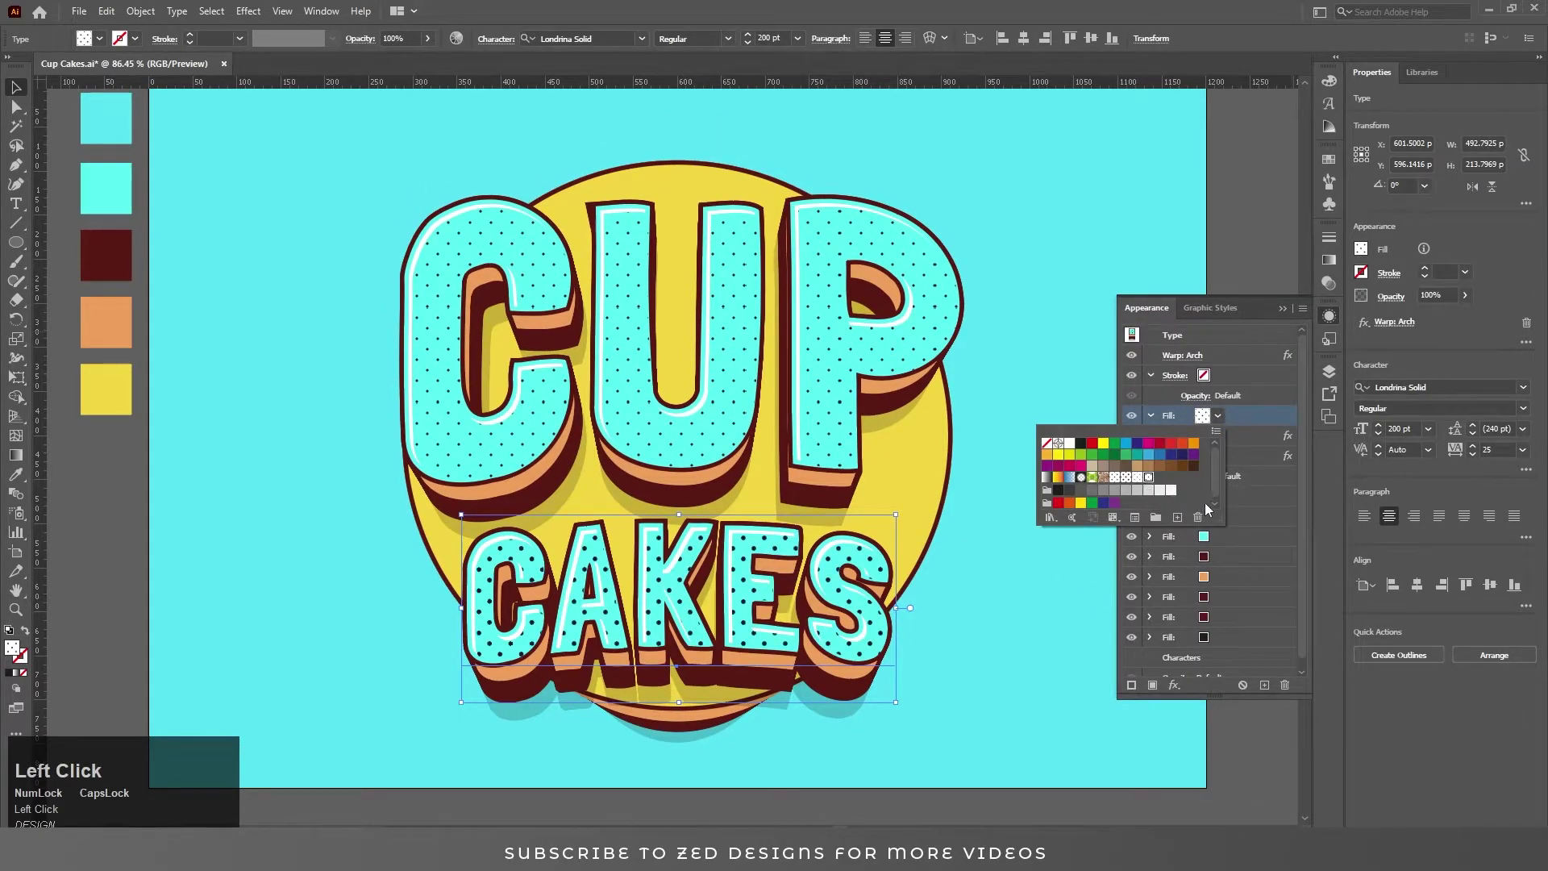
Swap CAKES's top fill to a larger dot pattern from the Basic Graphics_Dots library
left_click(1217, 434)
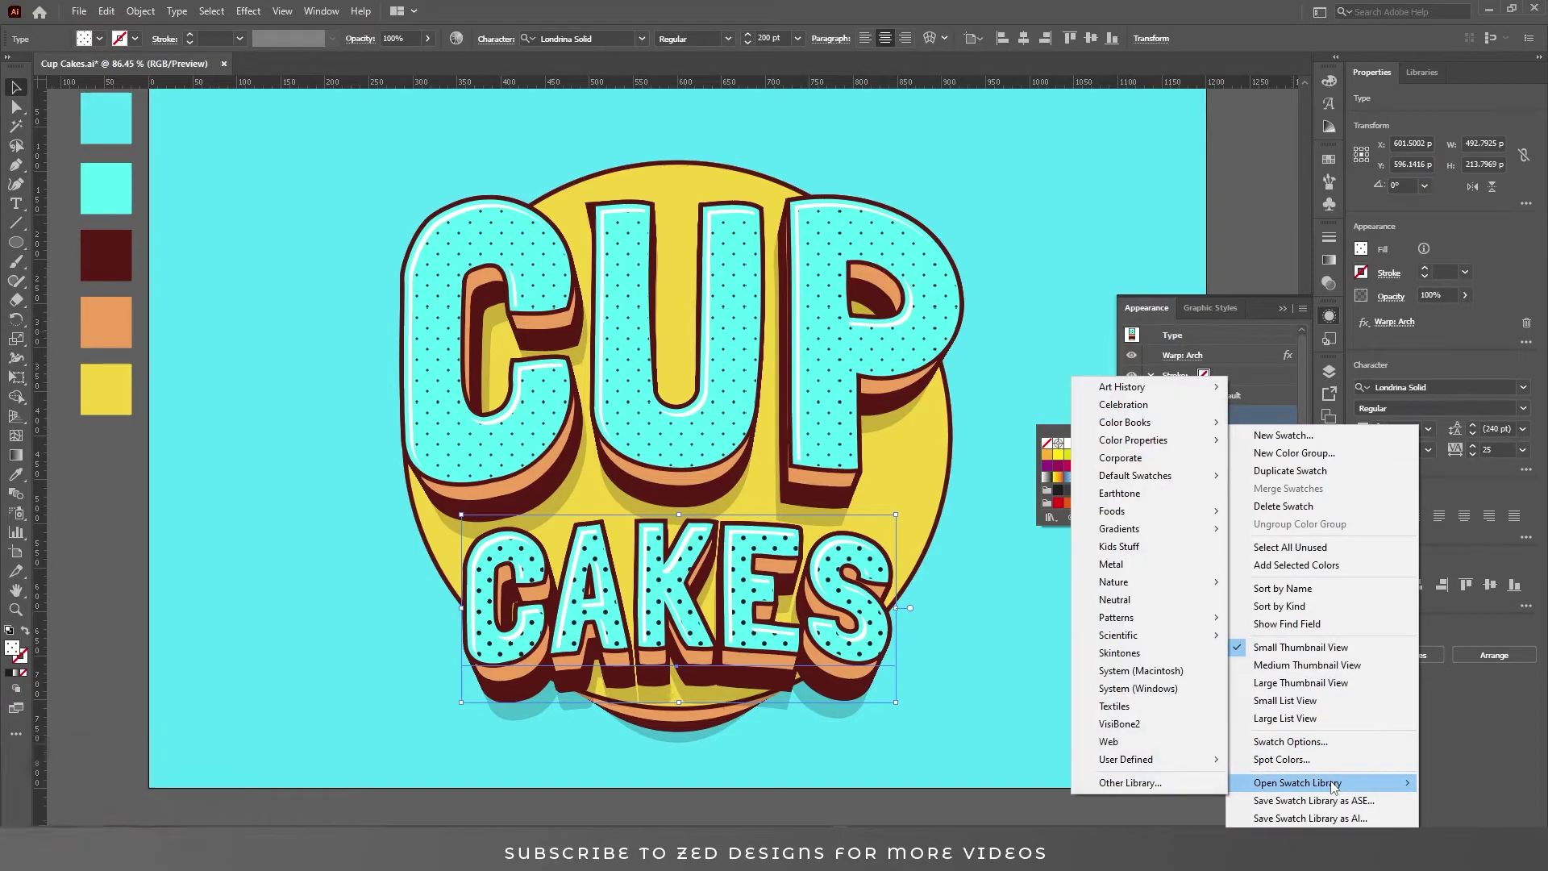
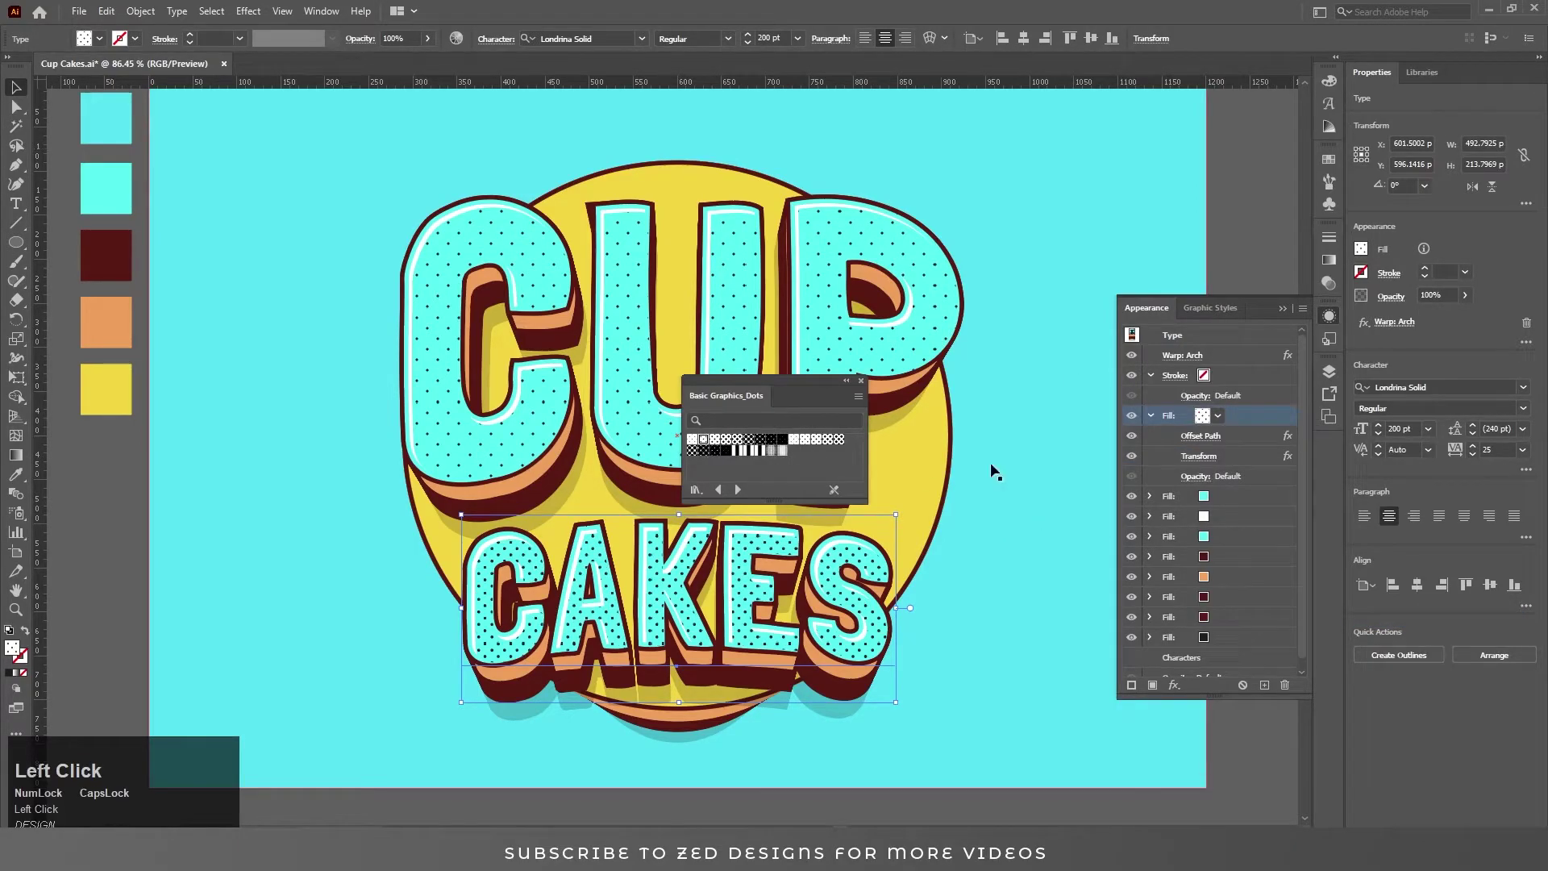
left_click(864, 385)
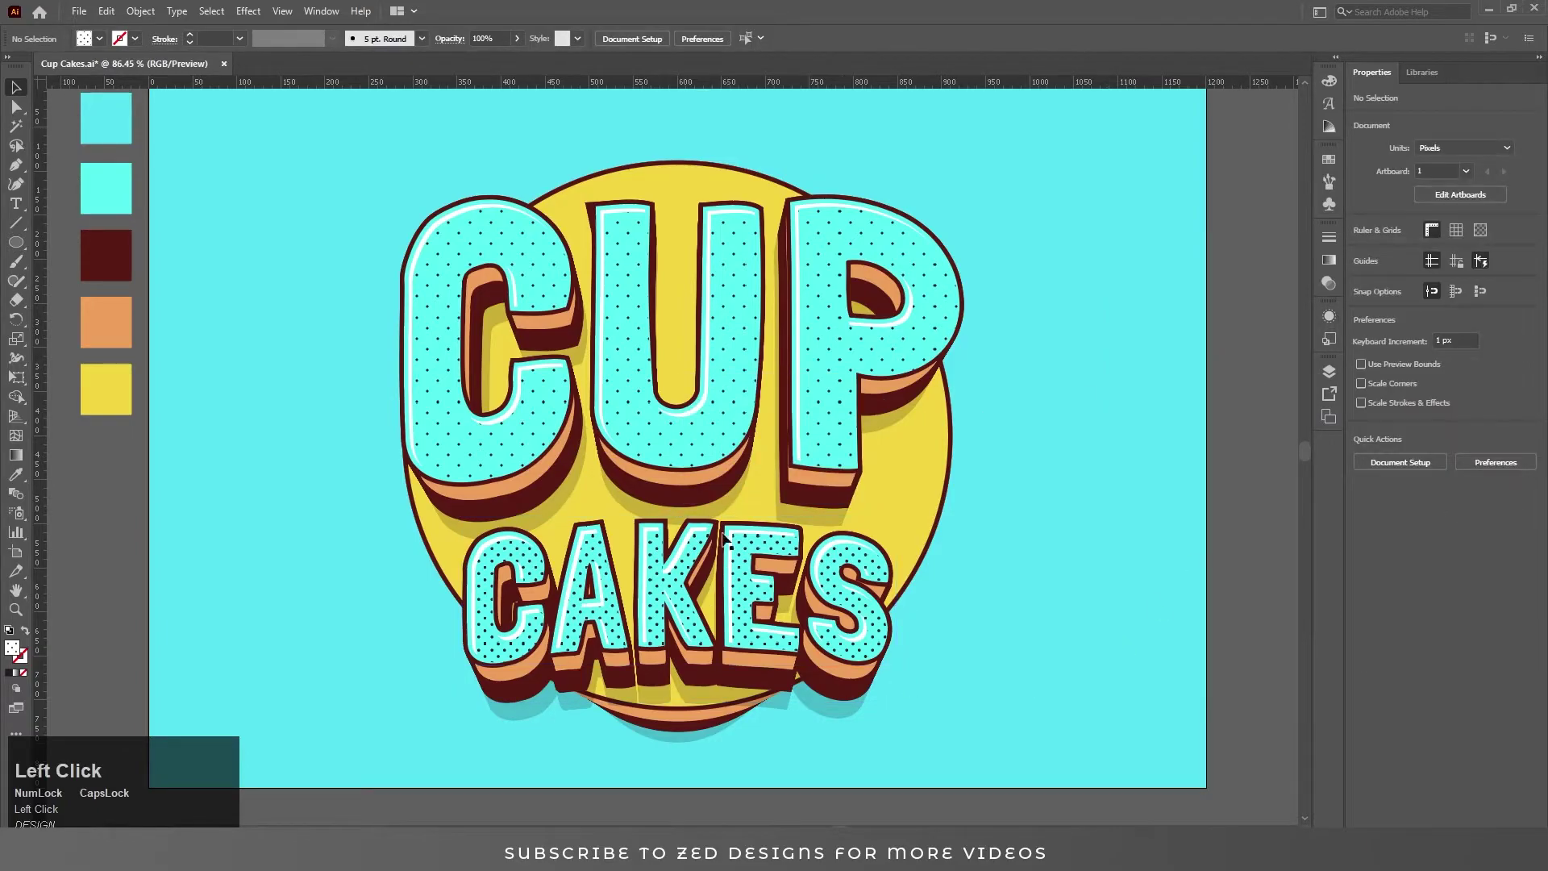
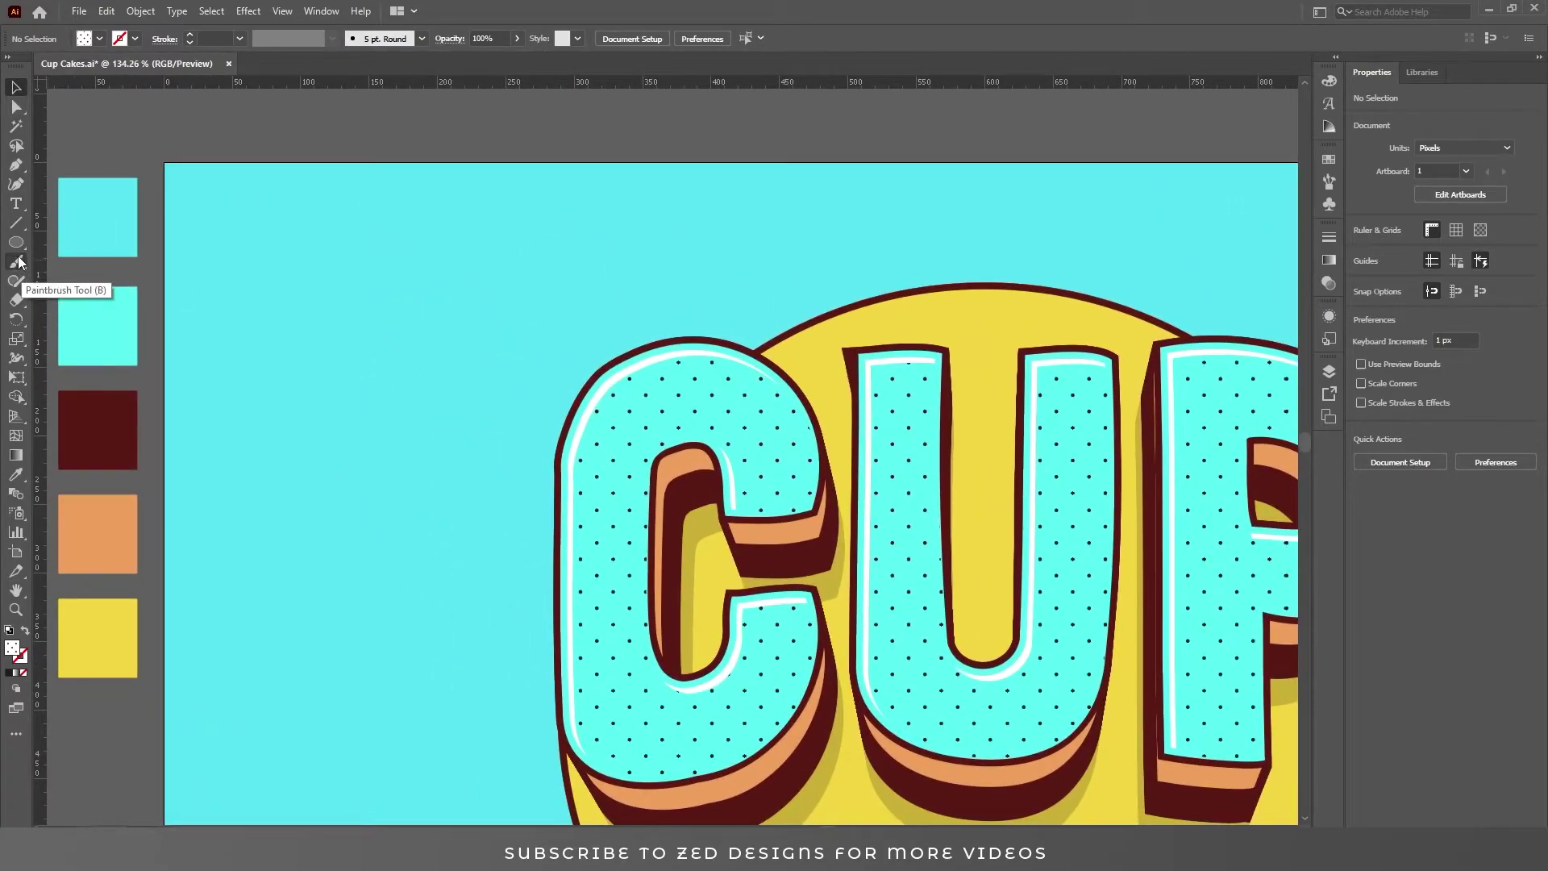
Draw a white 4-point star with 25 and 50 px radii on a new fourth layer
left_click_drag(25, 254, 75, 323)
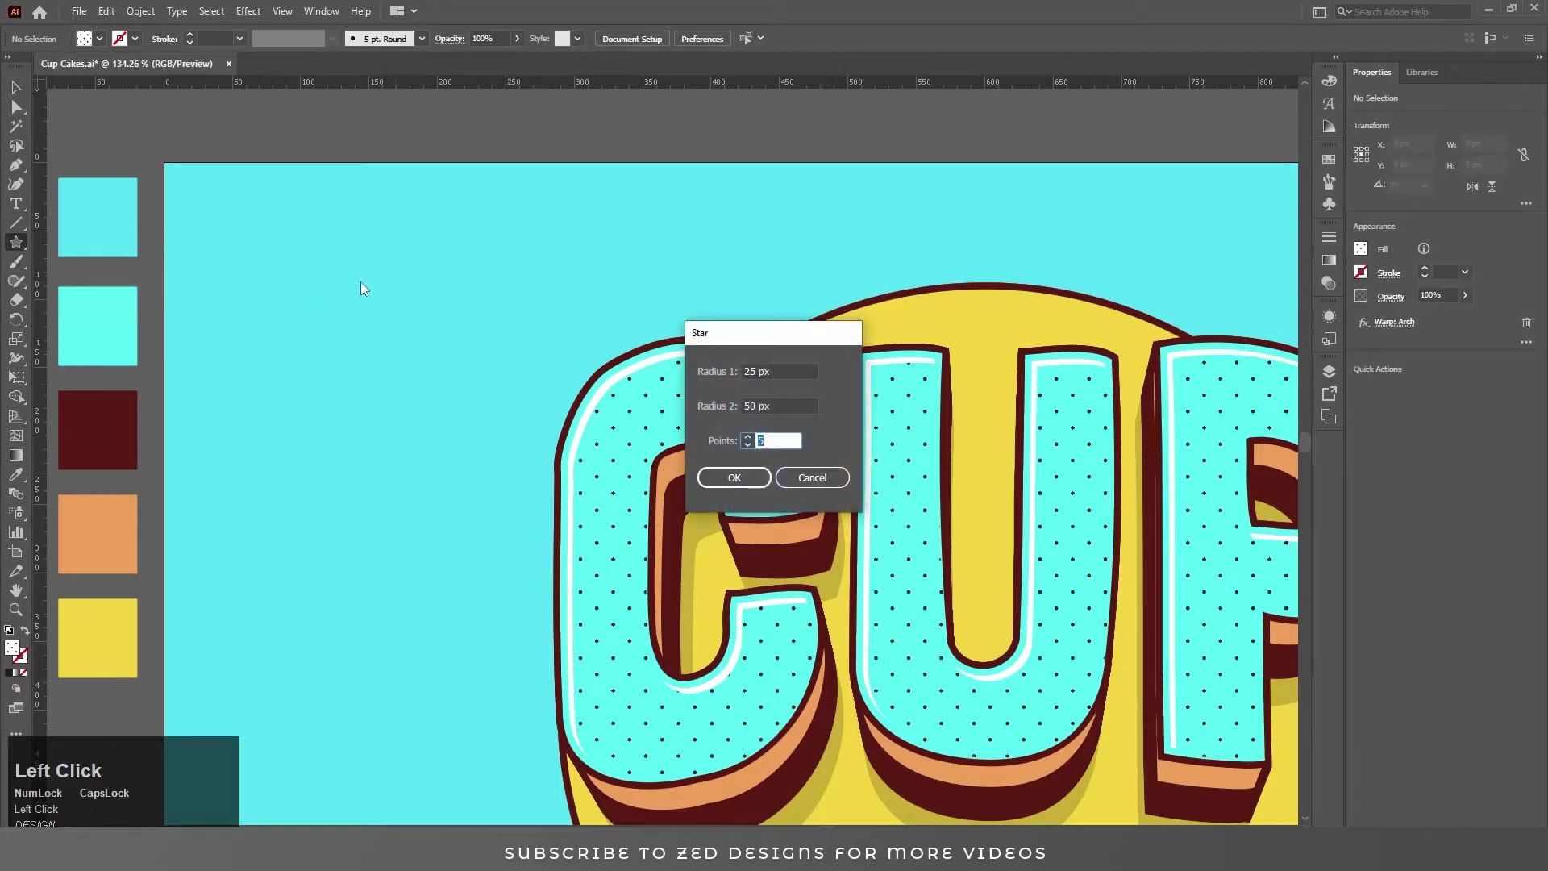
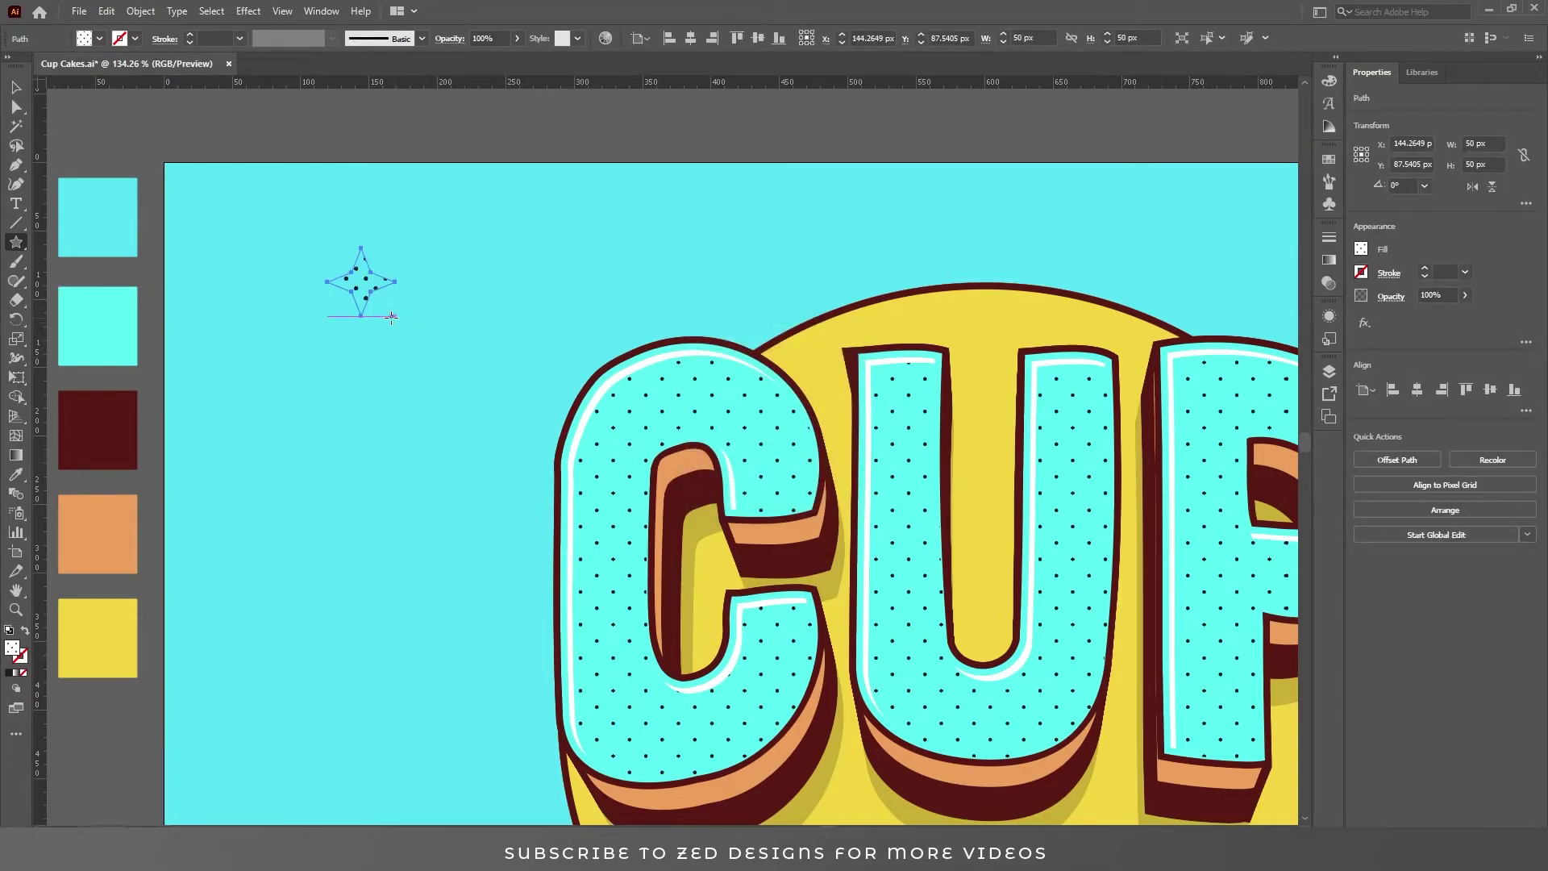
key("v")
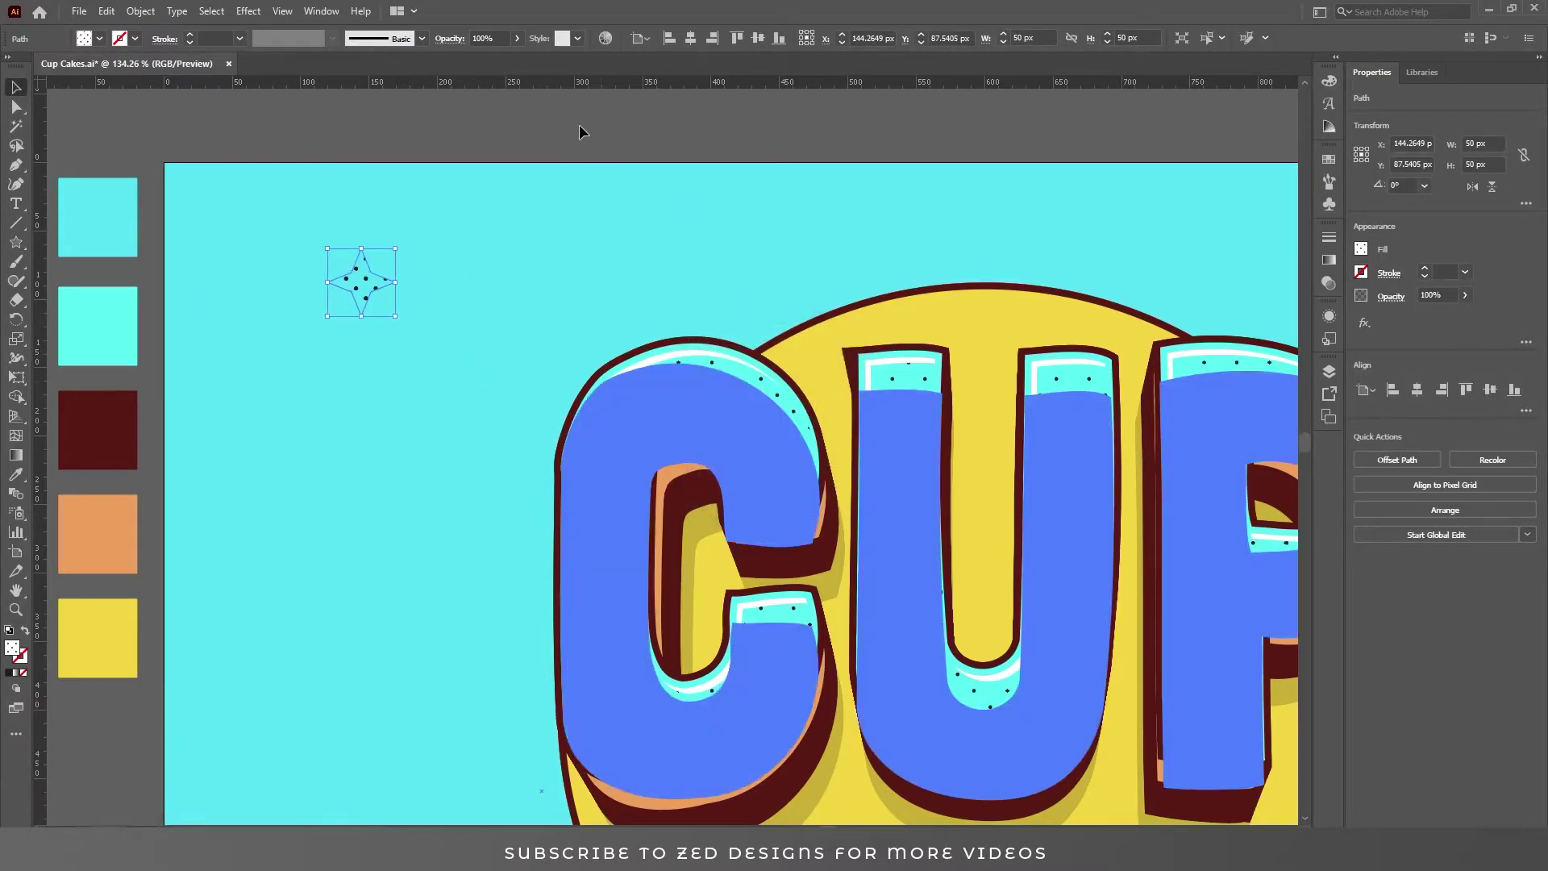
key("ctrl+z")
left_click(1334, 374)
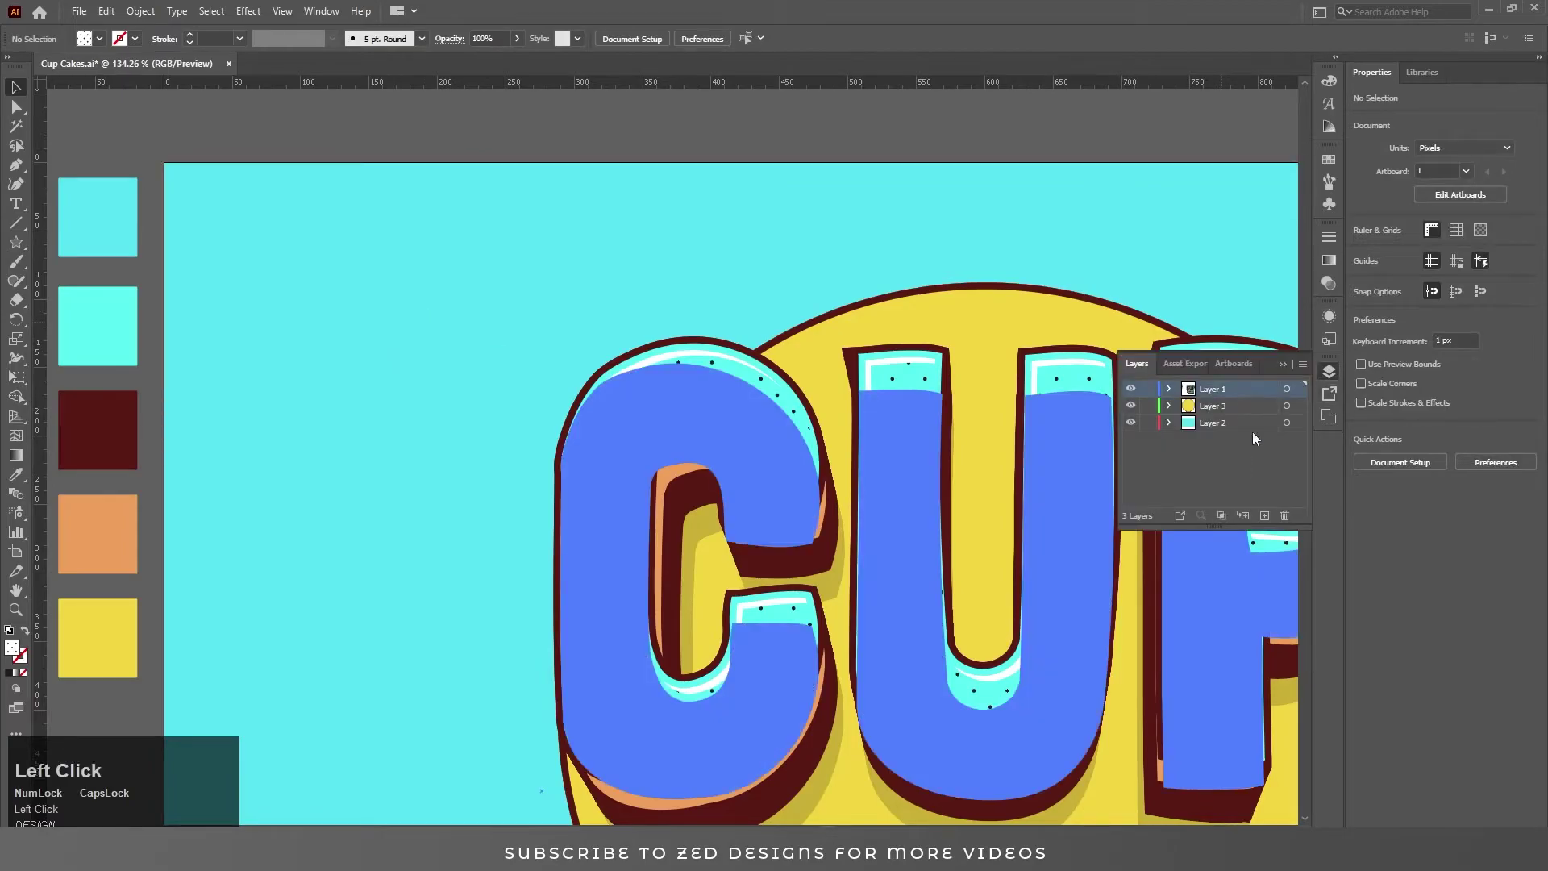
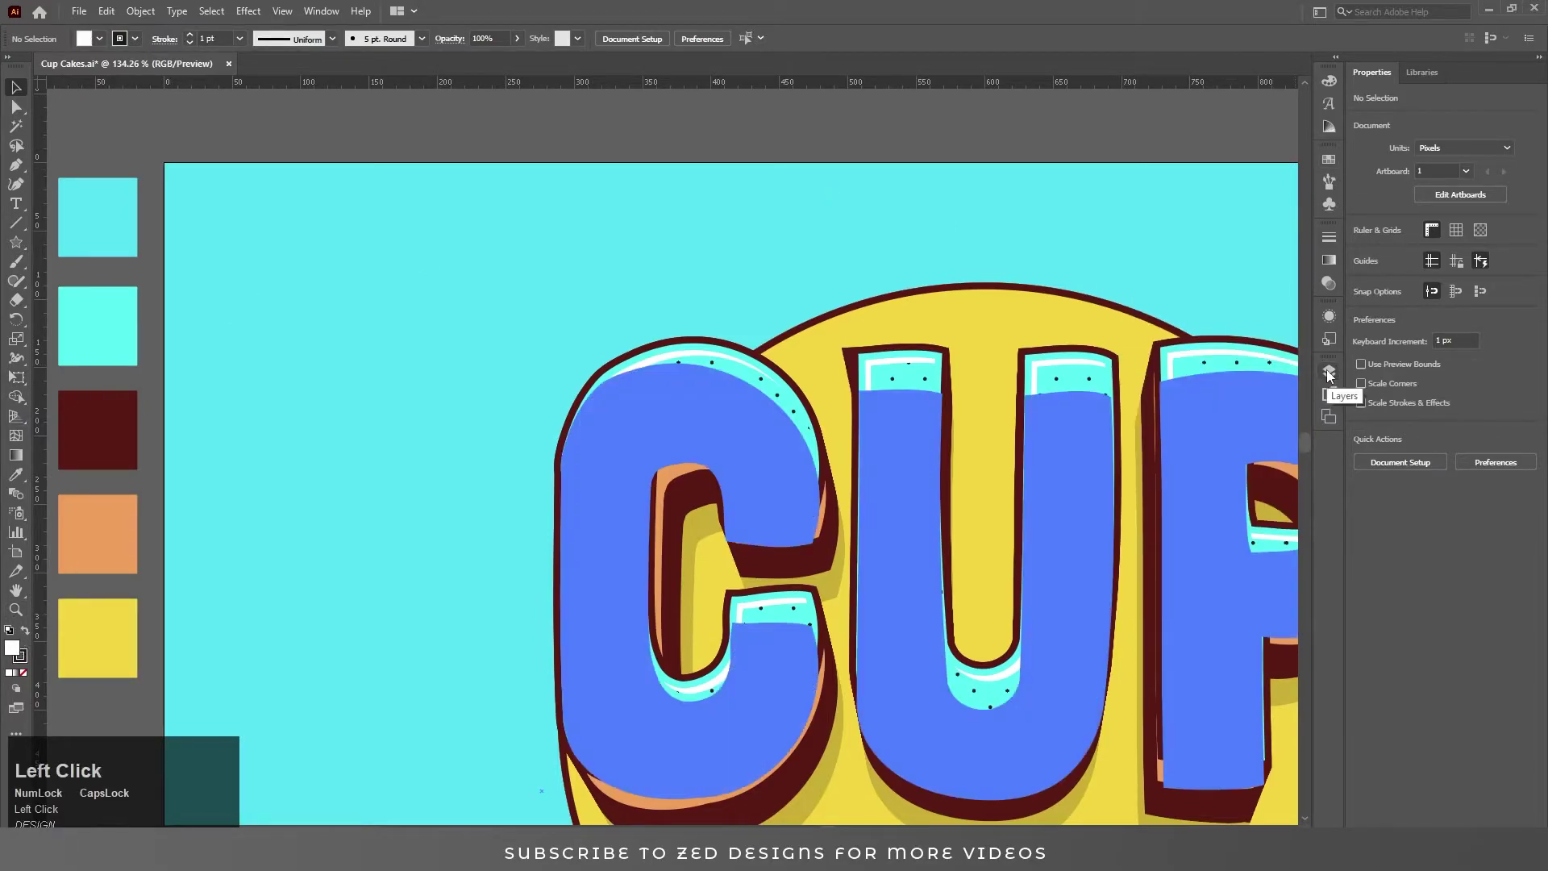
left_click(18, 246)
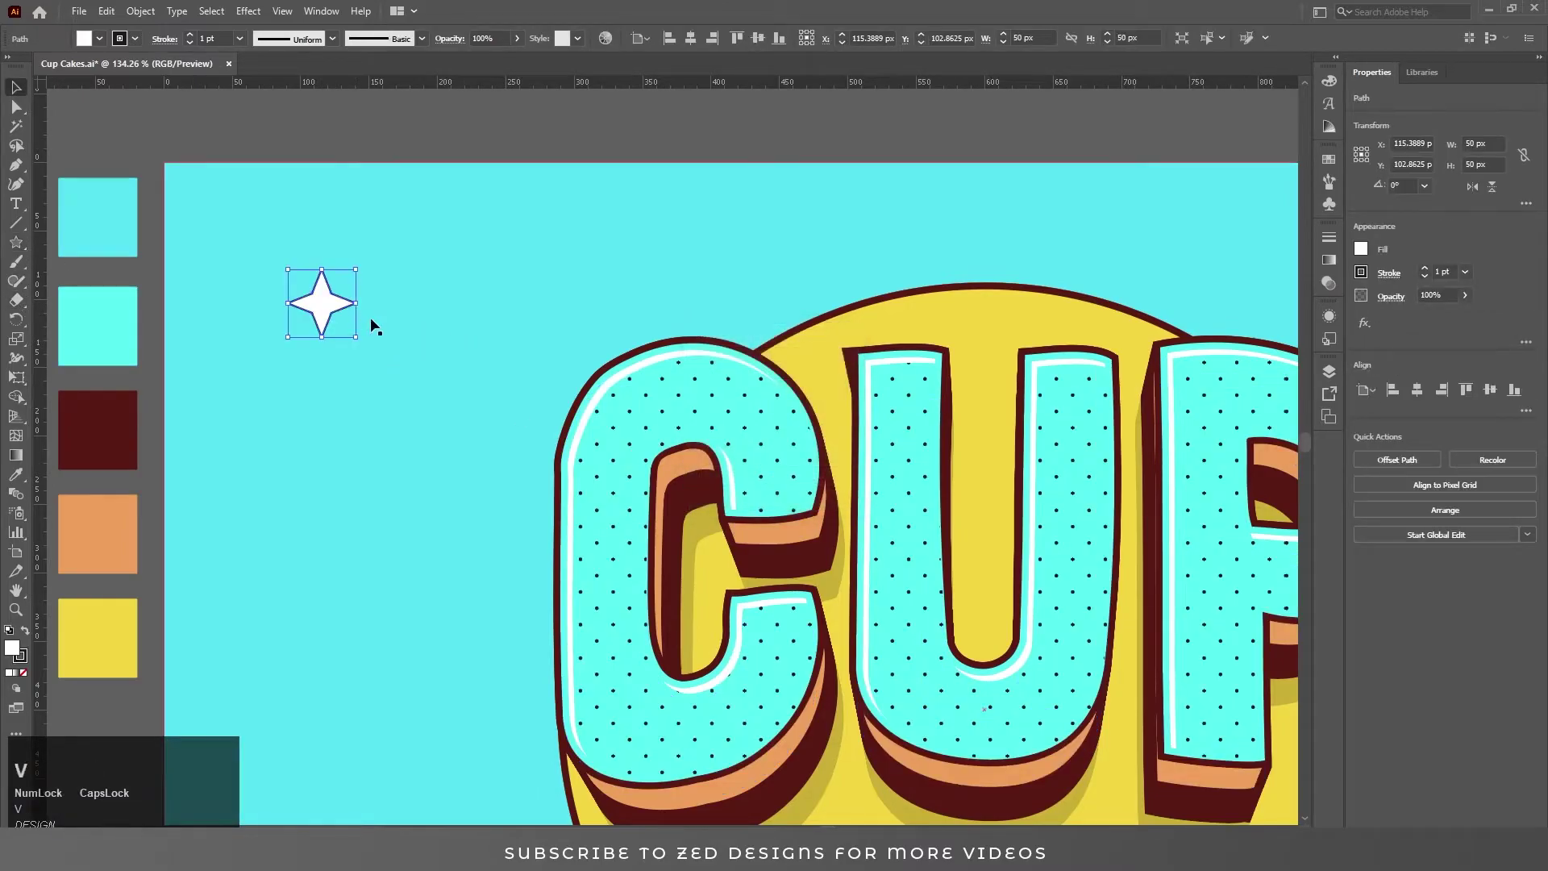
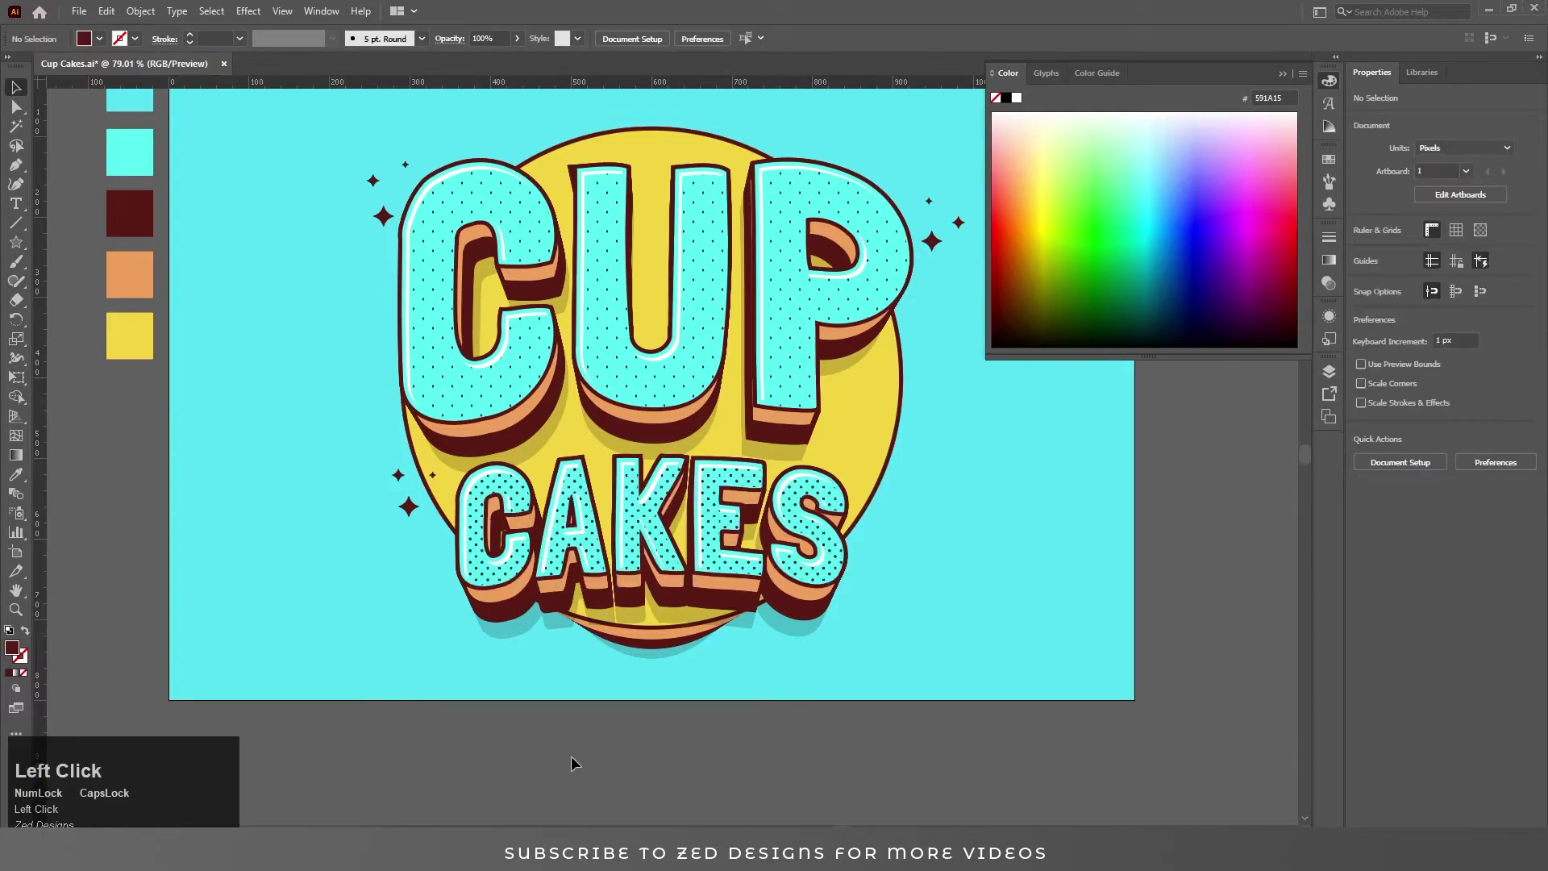
Alt-drag star copies around the circle beside CAKES, then fit the artboard in view
left_click(1287, 77)
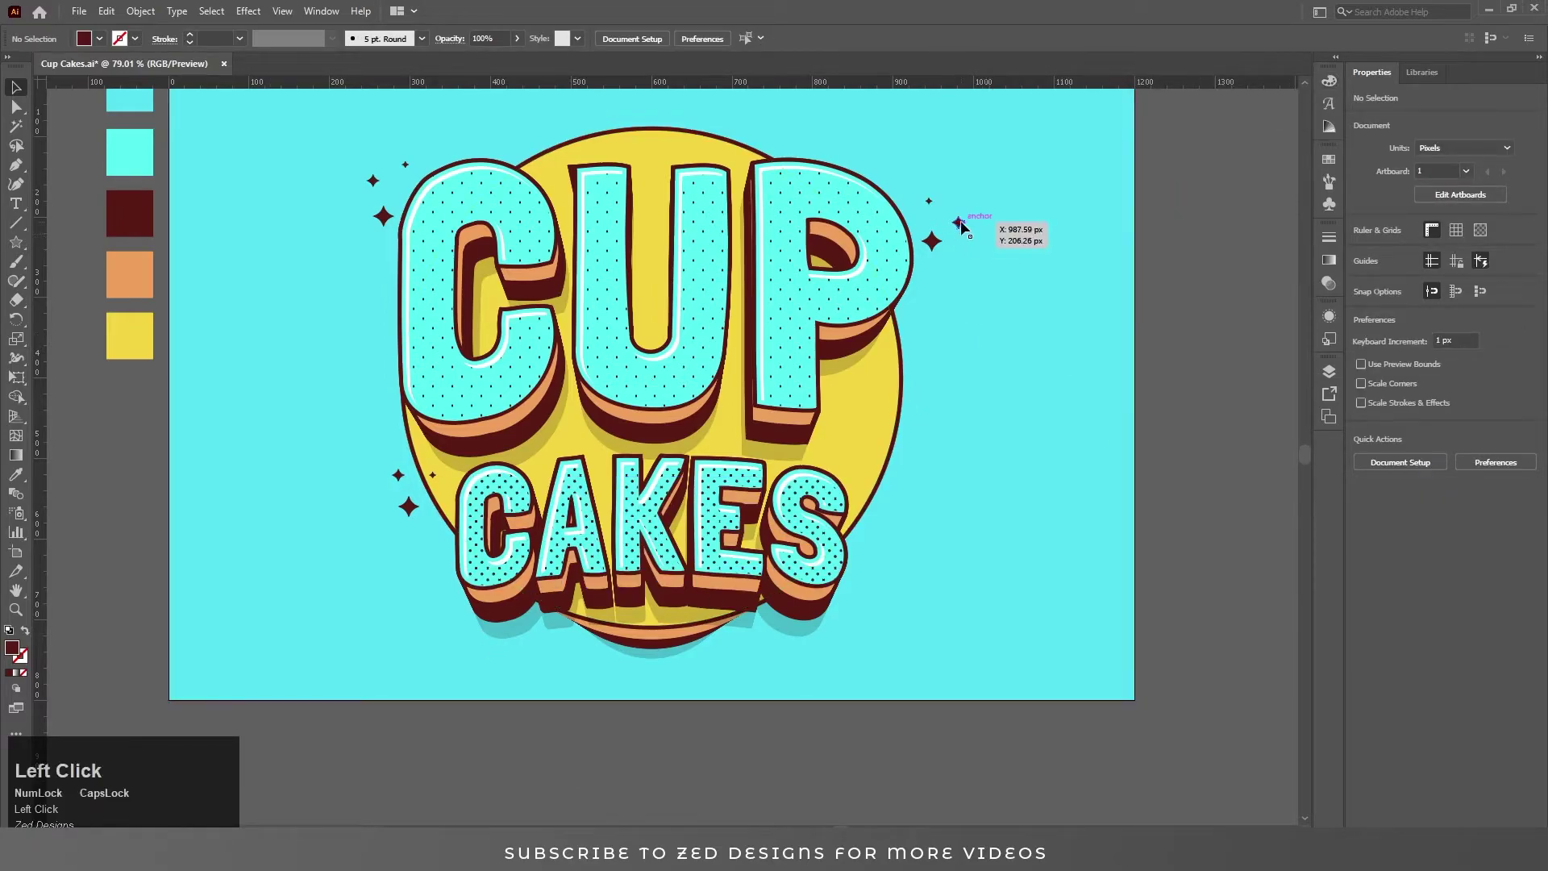
left_click(941, 249)
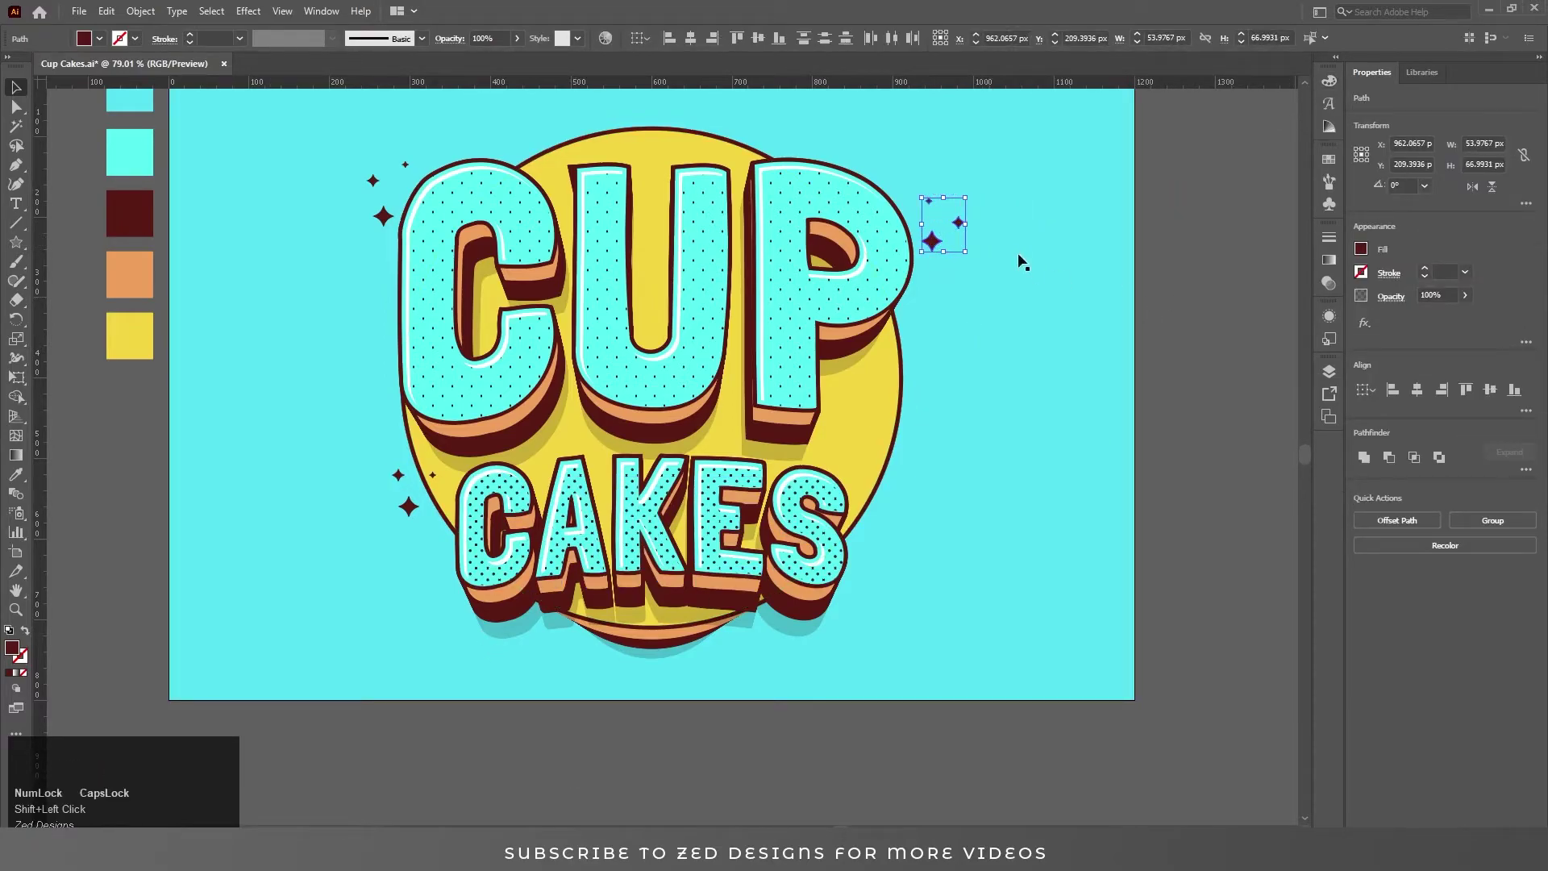
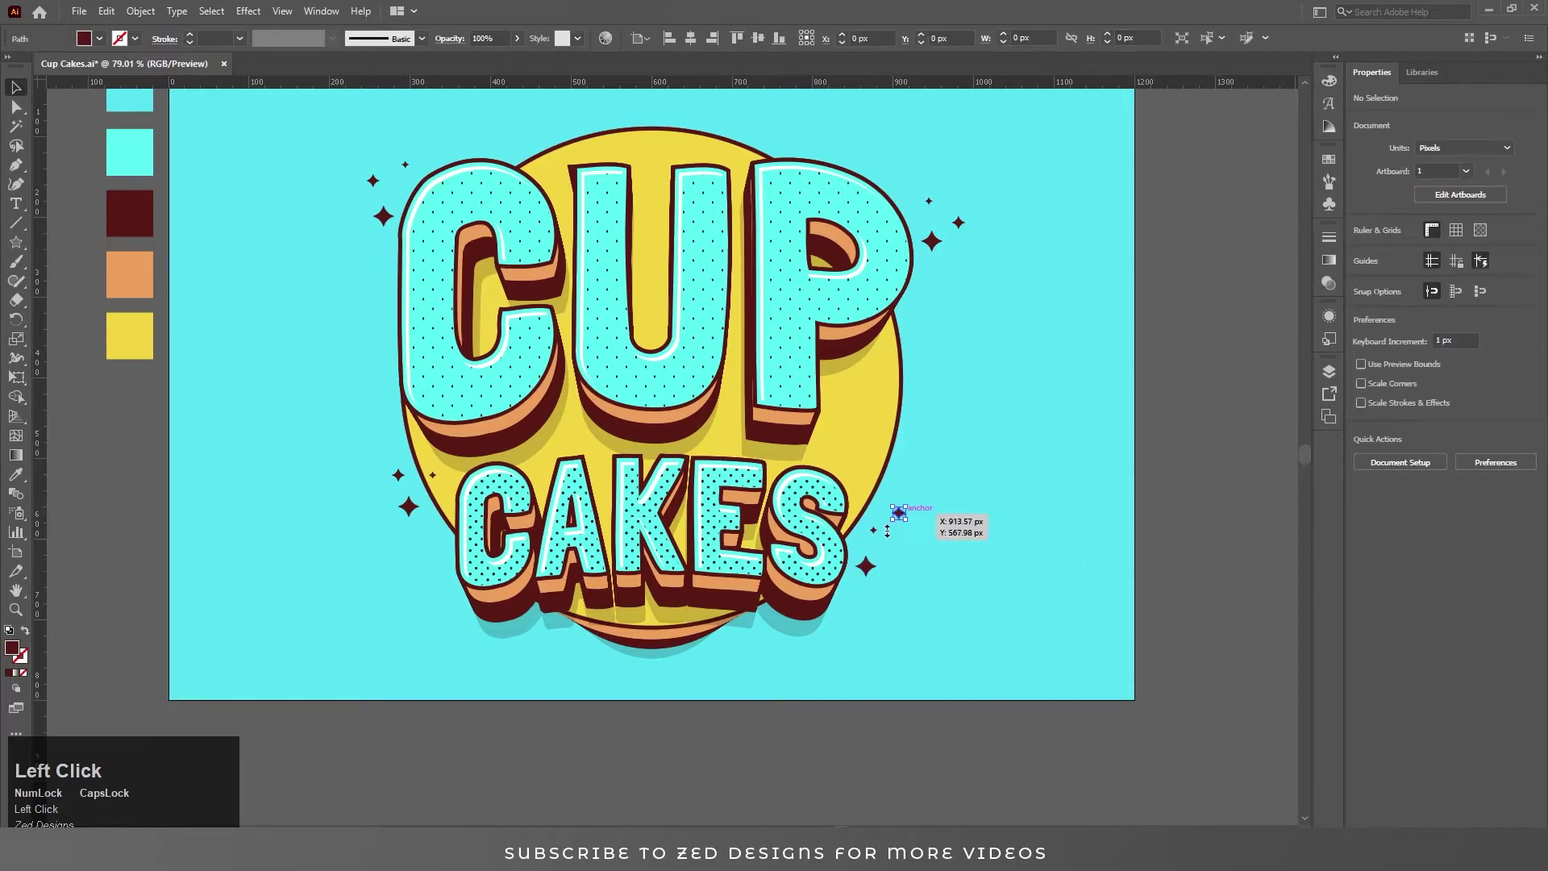
left_click(883, 534)
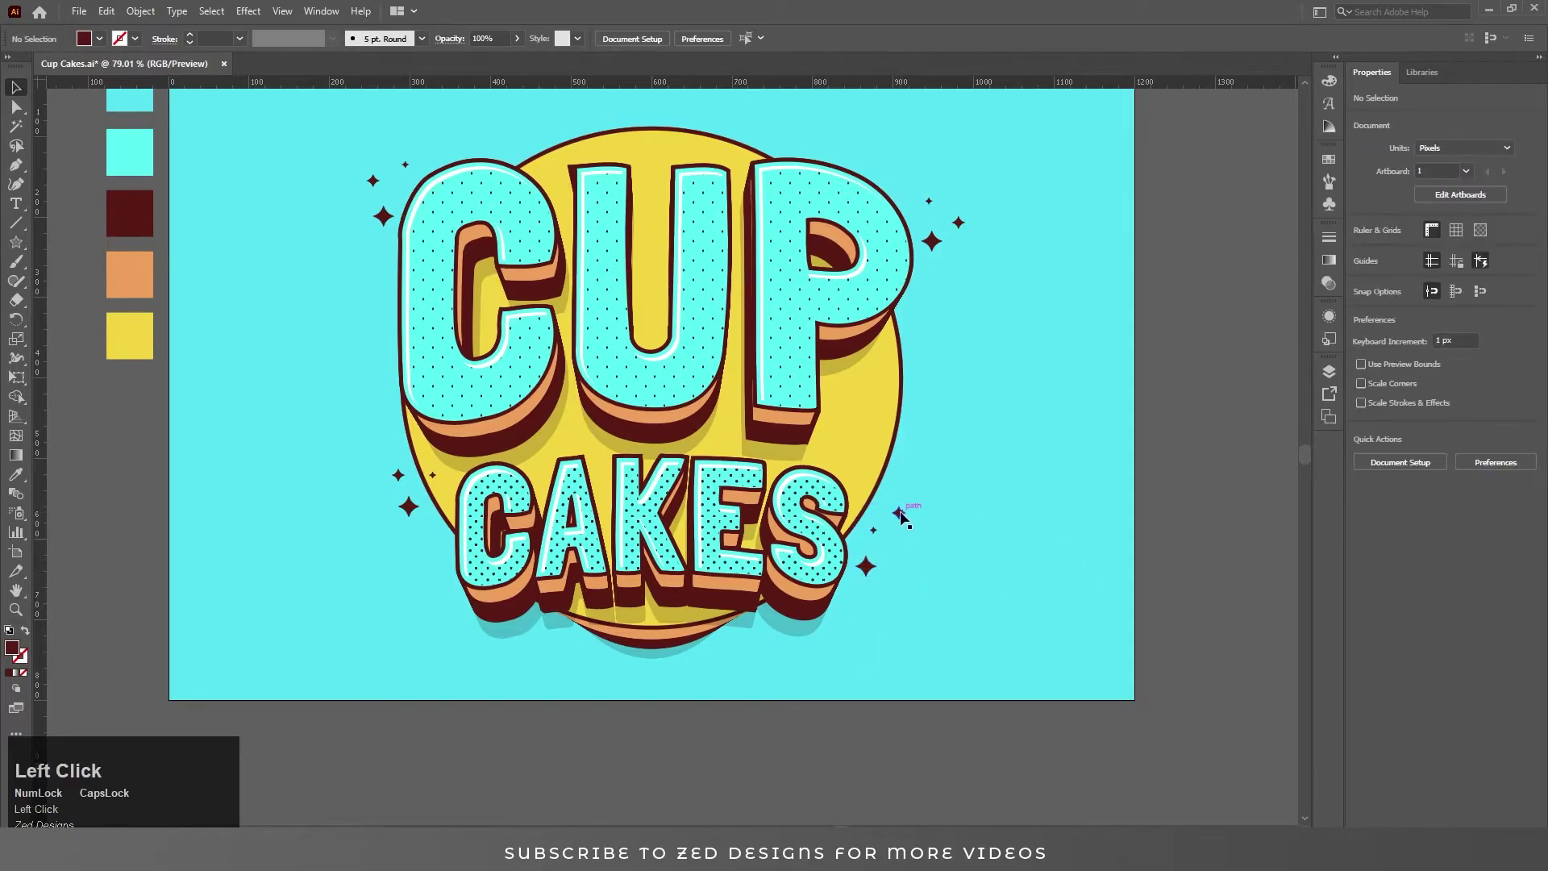
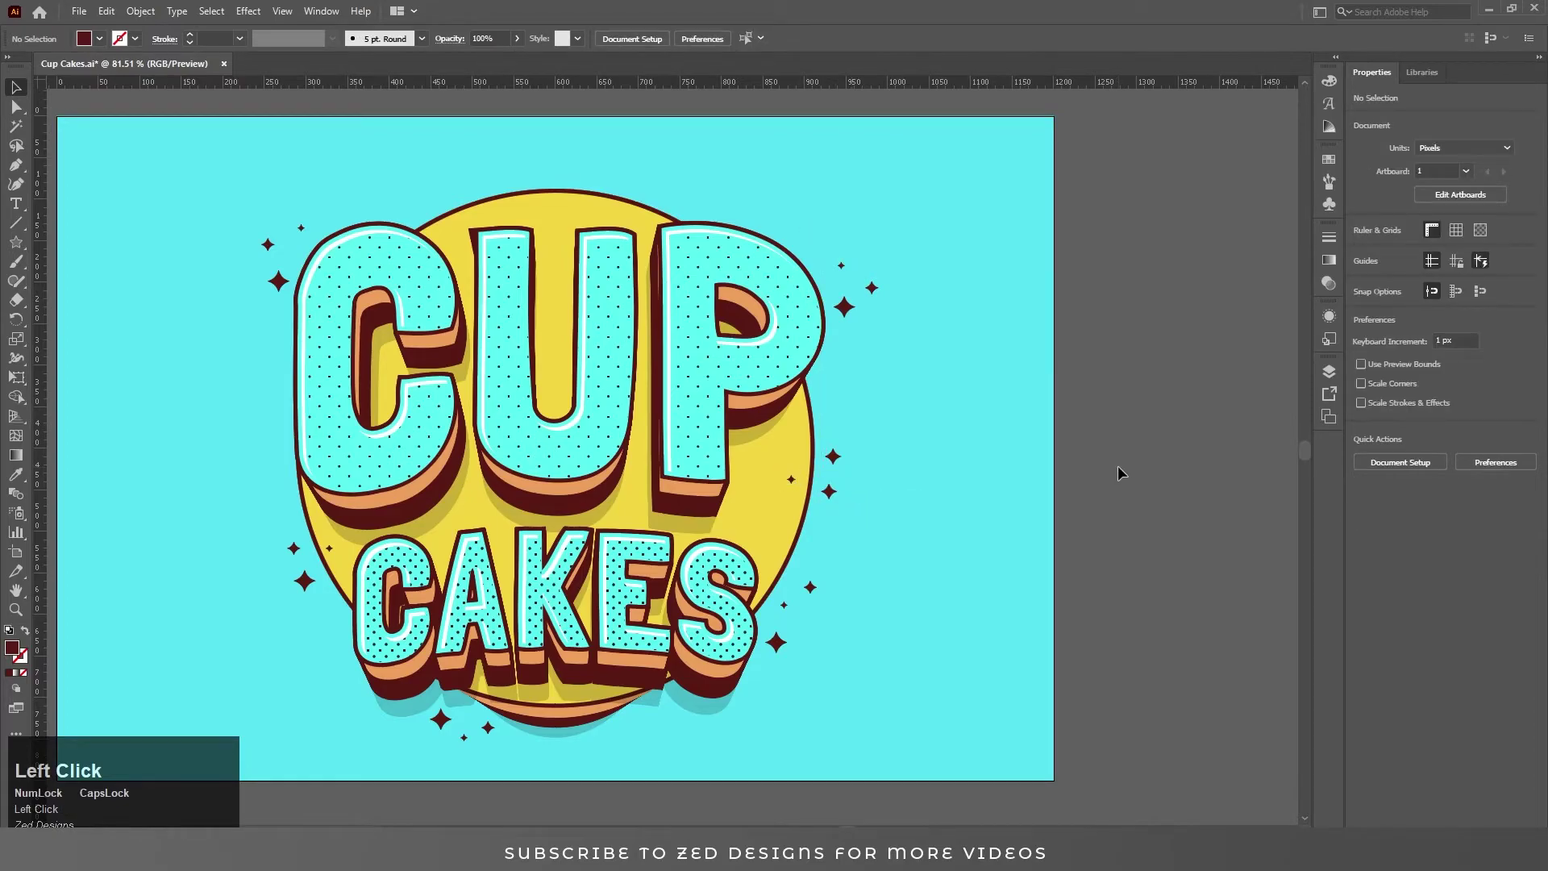
left_click(1147, 463)
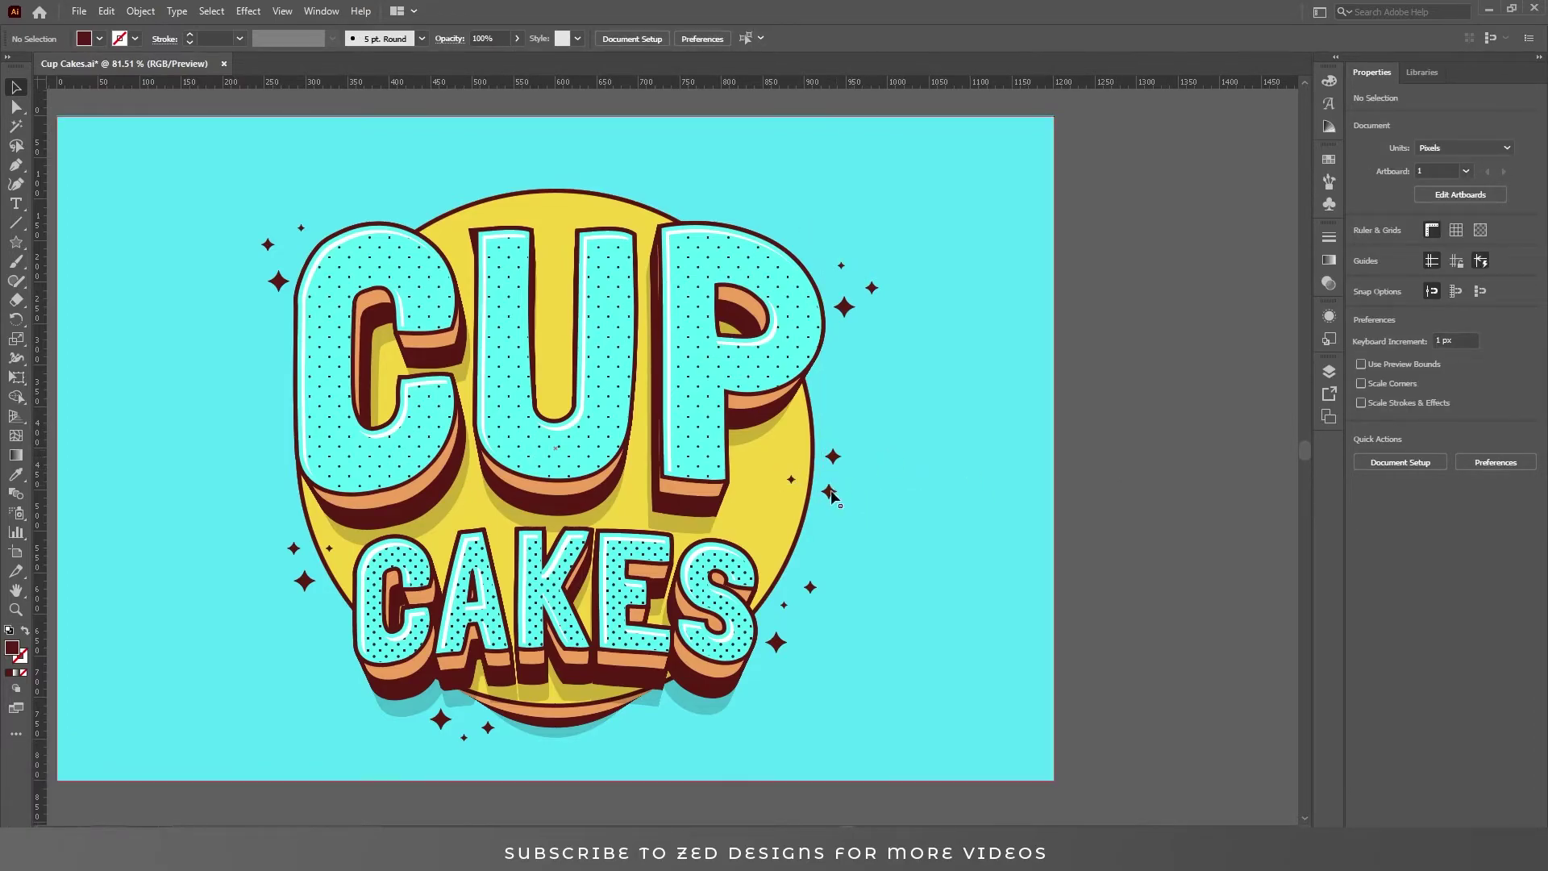
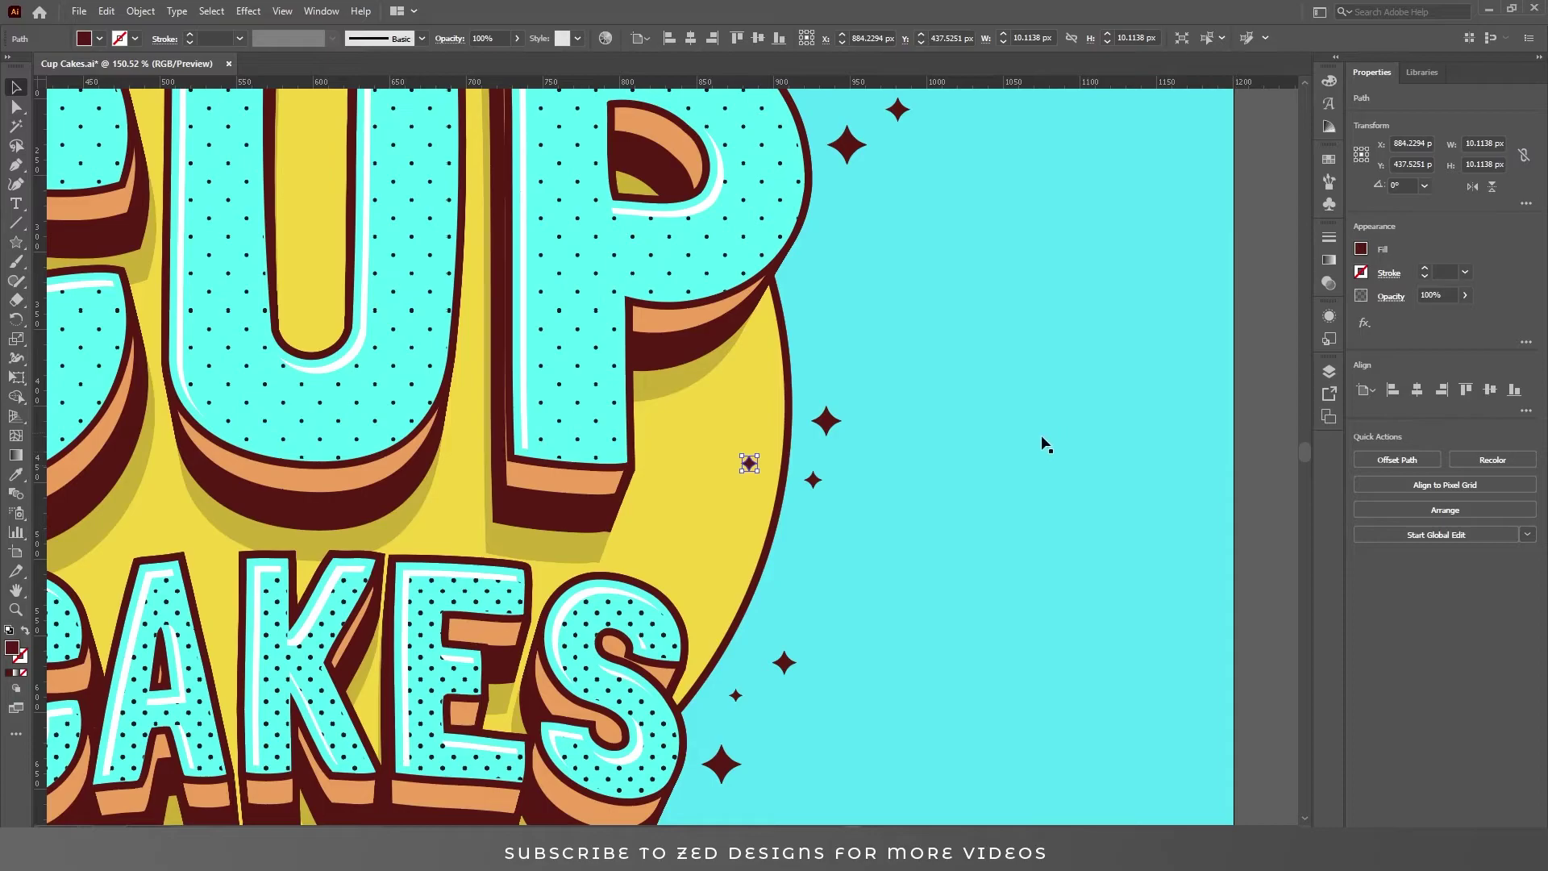
double_click(1269, 482)
key("ctrl+space")
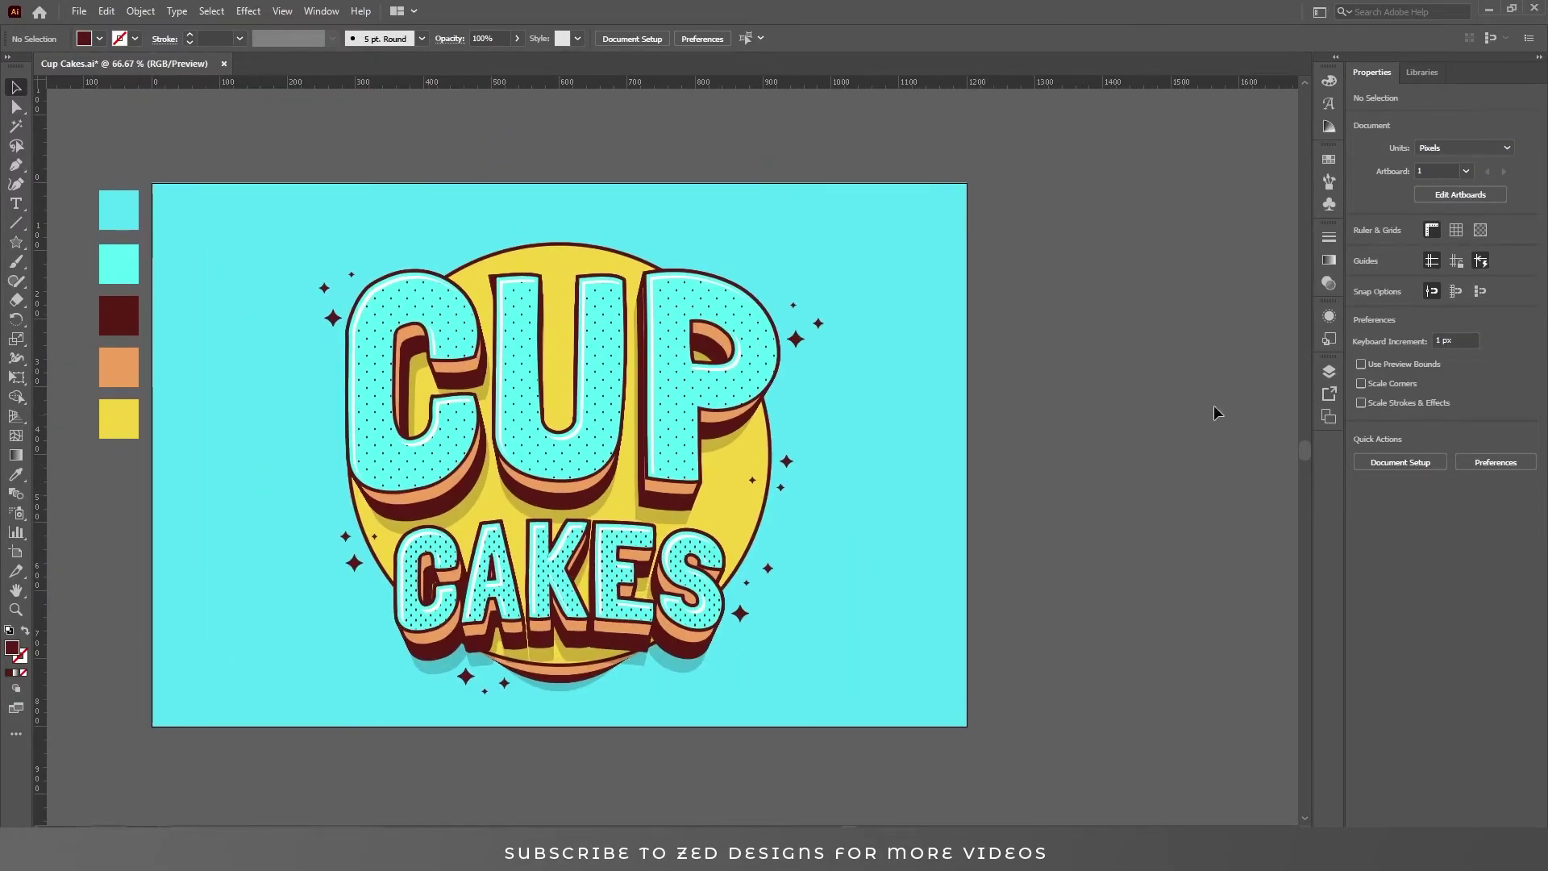
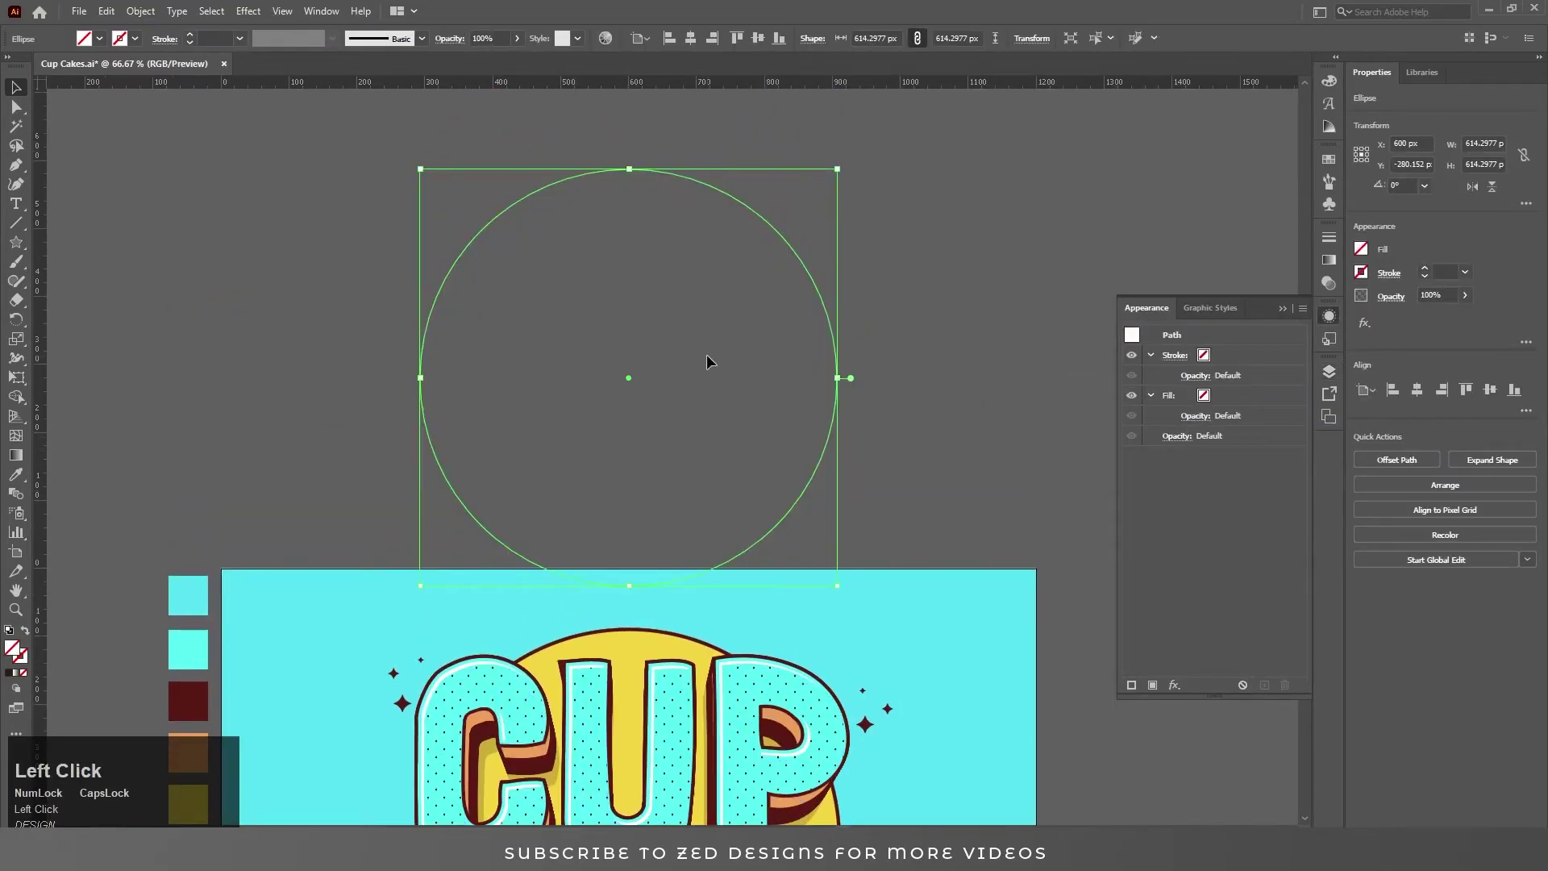
Give the new circle a 4 pt dark stroke and switch to the Scissors tool
left_click(12, 681)
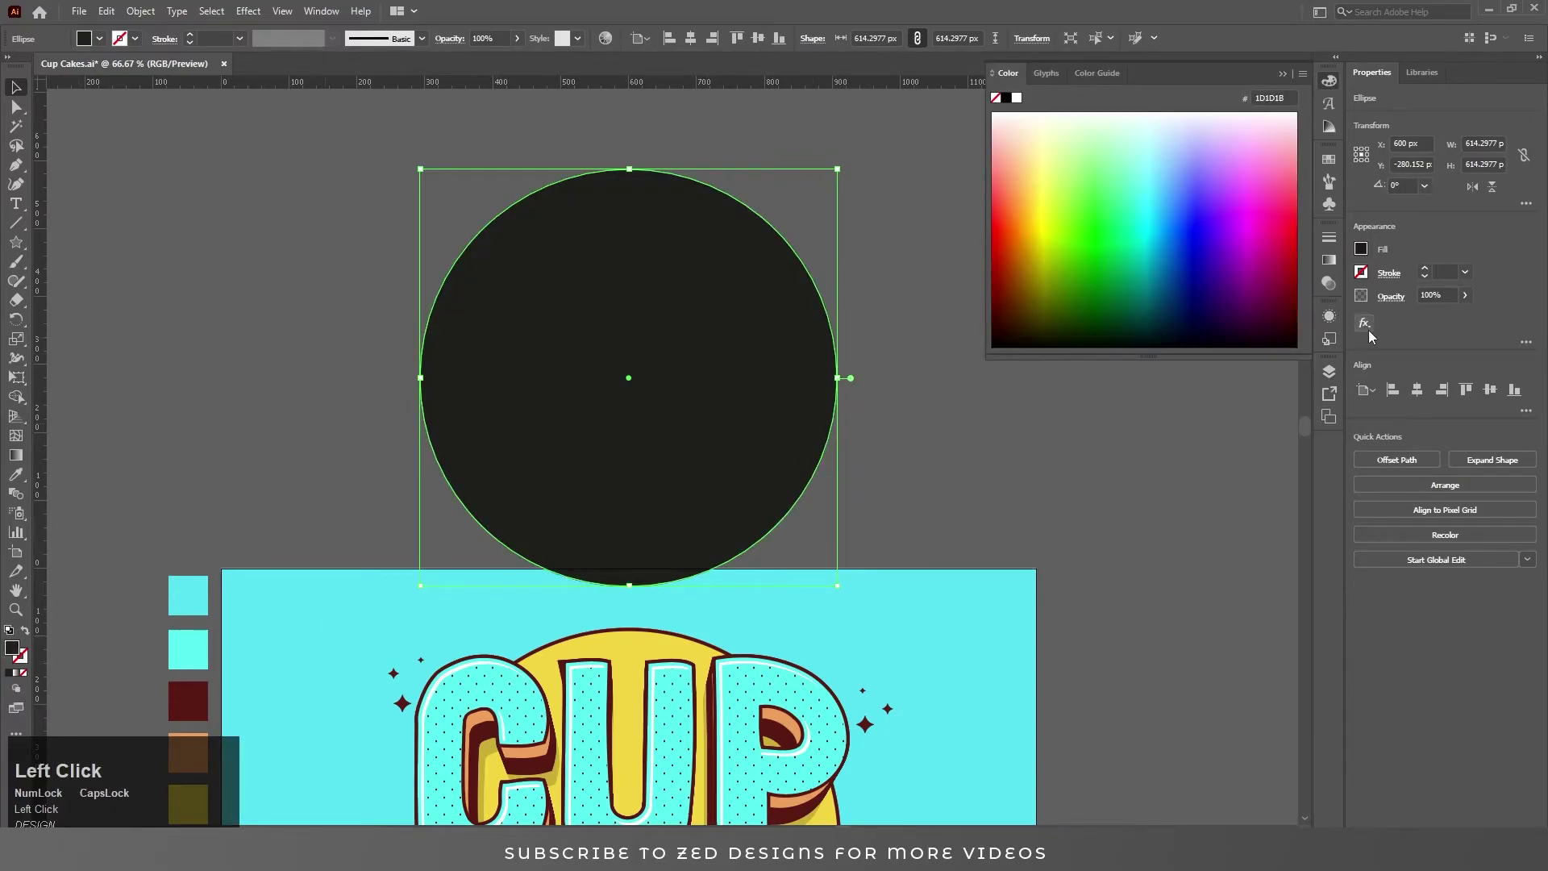
left_click(1428, 272)
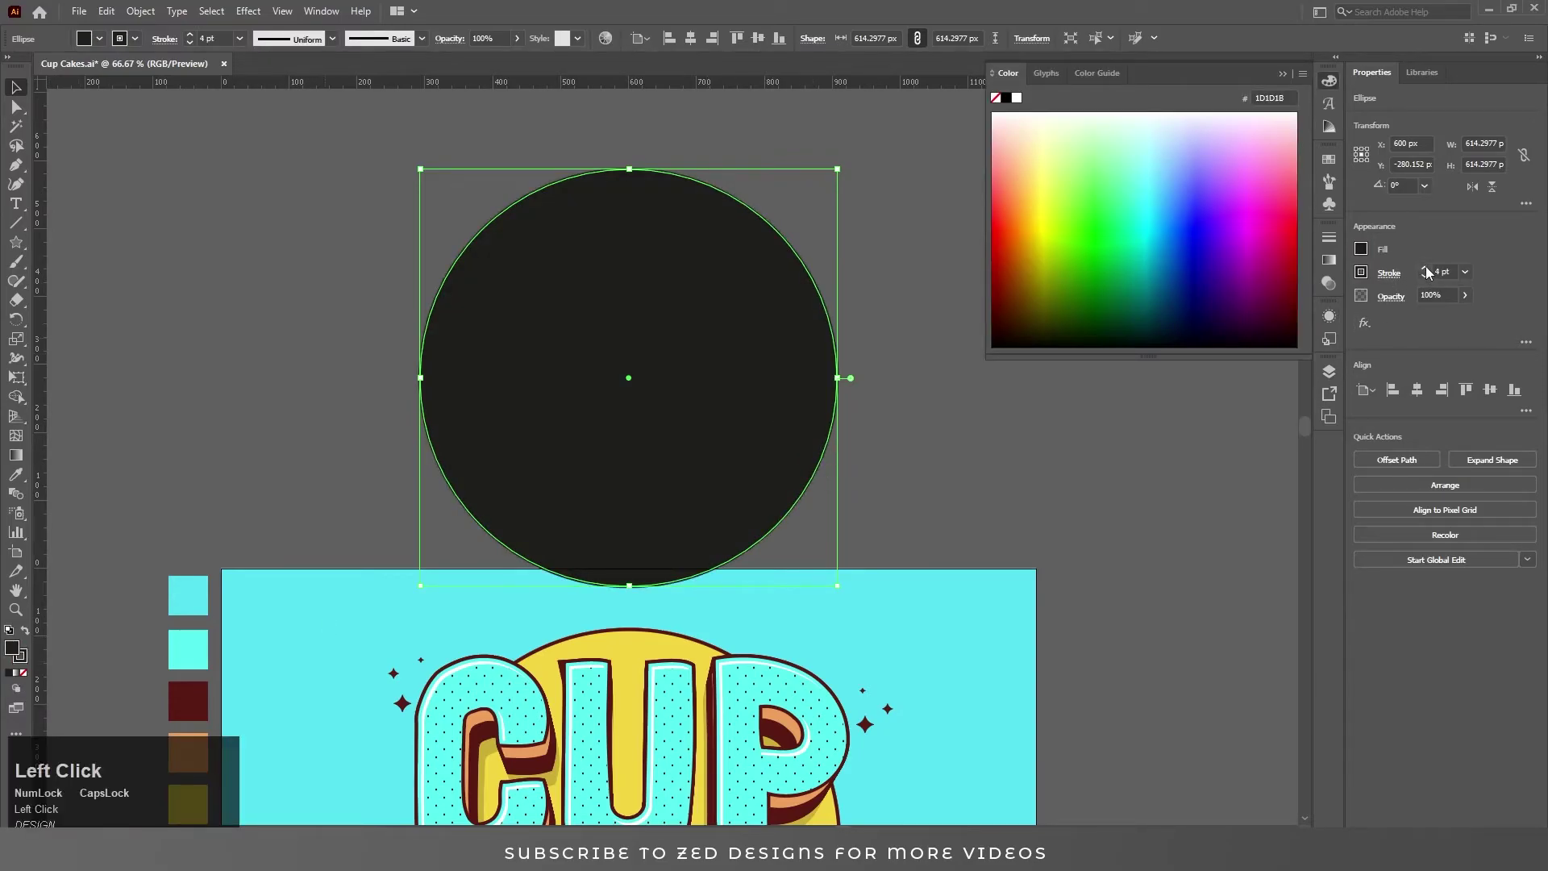
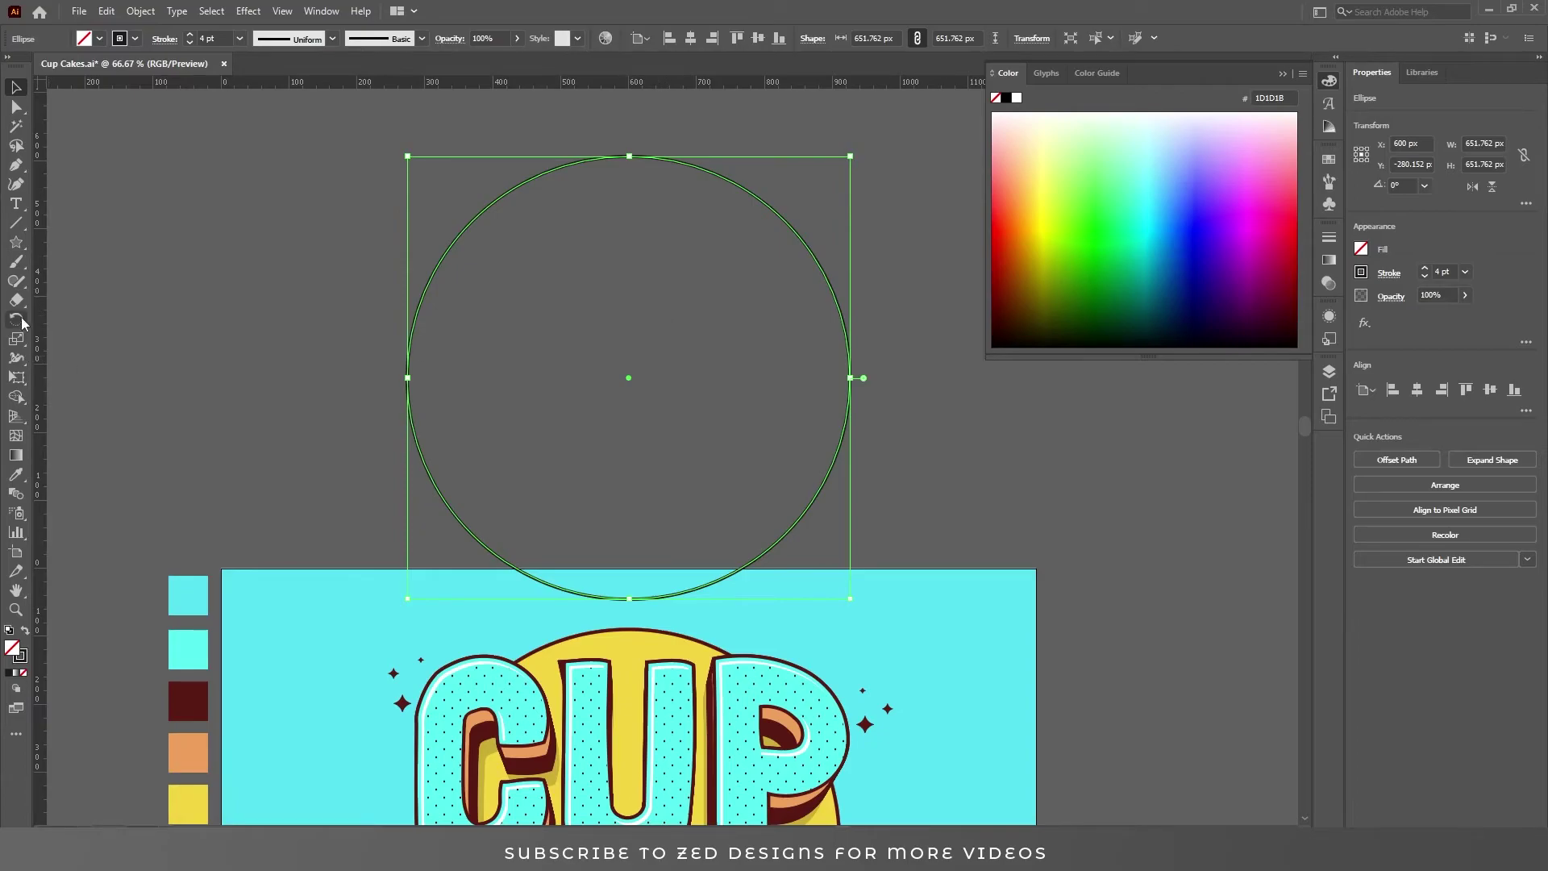
double_click(29, 313)
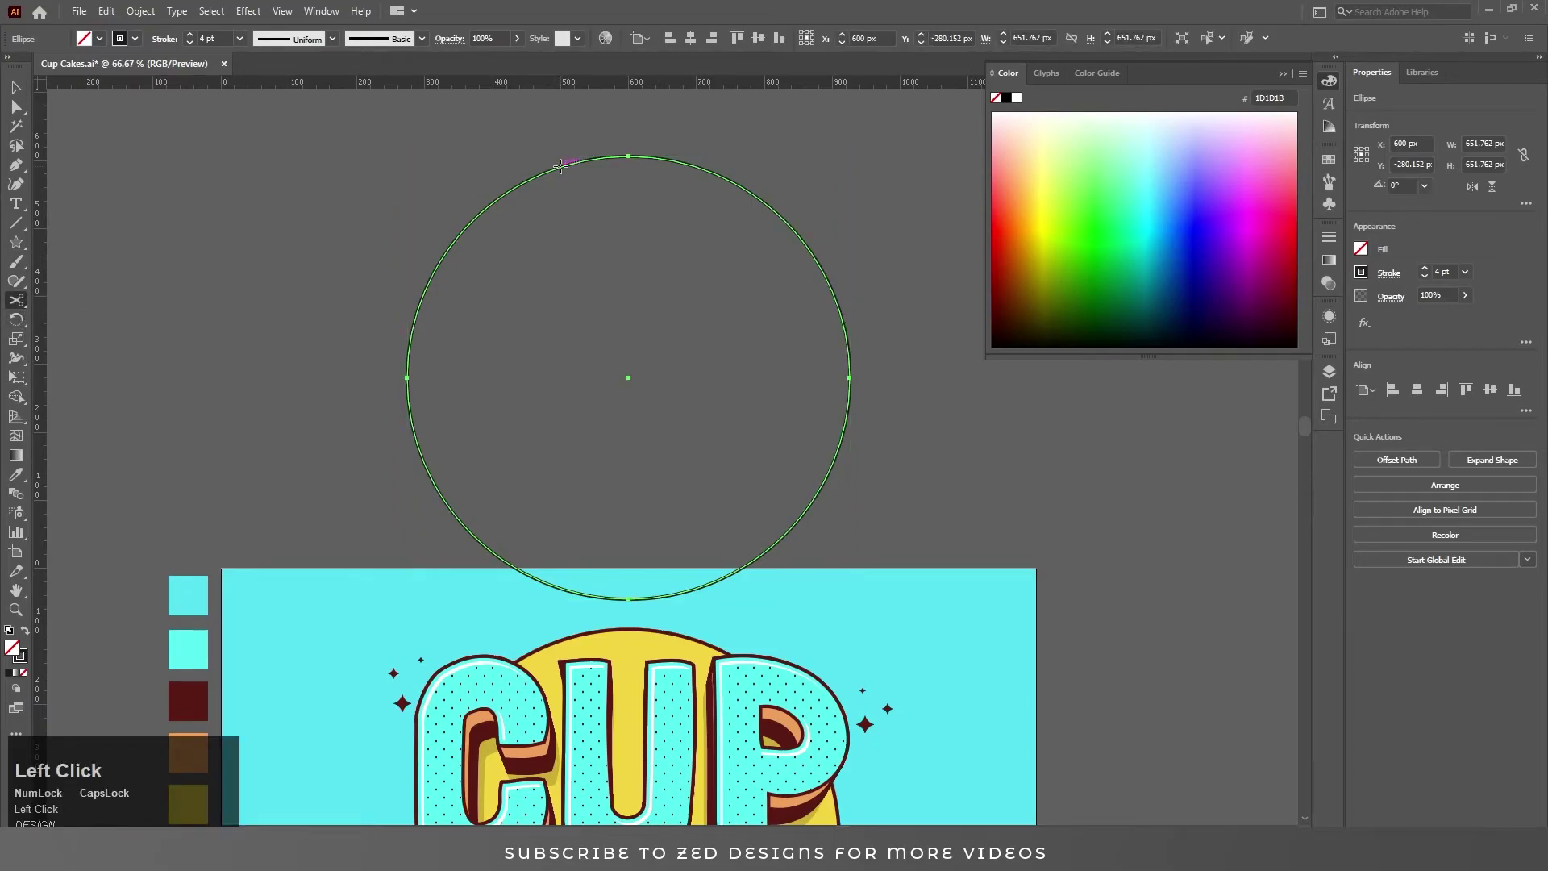
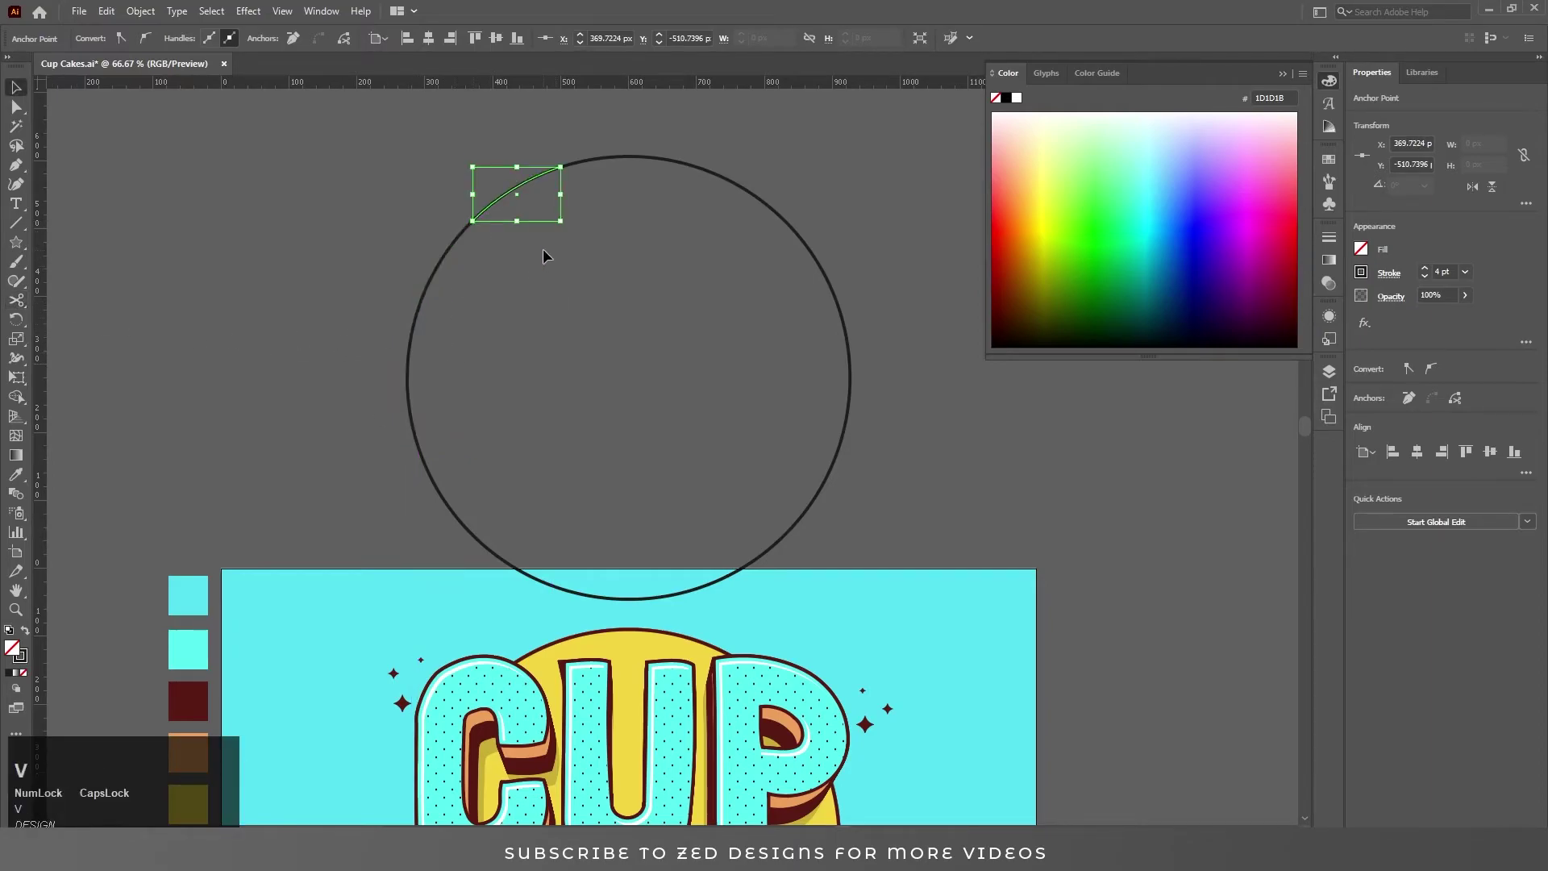
Cut the ring into arcs, delete short pieces and select all remaining arc segments
left_click(459, 253)
left_click(853, 409)
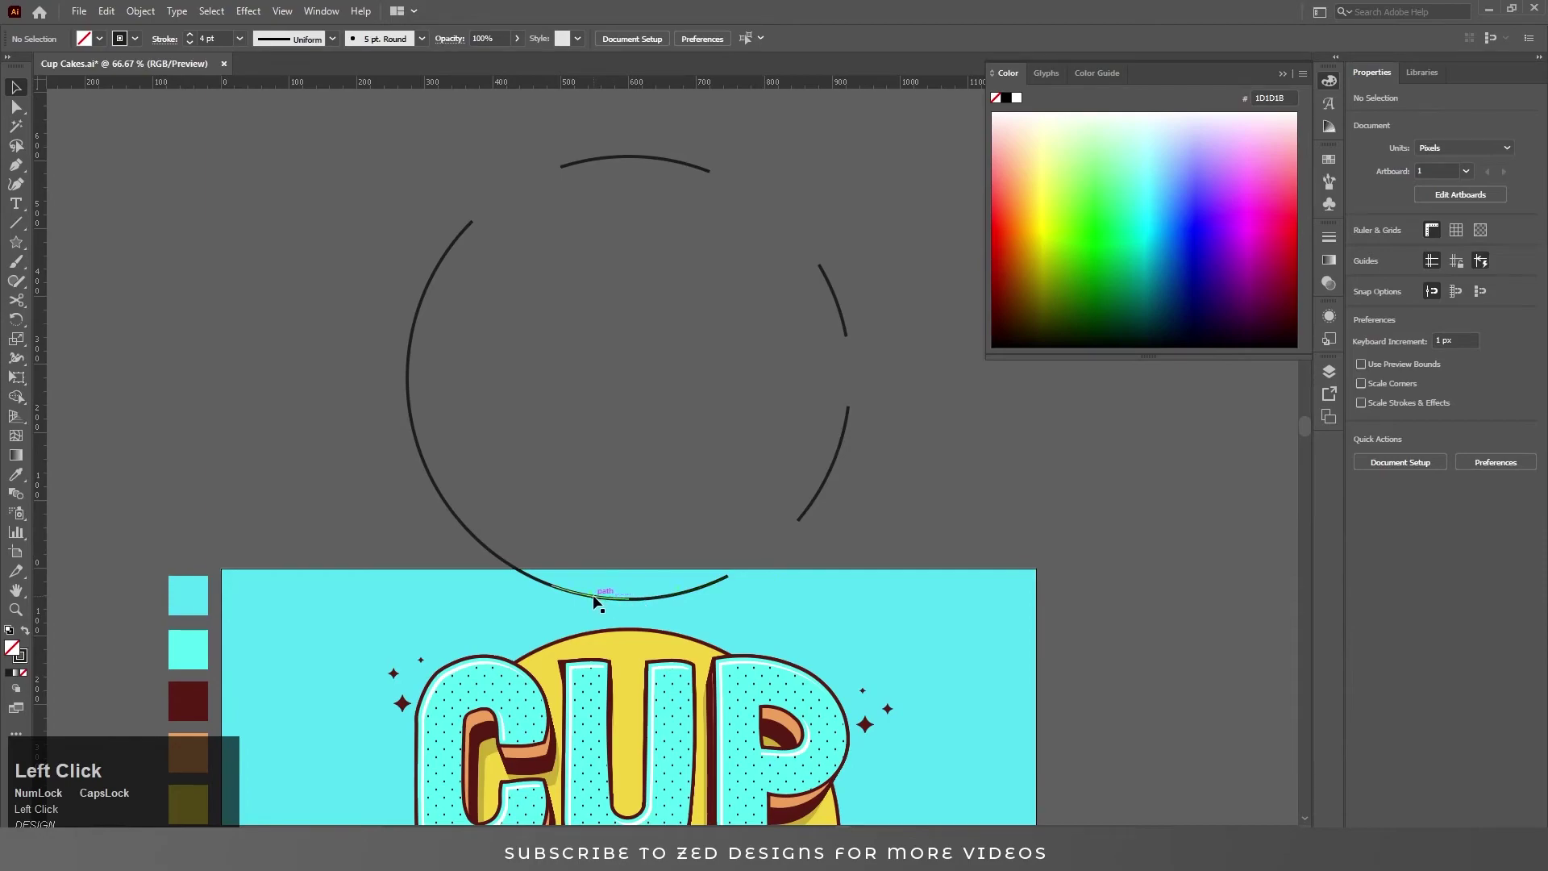
left_click(602, 600)
left_click_drag(445, 489, 1426, 271)
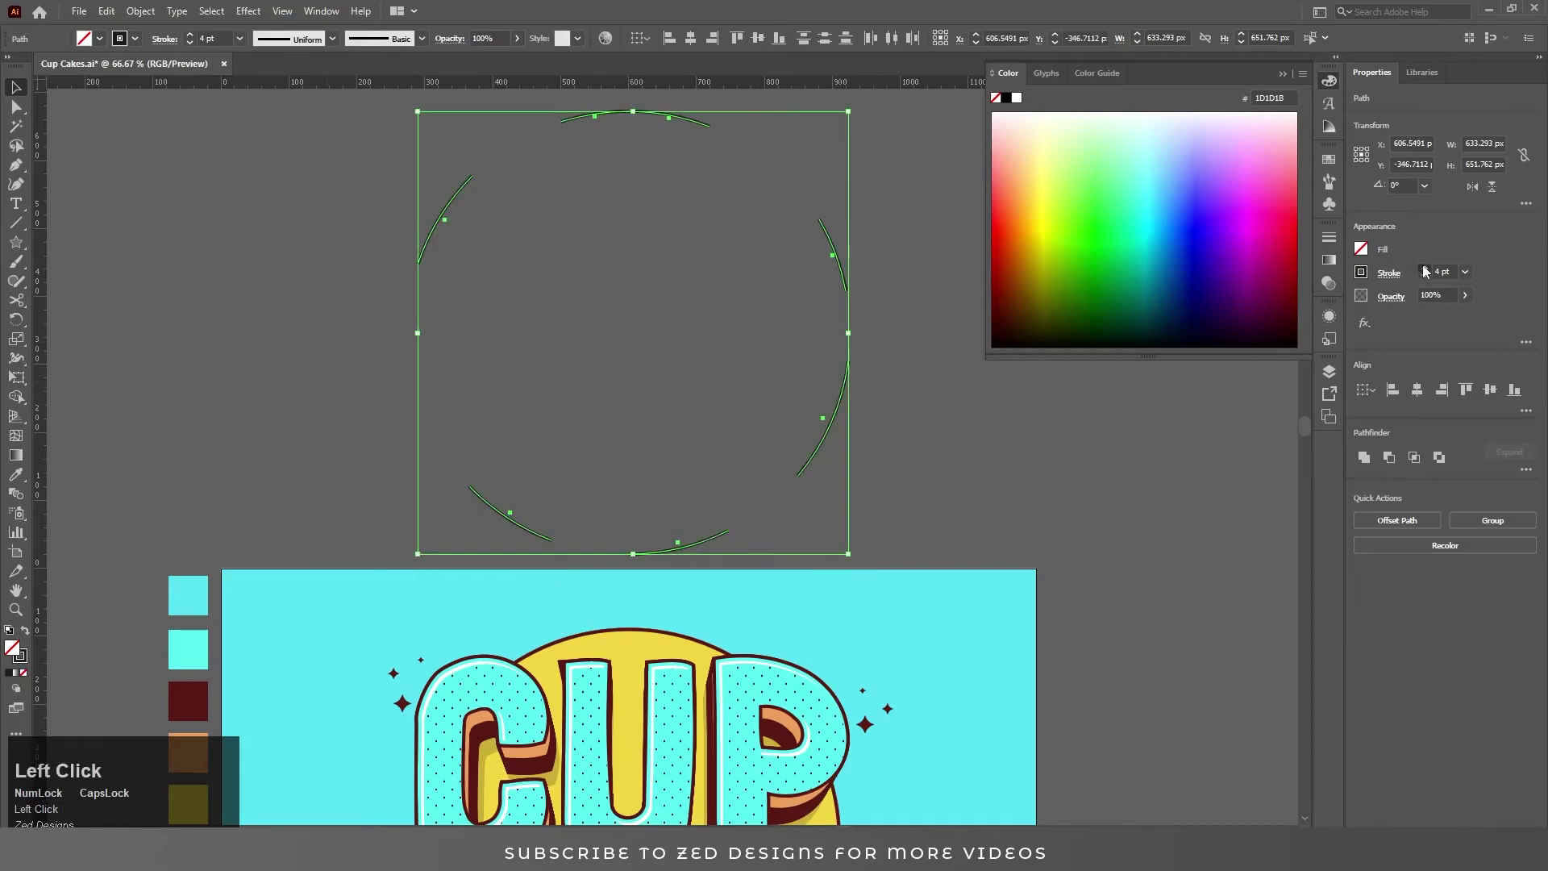
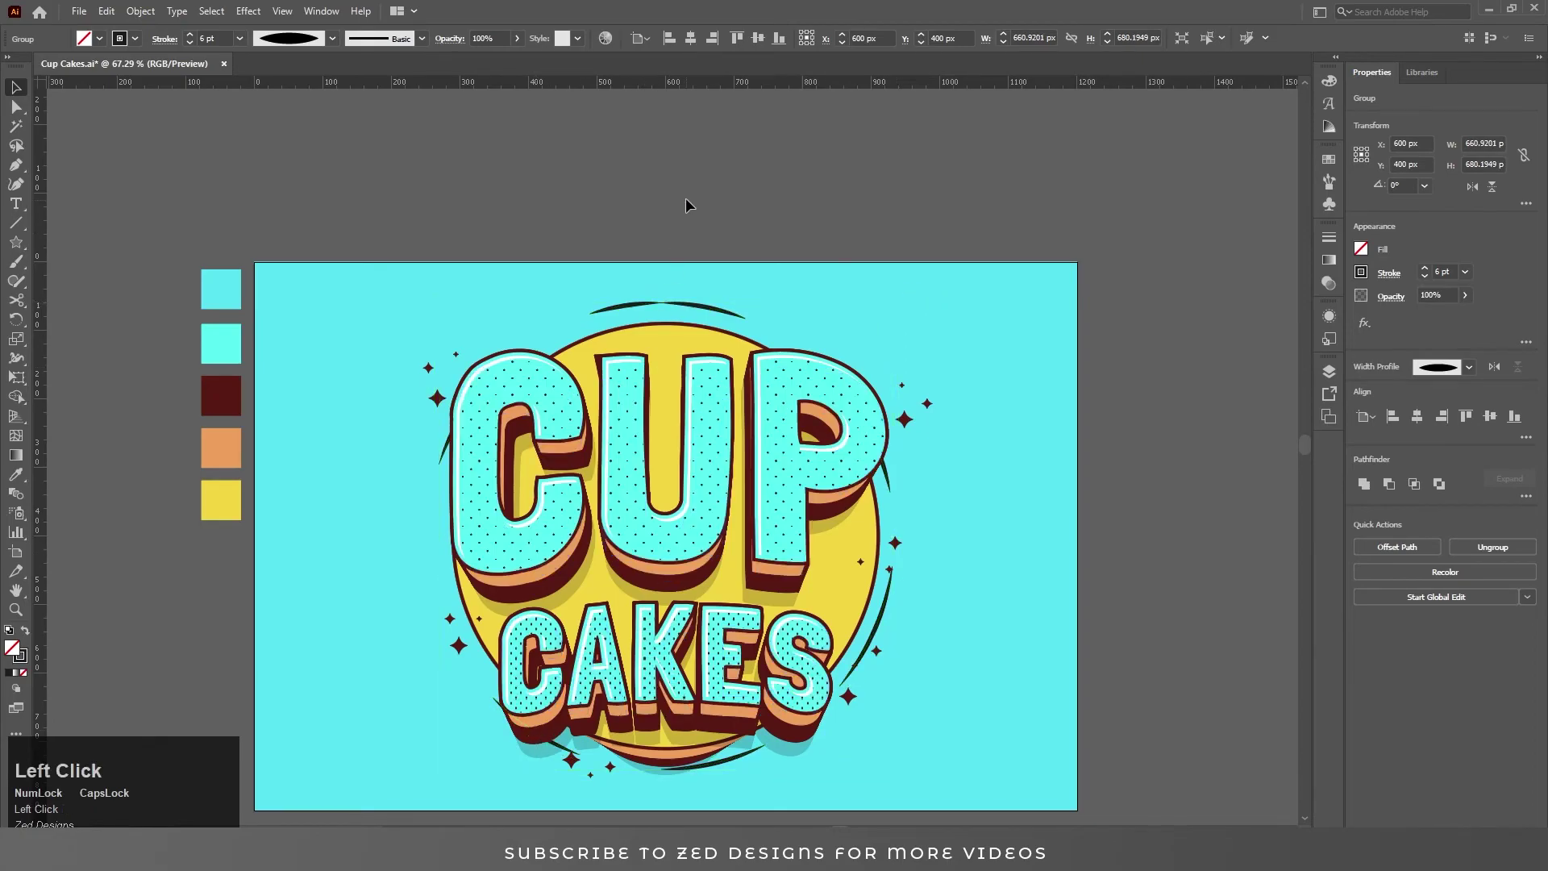
Recolour the grouped arc ring's stroke dark maroon with the Eyedropper
key("ctrl+z")
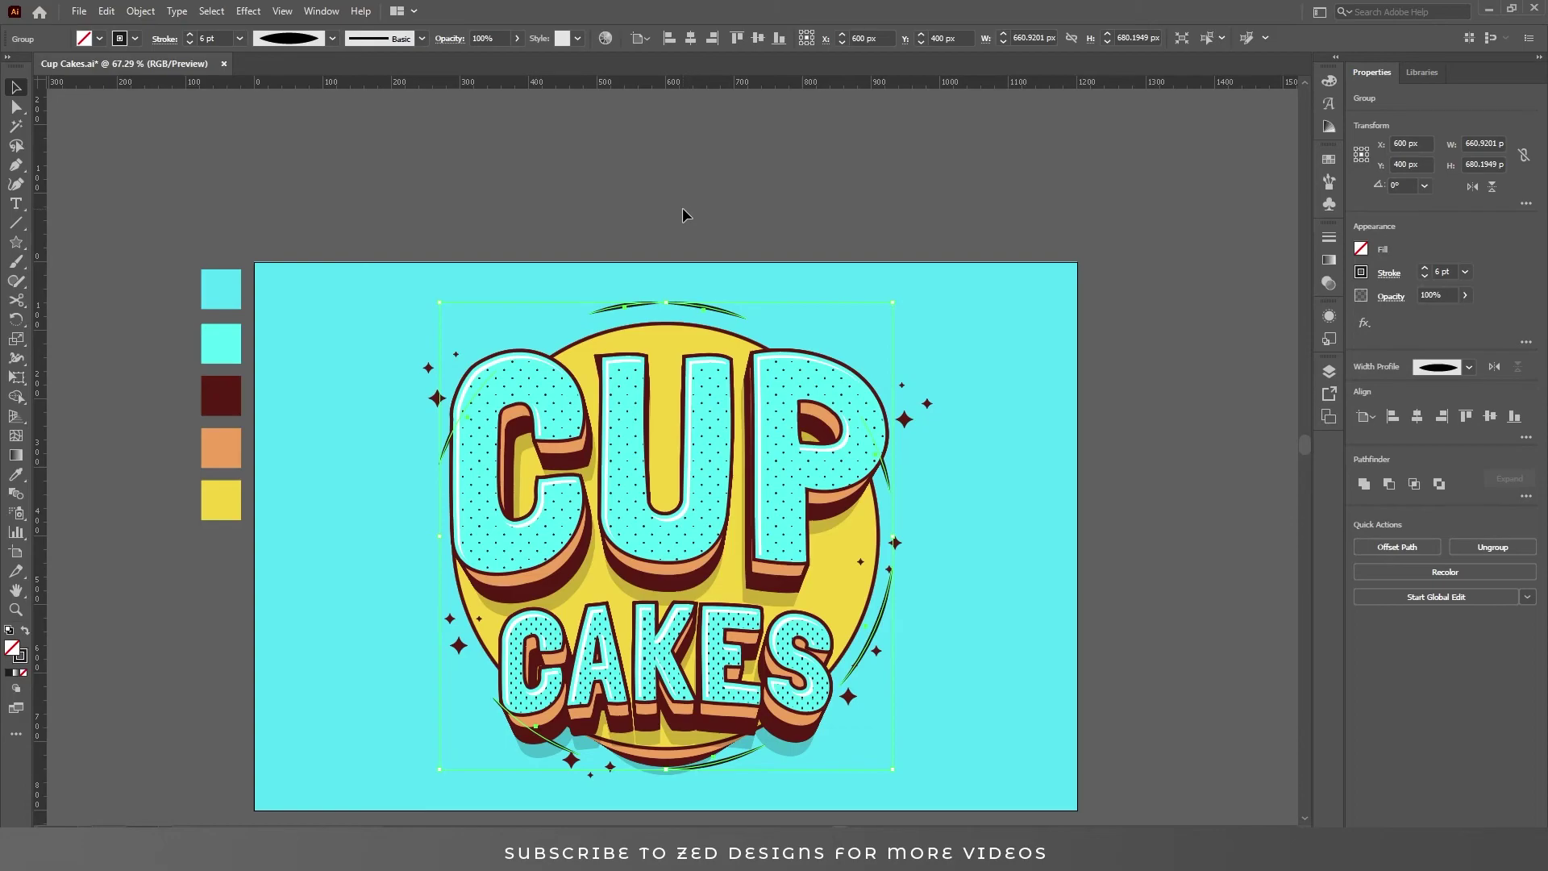
left_click(1367, 282)
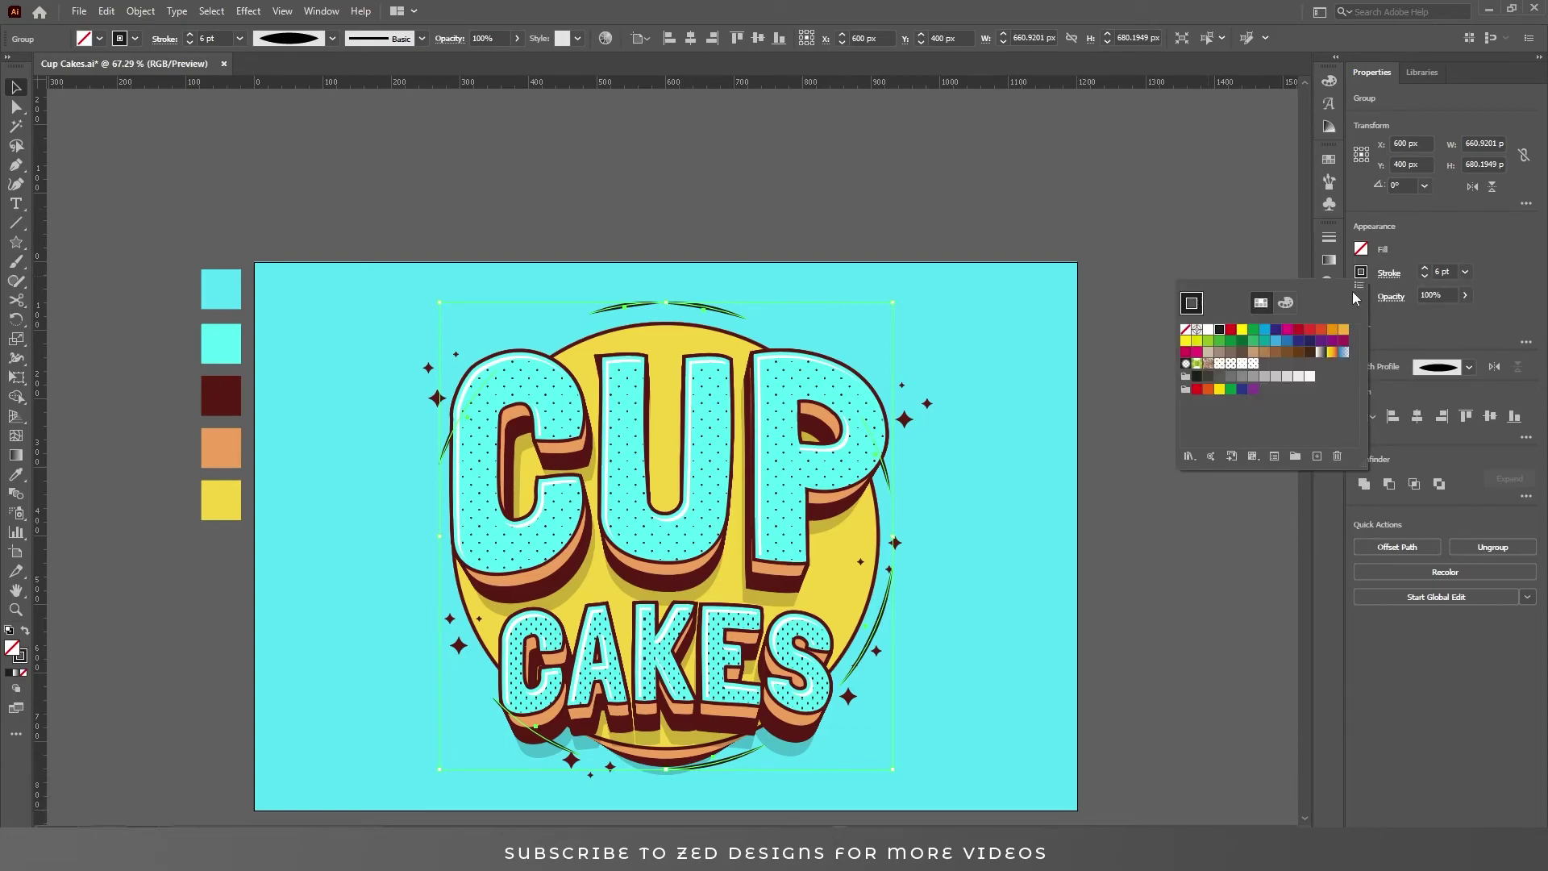
left_click(1263, 7)
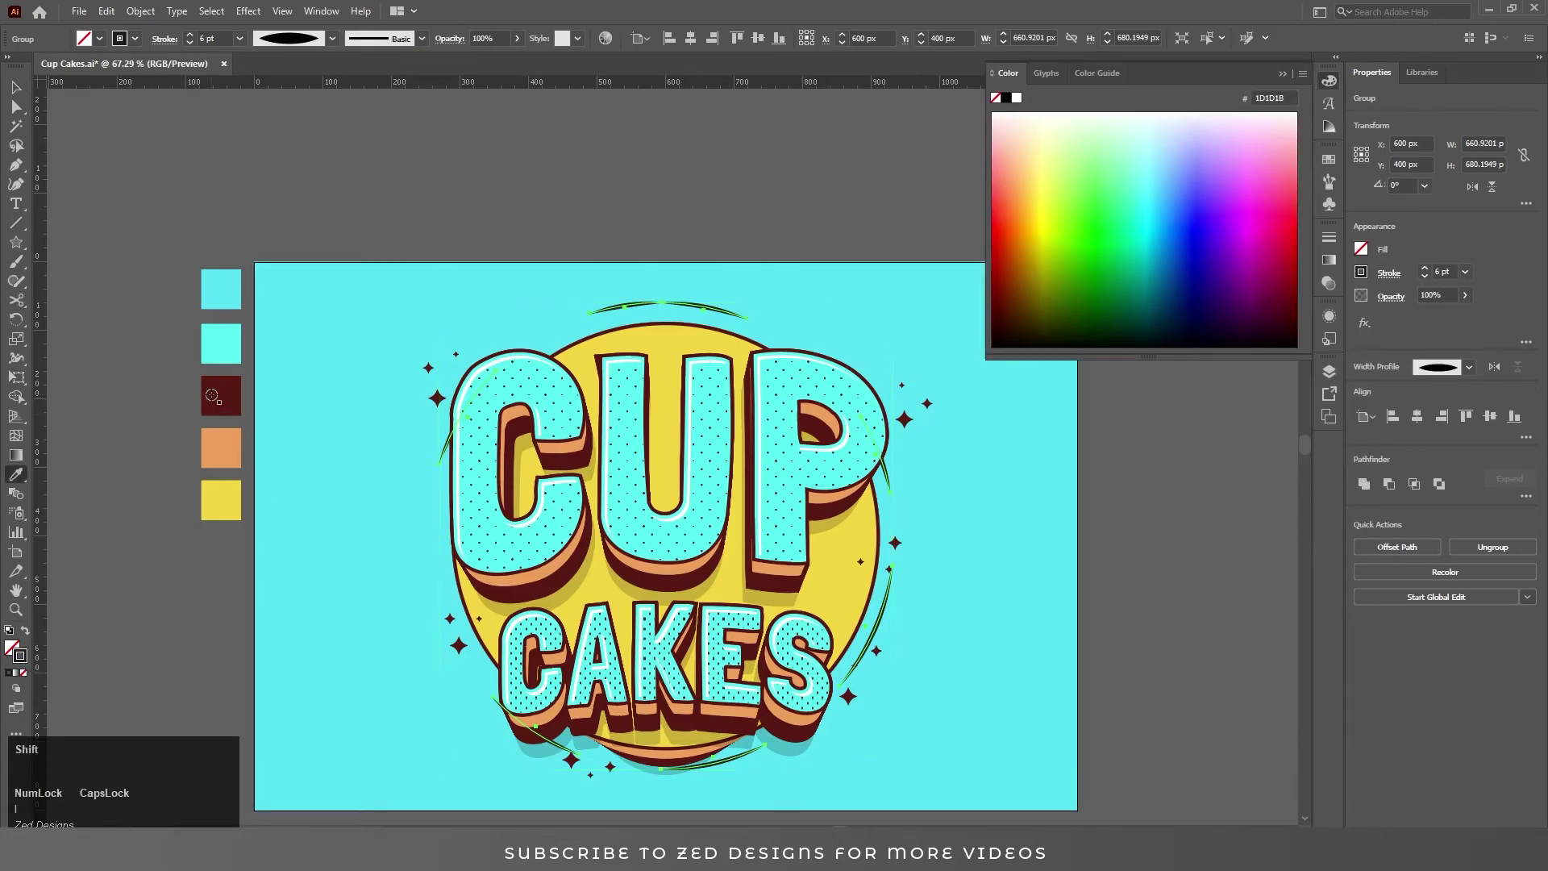
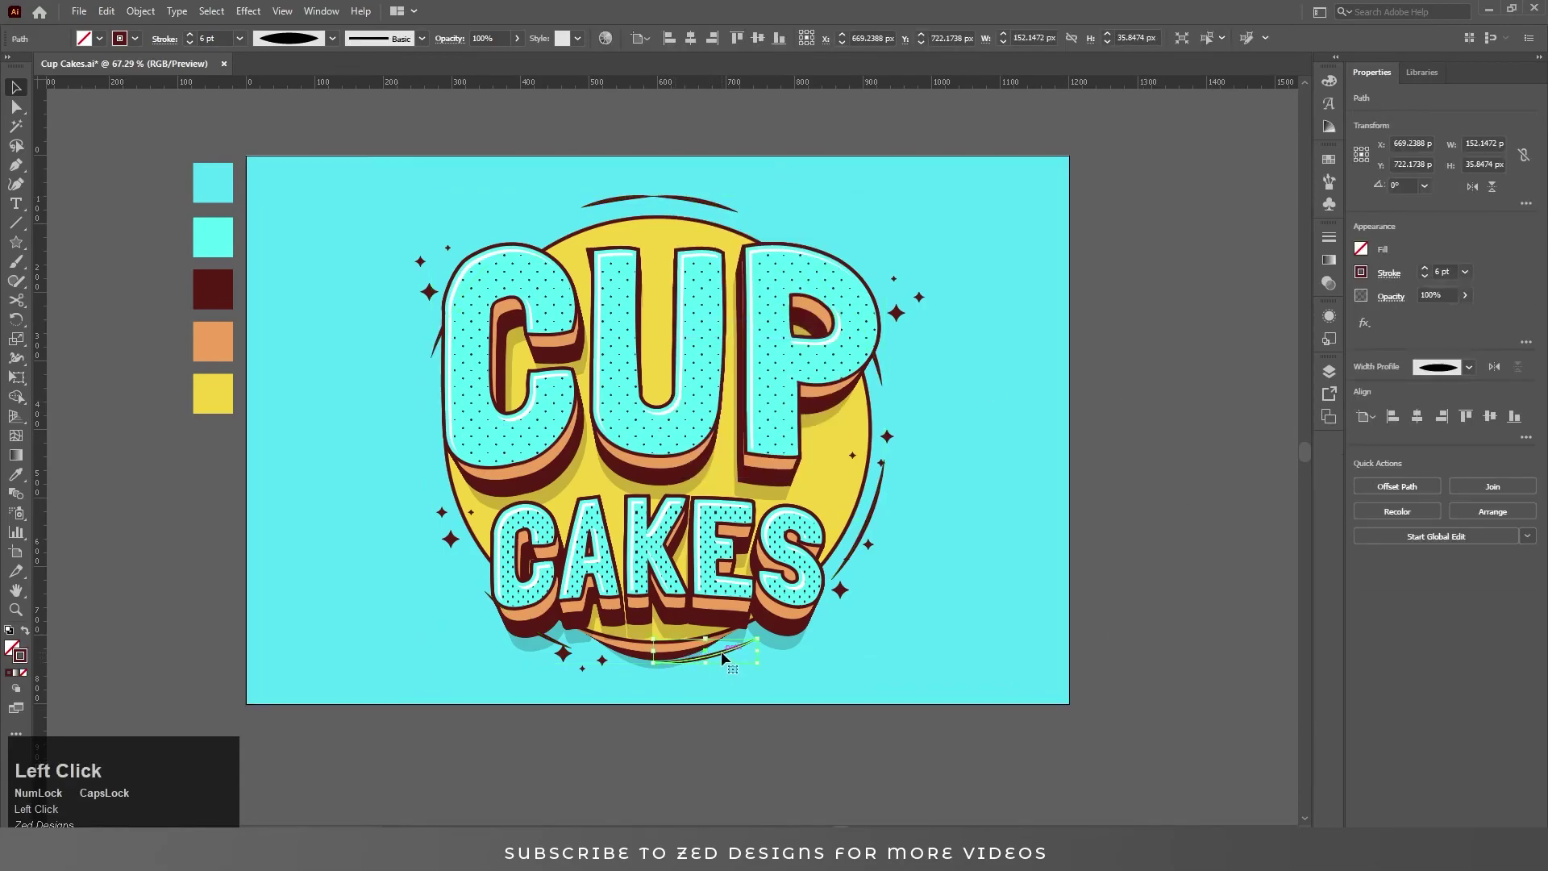
left_click(730, 658)
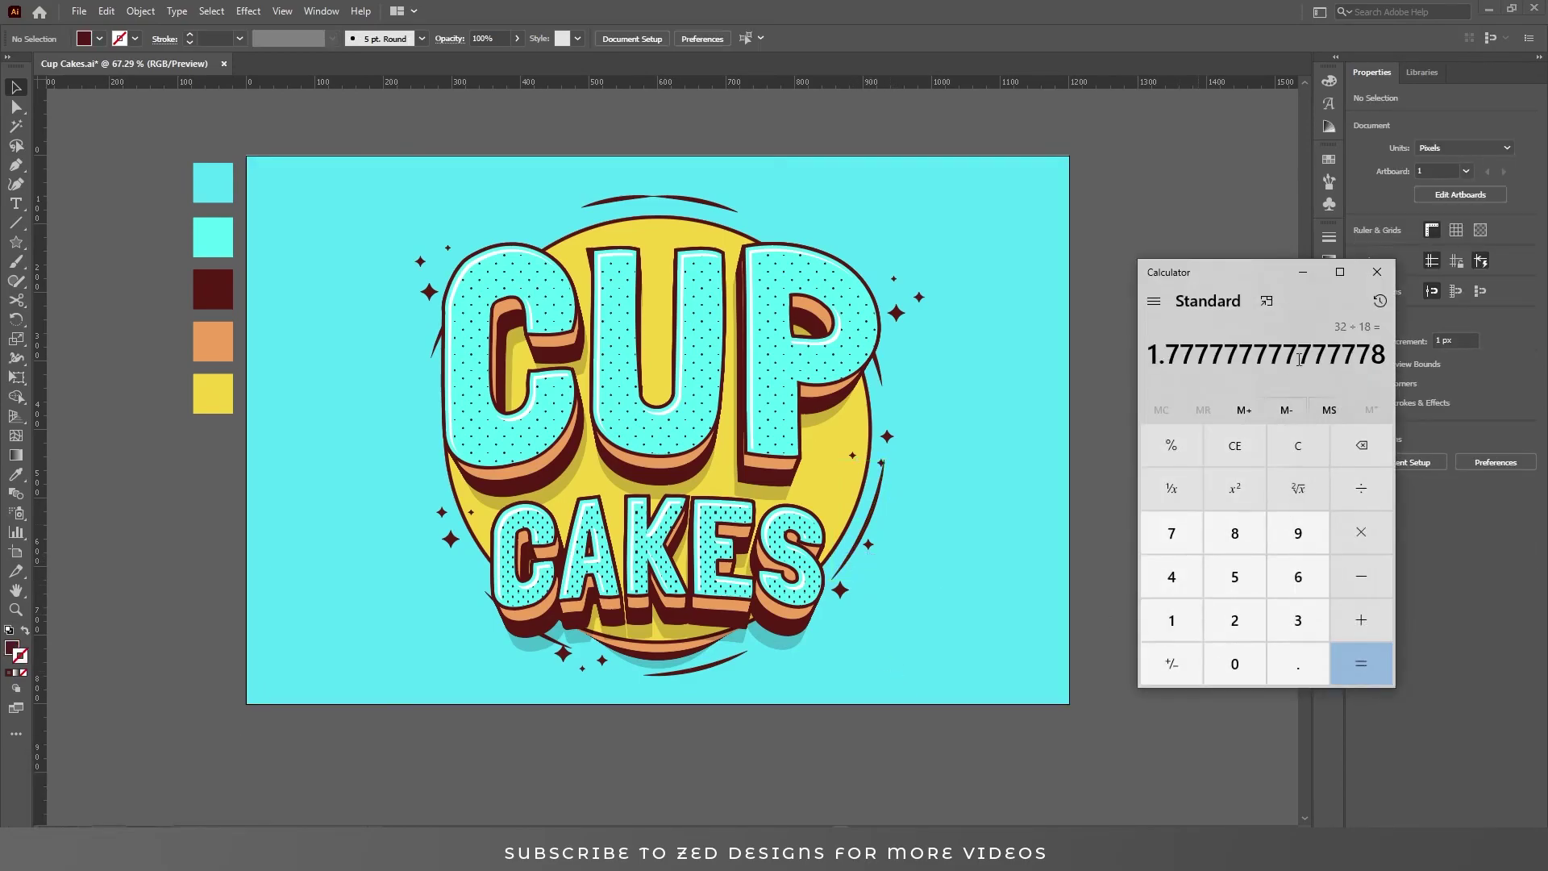
left_click(1380, 281)
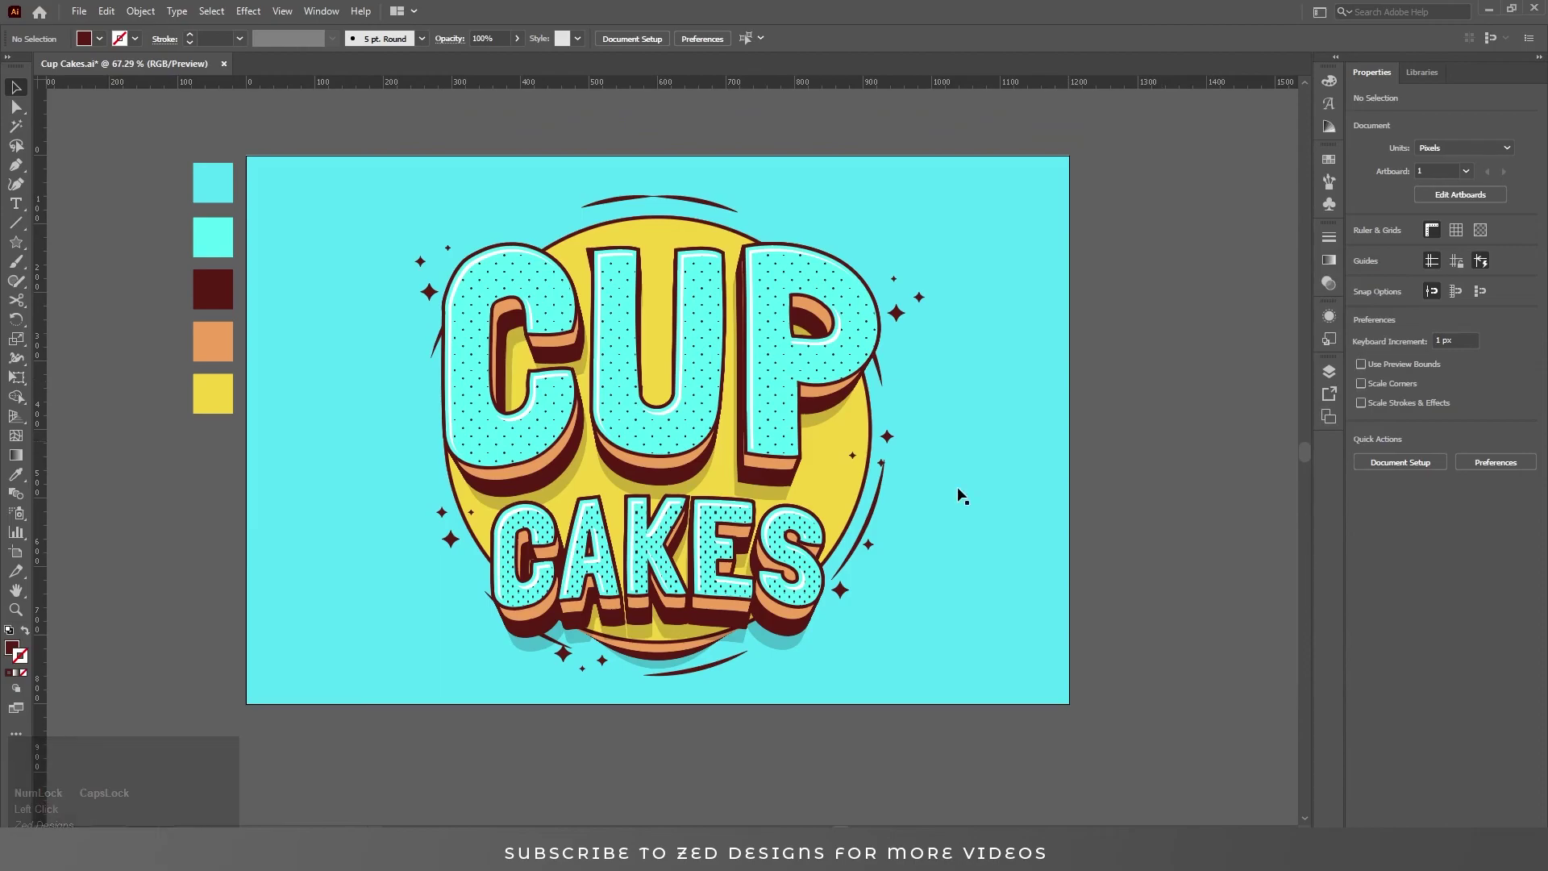